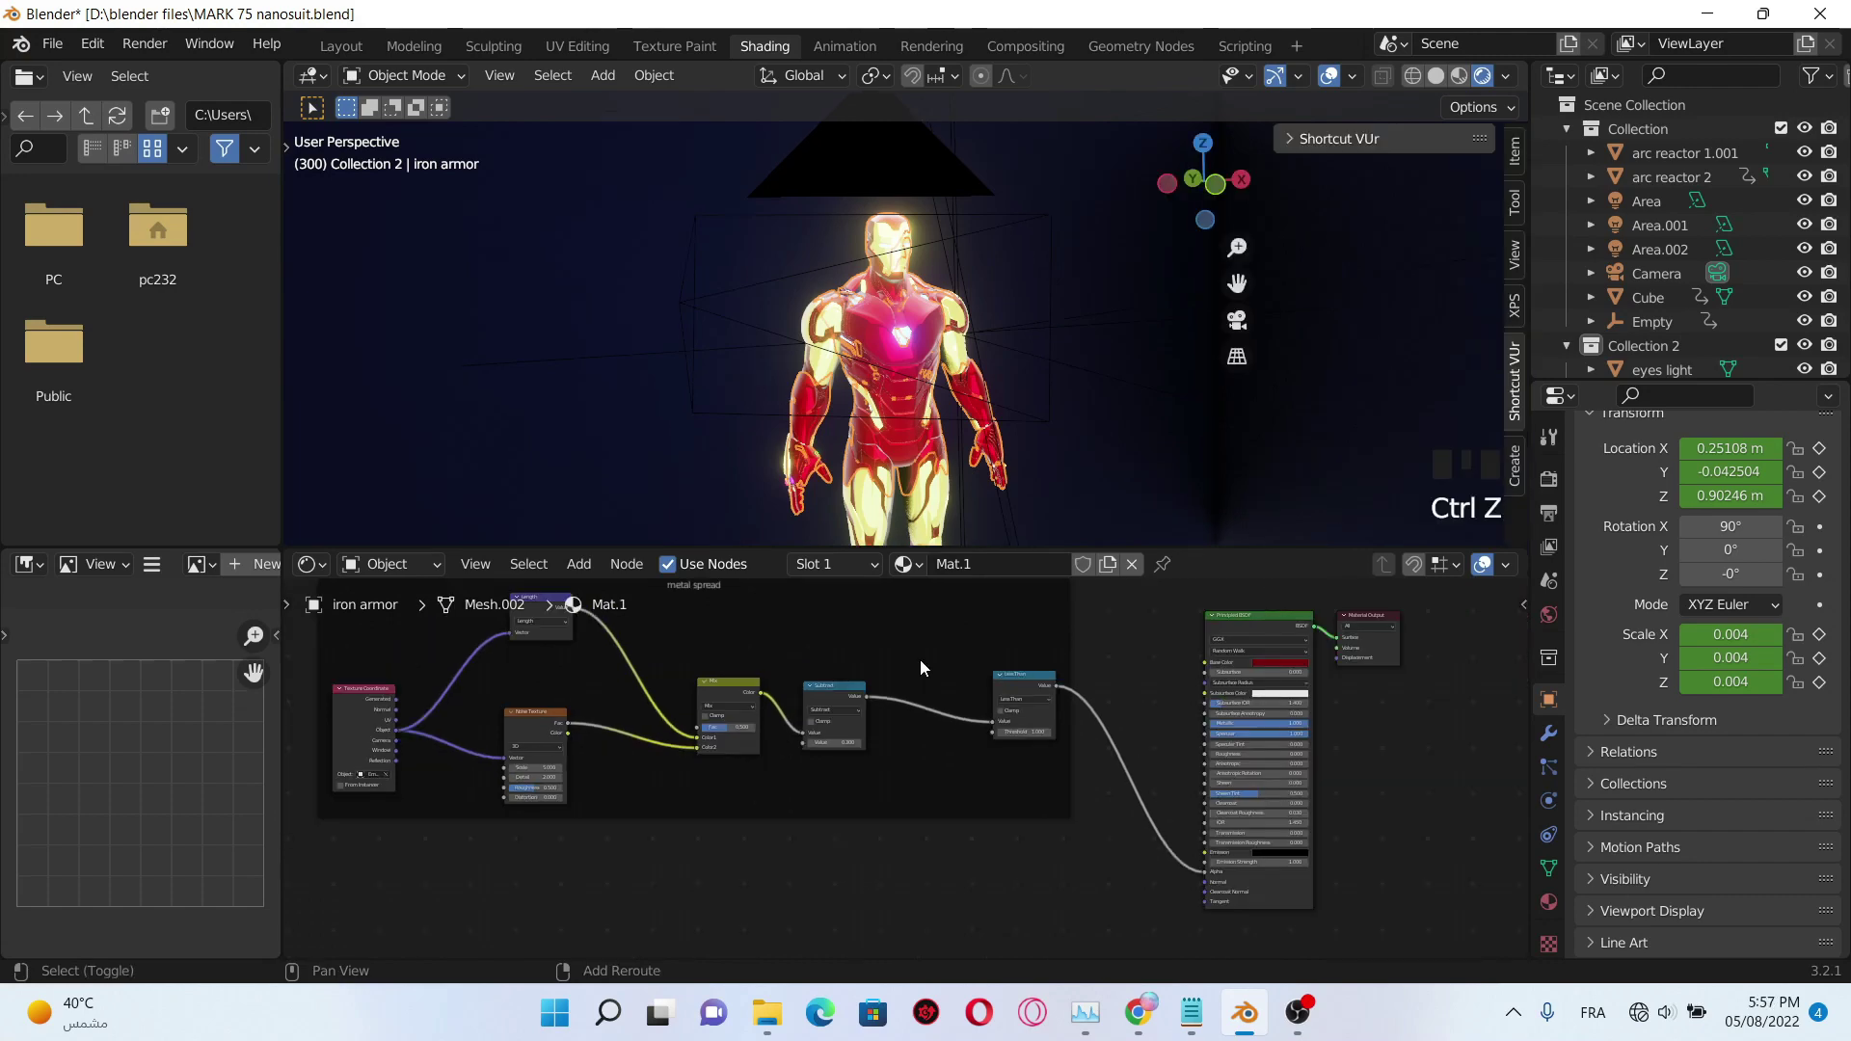
# - Add a Noise Texture node and drop it below the metal spread frame
pyautogui.moveTo(940, 664); pyautogui.dragTo(927, 741)
pyautogui.scroll(3)
pyautogui.scroll(-3)
pyautogui.moveTo(947, 849); pyautogui.dragTo(970, 827)
pyautogui.click(970, 828)
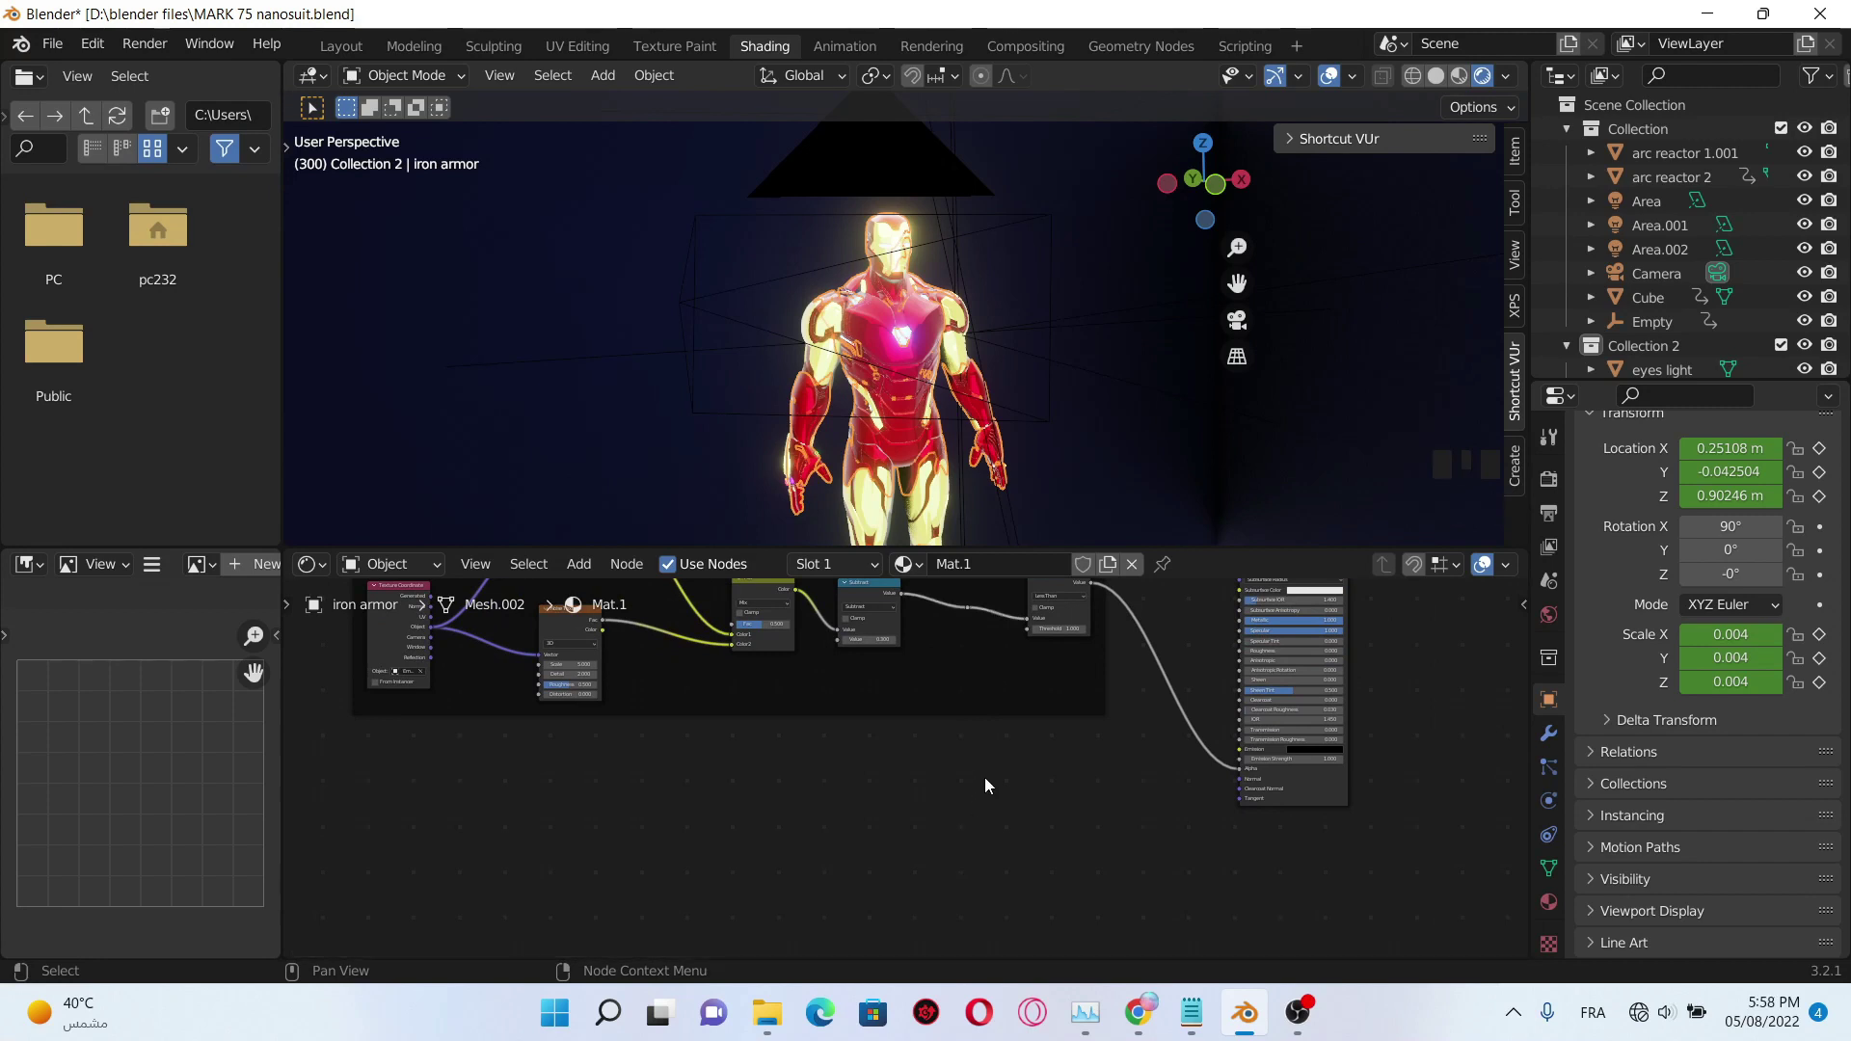
pyautogui.moveTo(1045, 791); pyautogui.dragTo(959, 799)
pyautogui.press('shift+a')
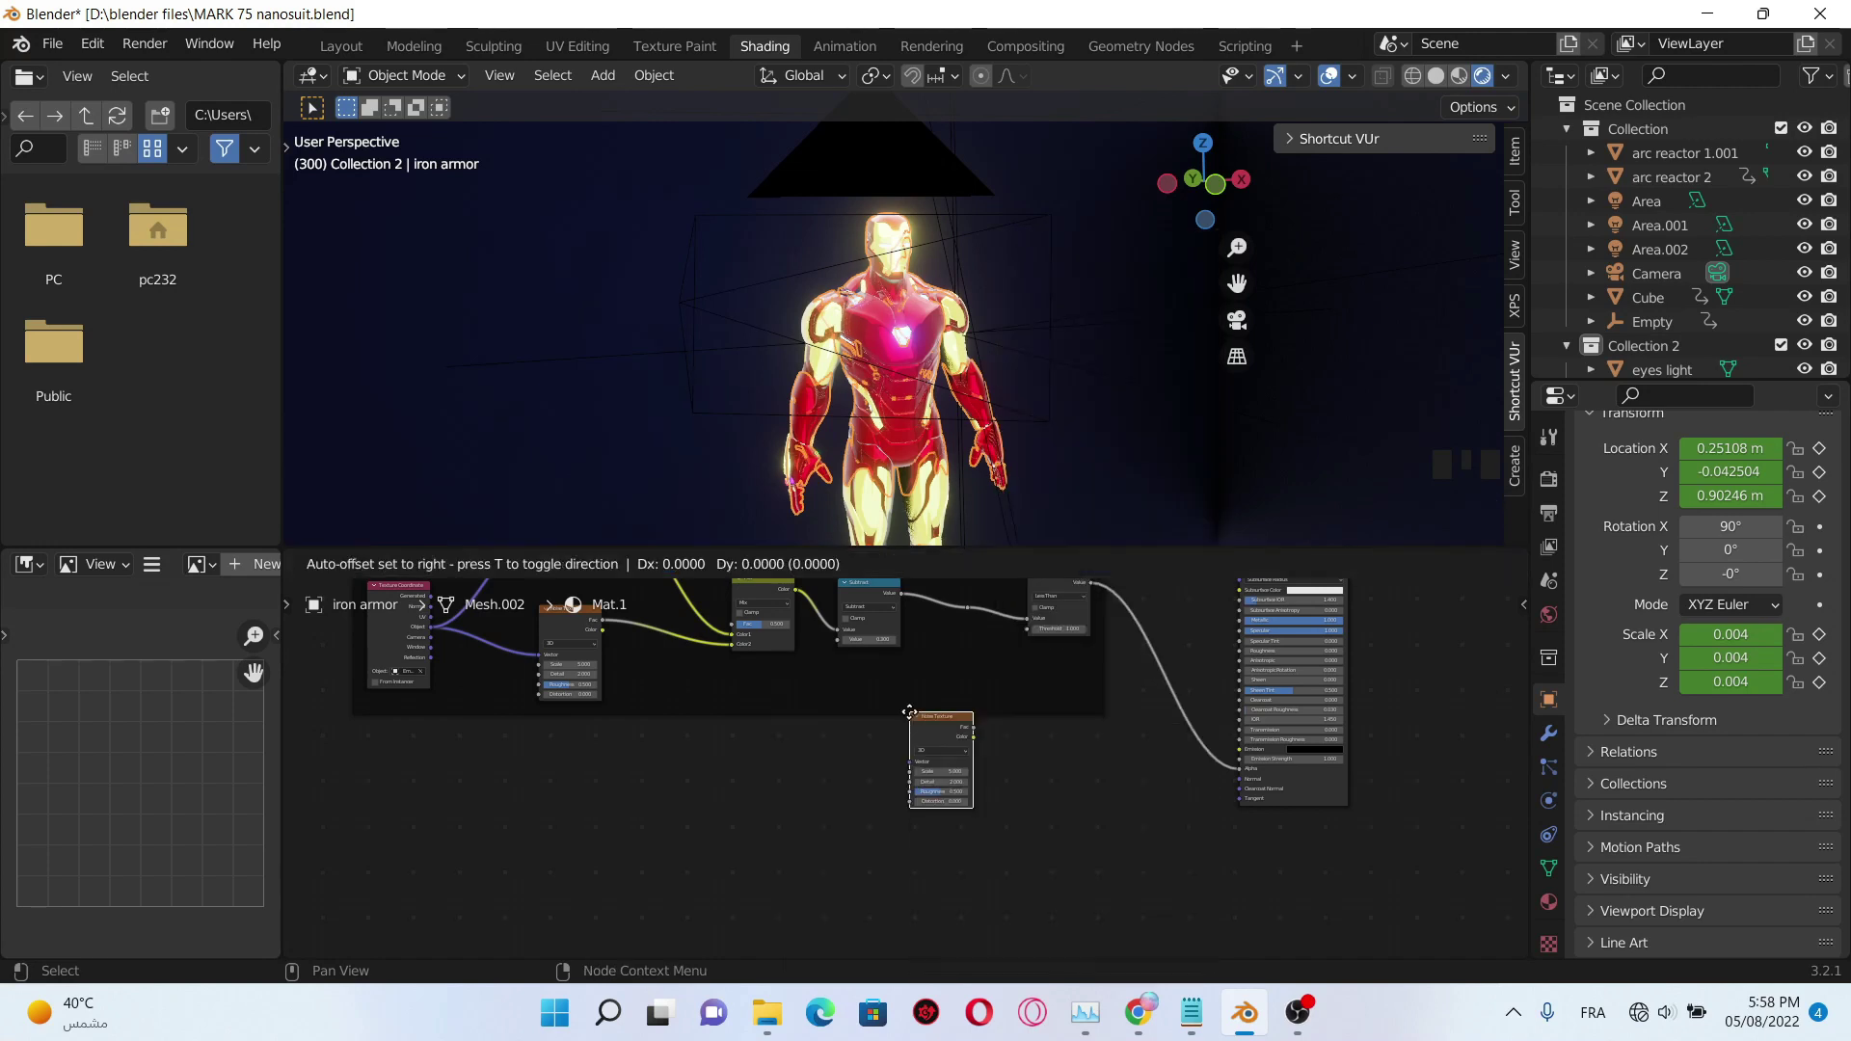
pyautogui.click(1201, 737)
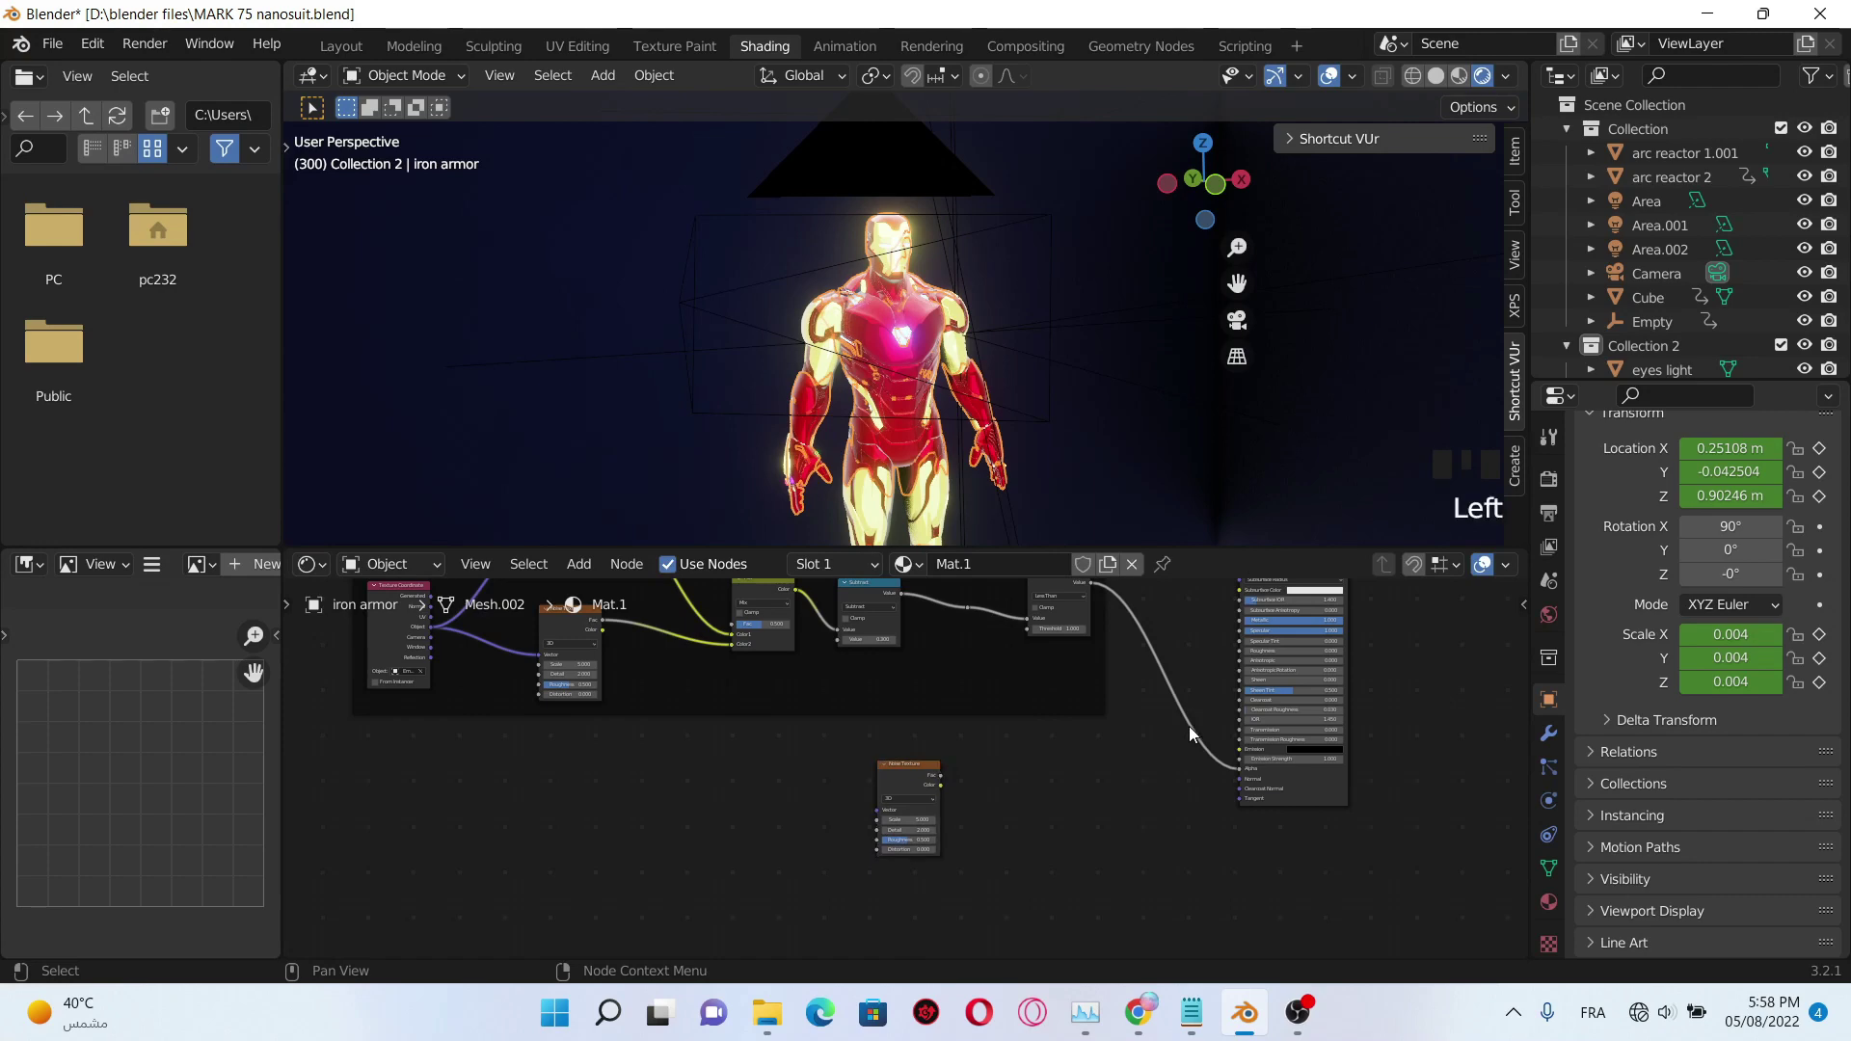
# - Undo an accidental delete to restore the Noise Texture node in place
pyautogui.press('shift+a')
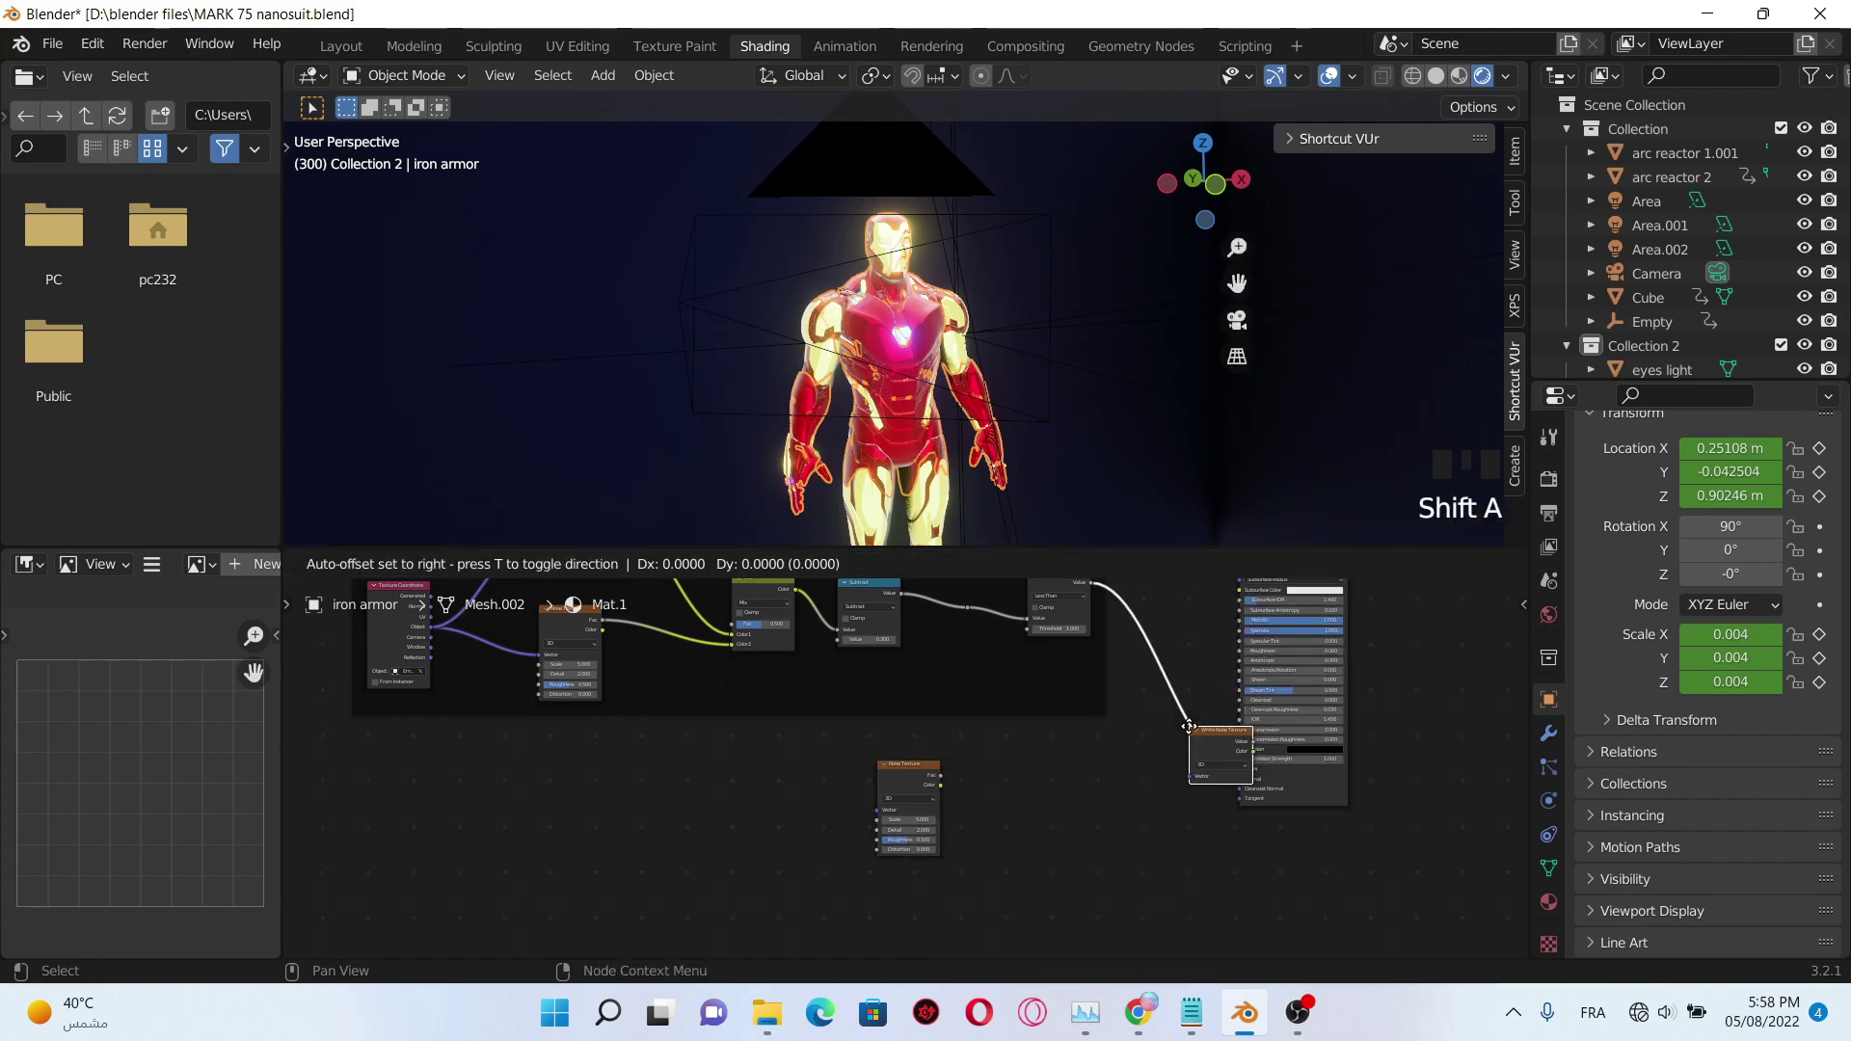
pyautogui.press('x')
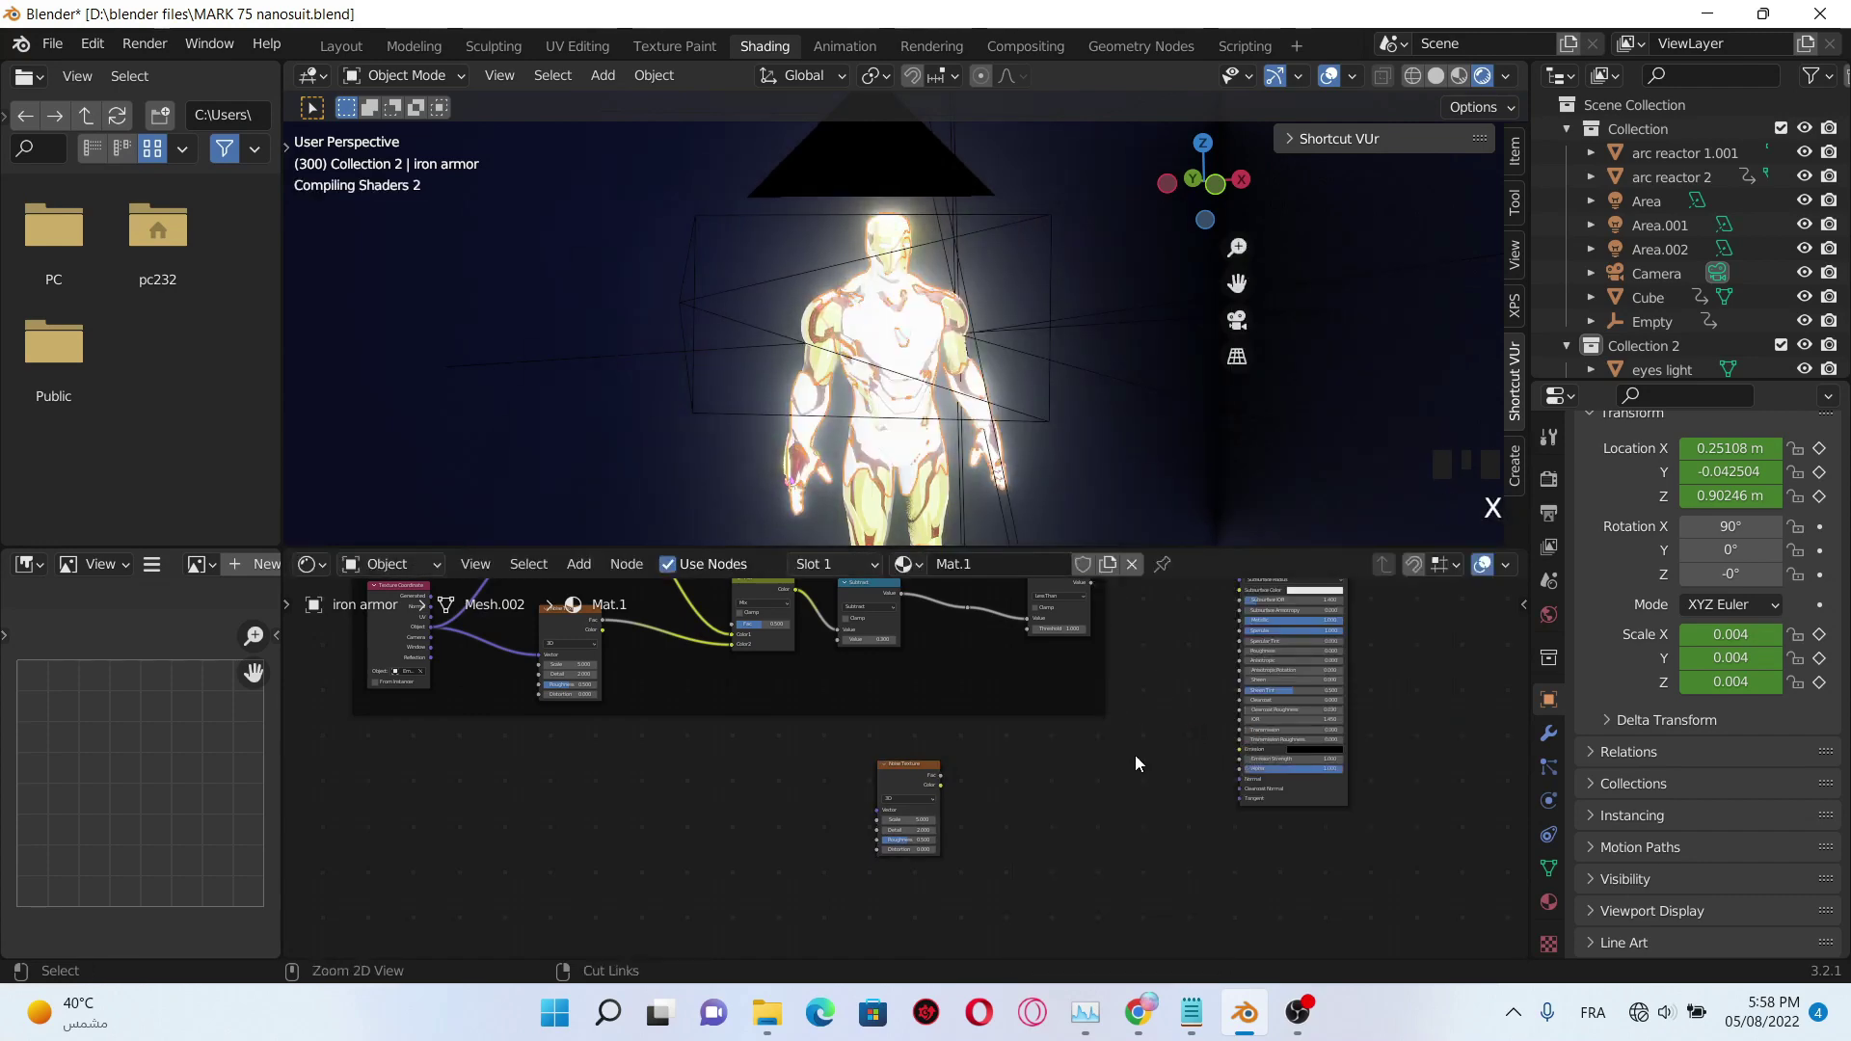
pyautogui.press('ctrl+z')
pyautogui.press('ctrl+z')
pyautogui.press('ctrl+z')
pyautogui.click(1034, 796)
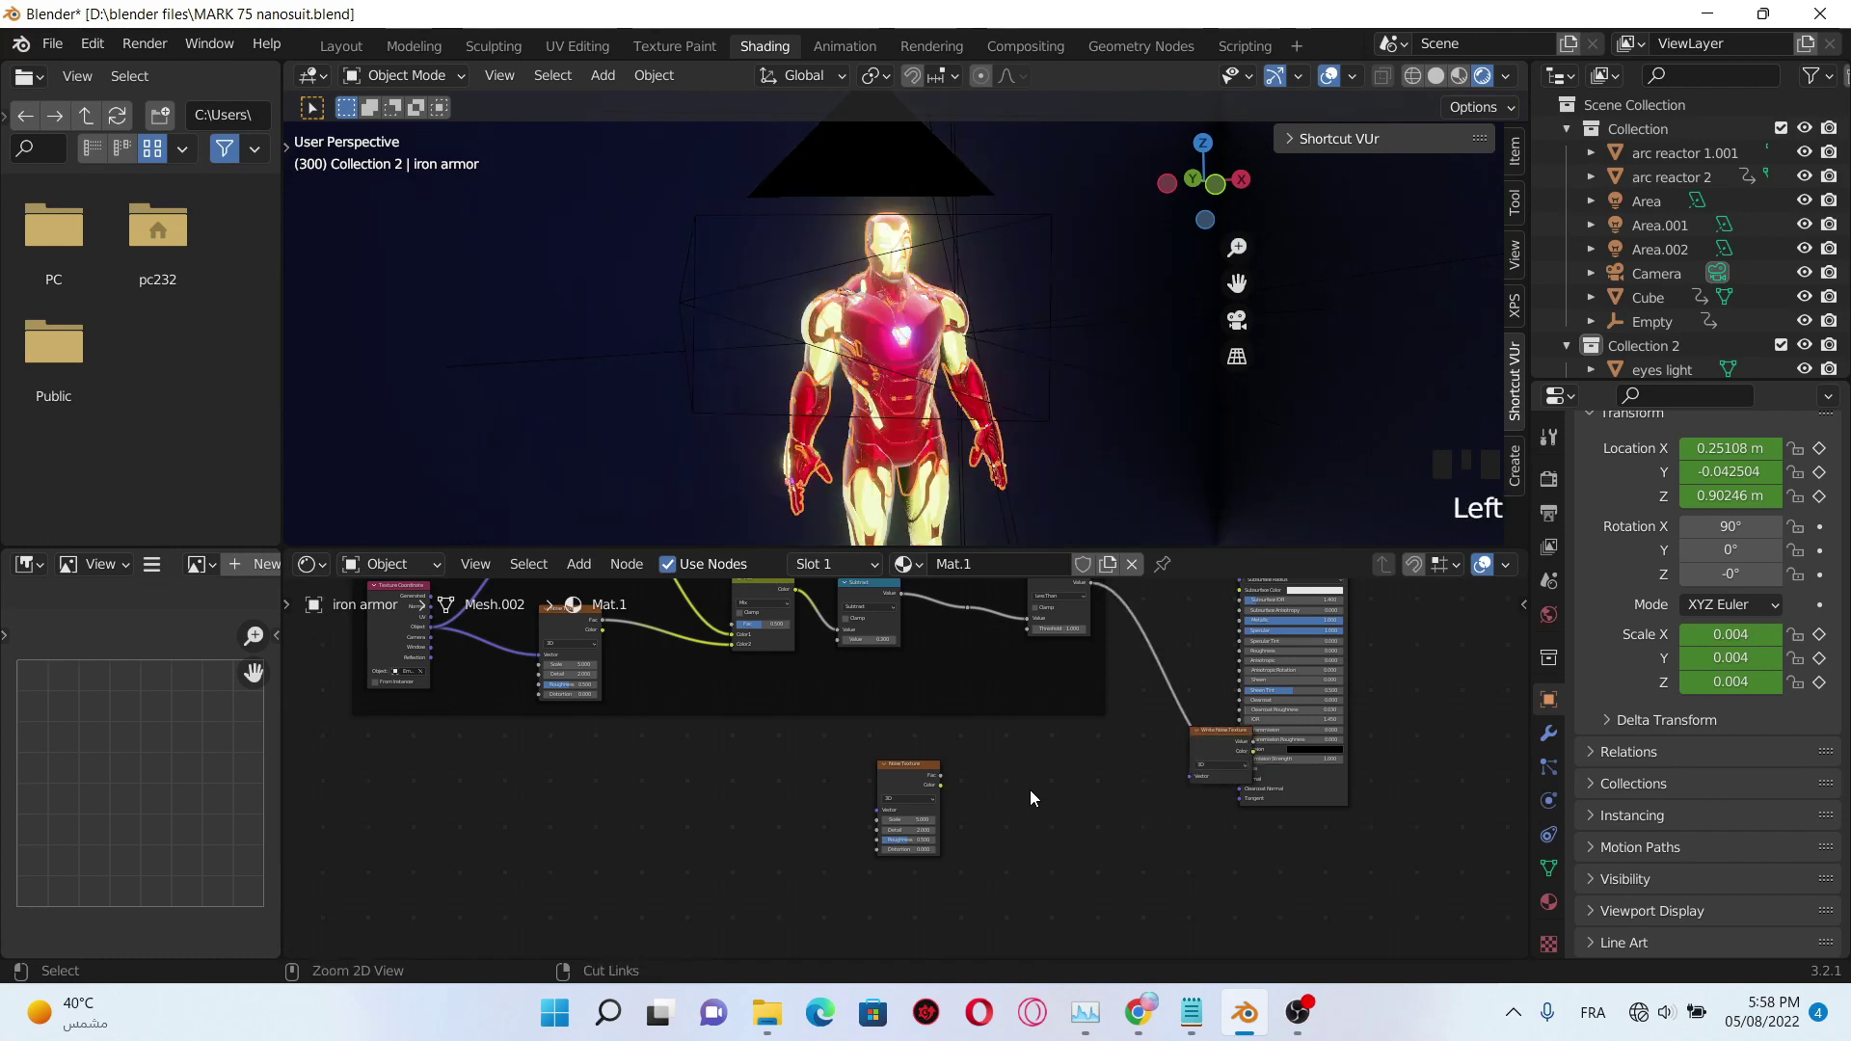
pyautogui.press('ctrl+z')
pyautogui.press('ctrl+z')
pyautogui.click(1035, 797)
# - Add a Math (Add) node and place it beside the Noise Texture
pyautogui.press('shift+a')
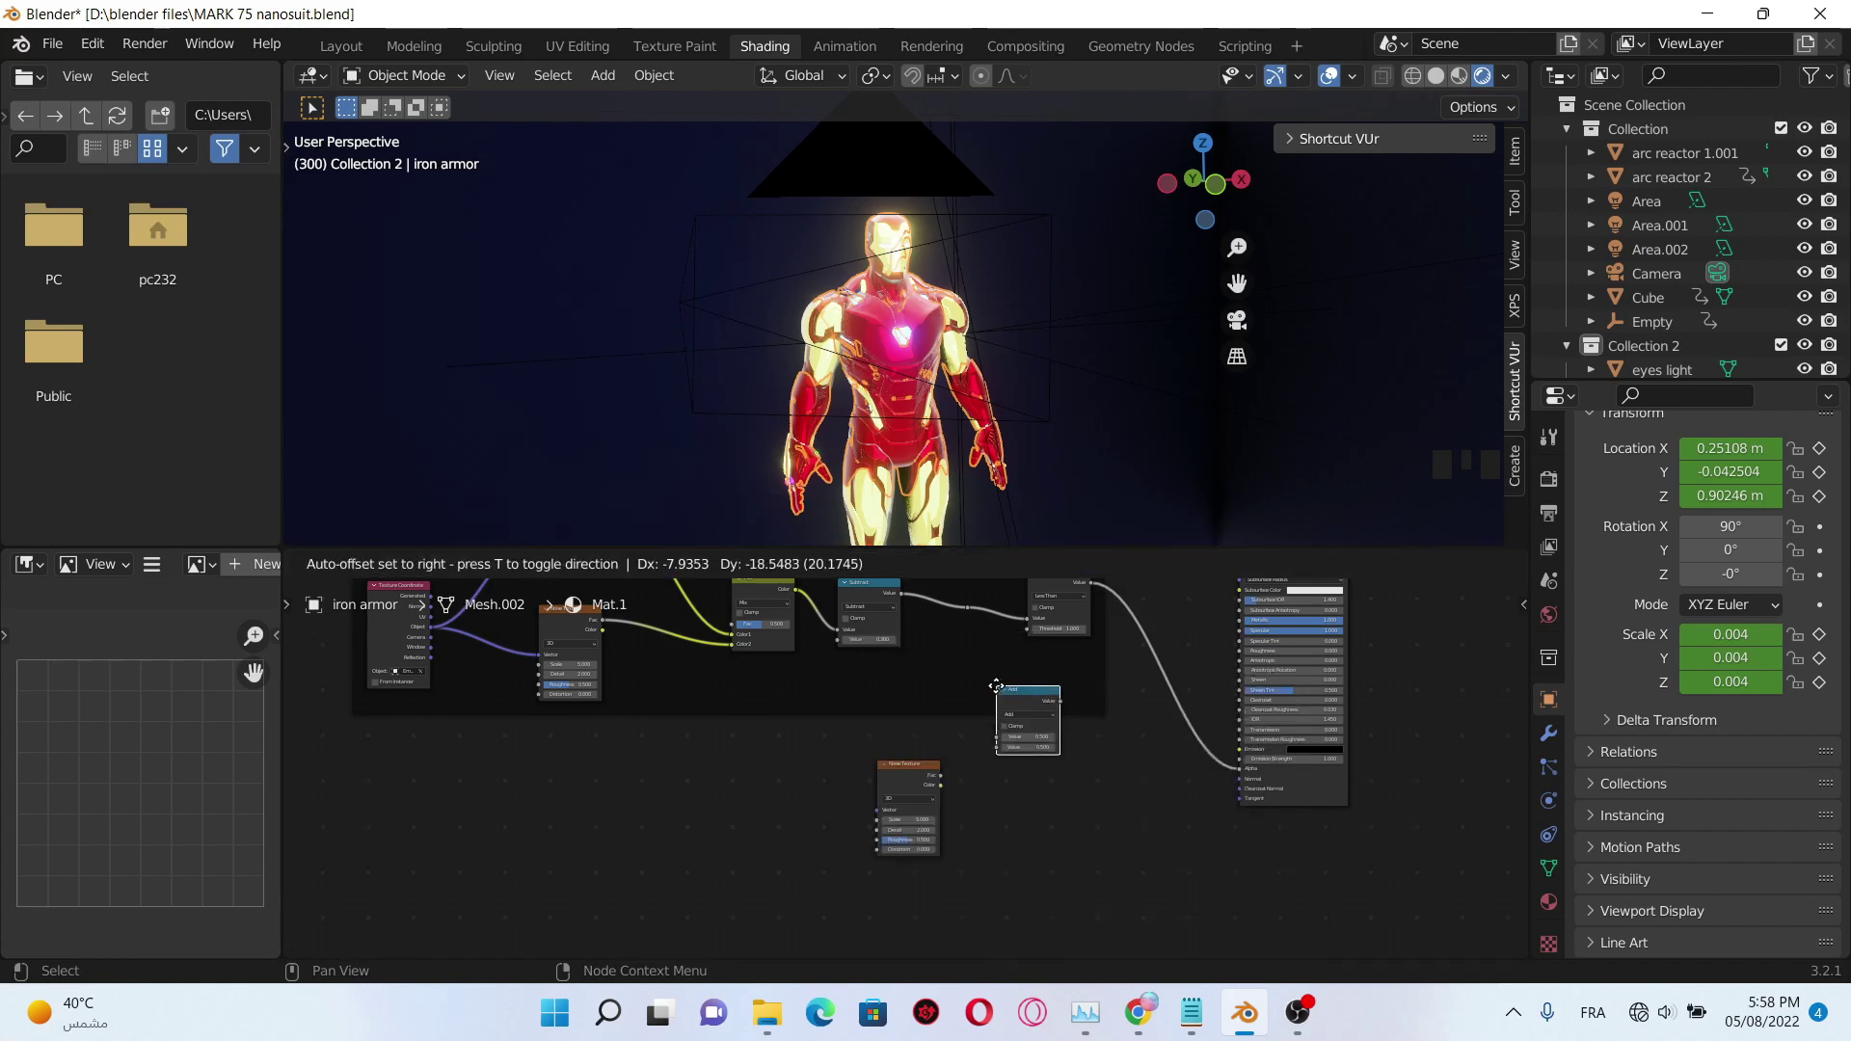
pyautogui.click(1077, 758)
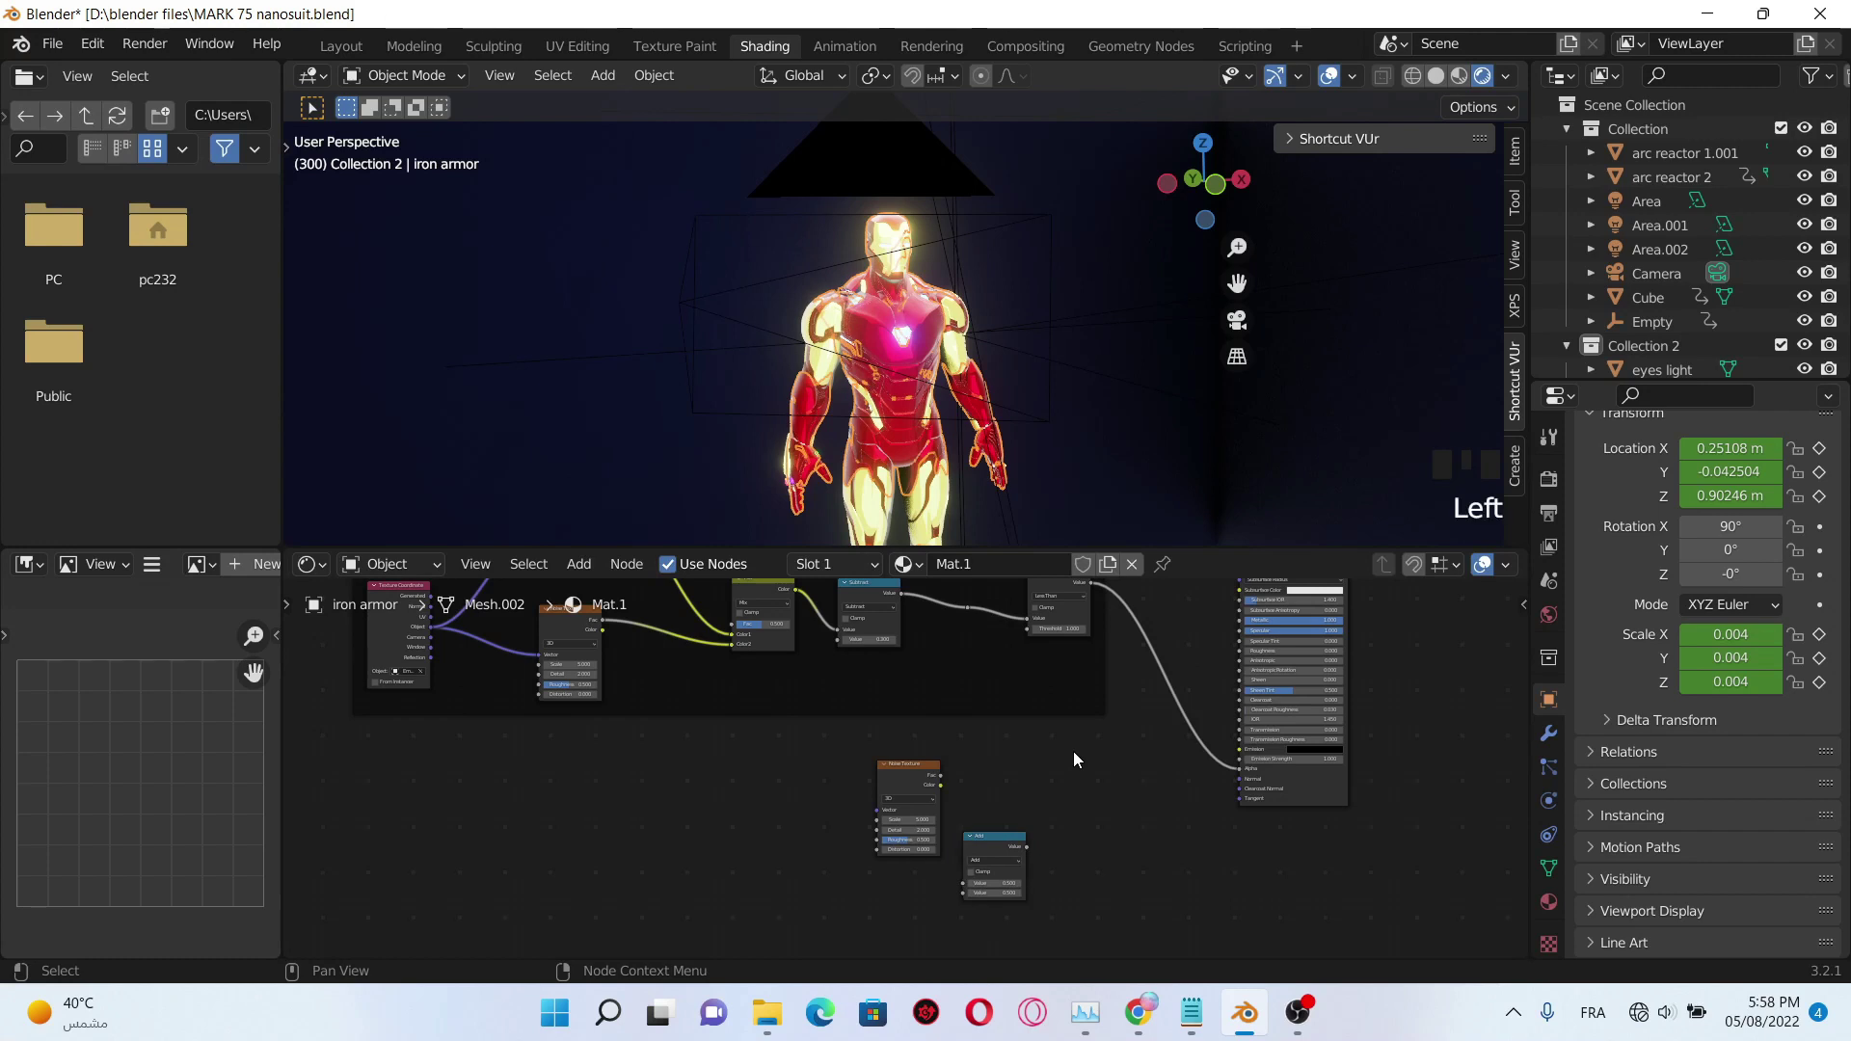
pyautogui.press('shift+a')
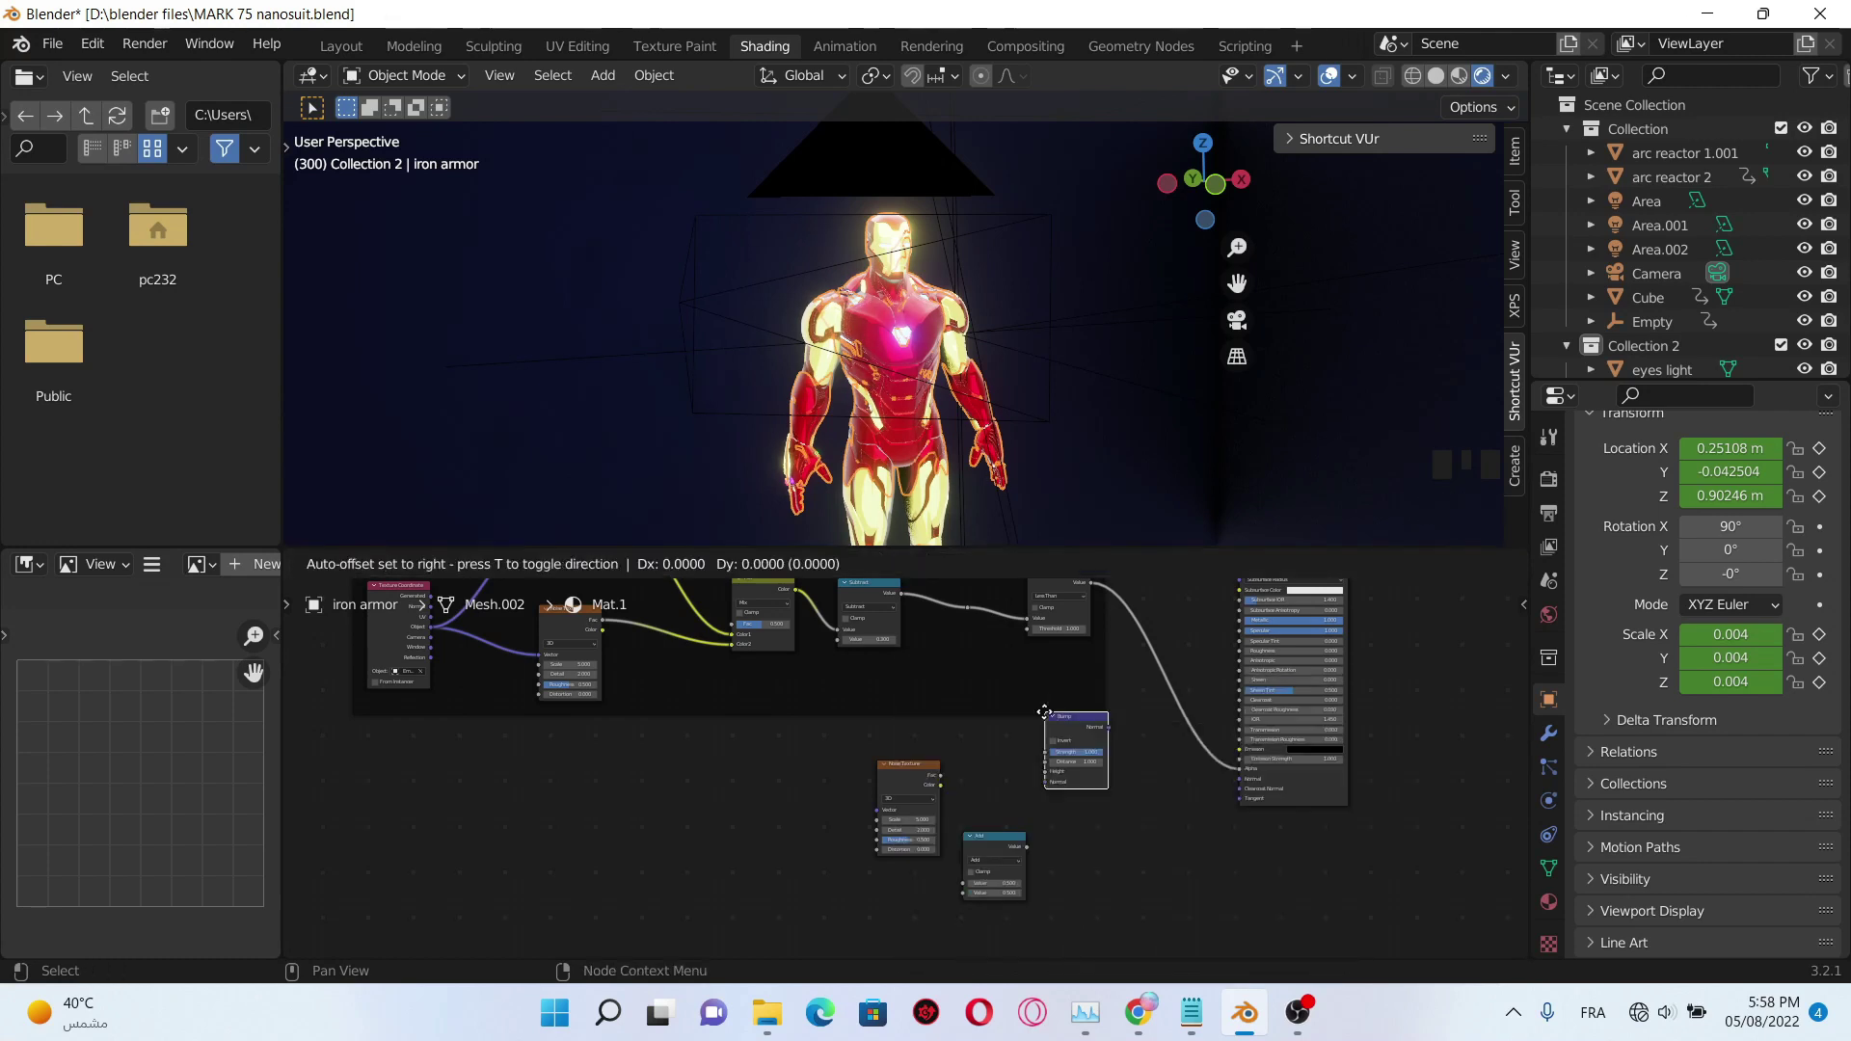
# - Wire Noise Fac into the Subtract math node and its result into the Bump node's Height
pyautogui.scroll(3)
pyautogui.moveTo(1115, 878); pyautogui.dragTo(973, 763)
pyautogui.click(973, 763)
pyautogui.moveTo(913, 675); pyautogui.dragTo(1069, 745)
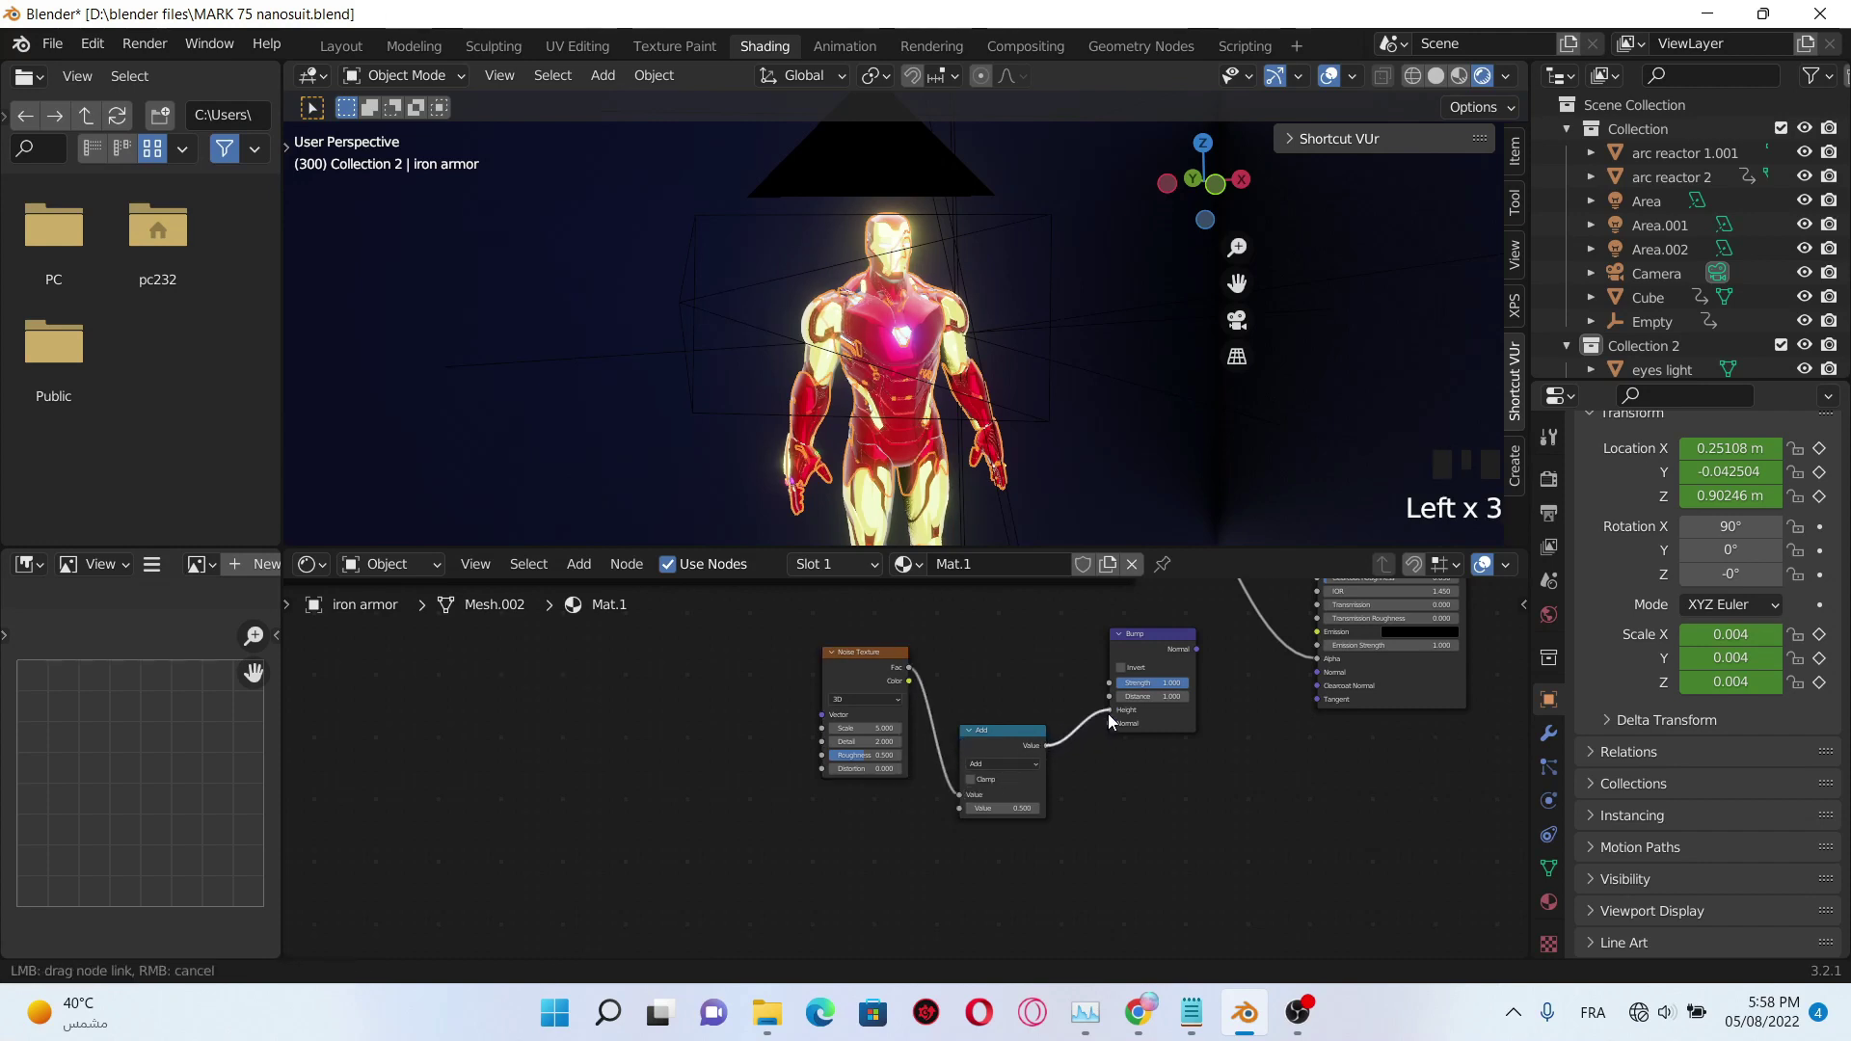
pyautogui.moveTo(1262, 737); pyautogui.dragTo(1159, 696)
pyautogui.click(1158, 696)
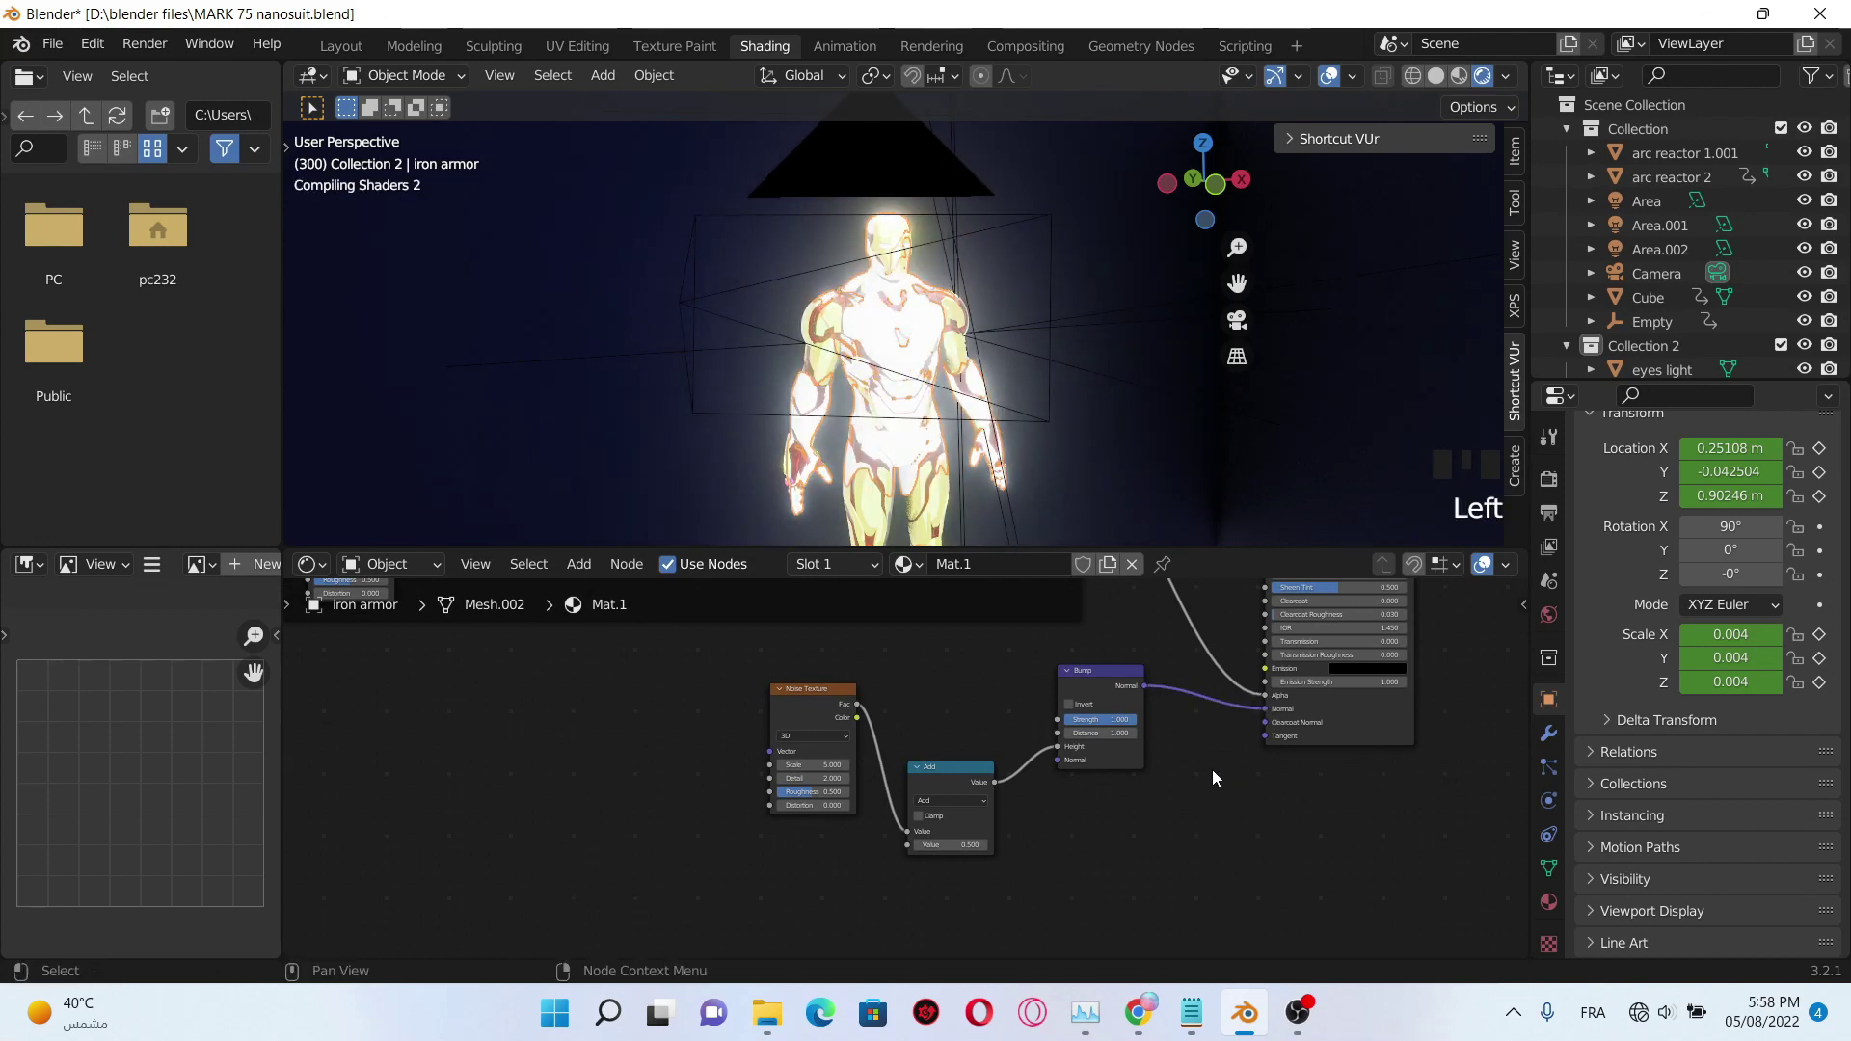
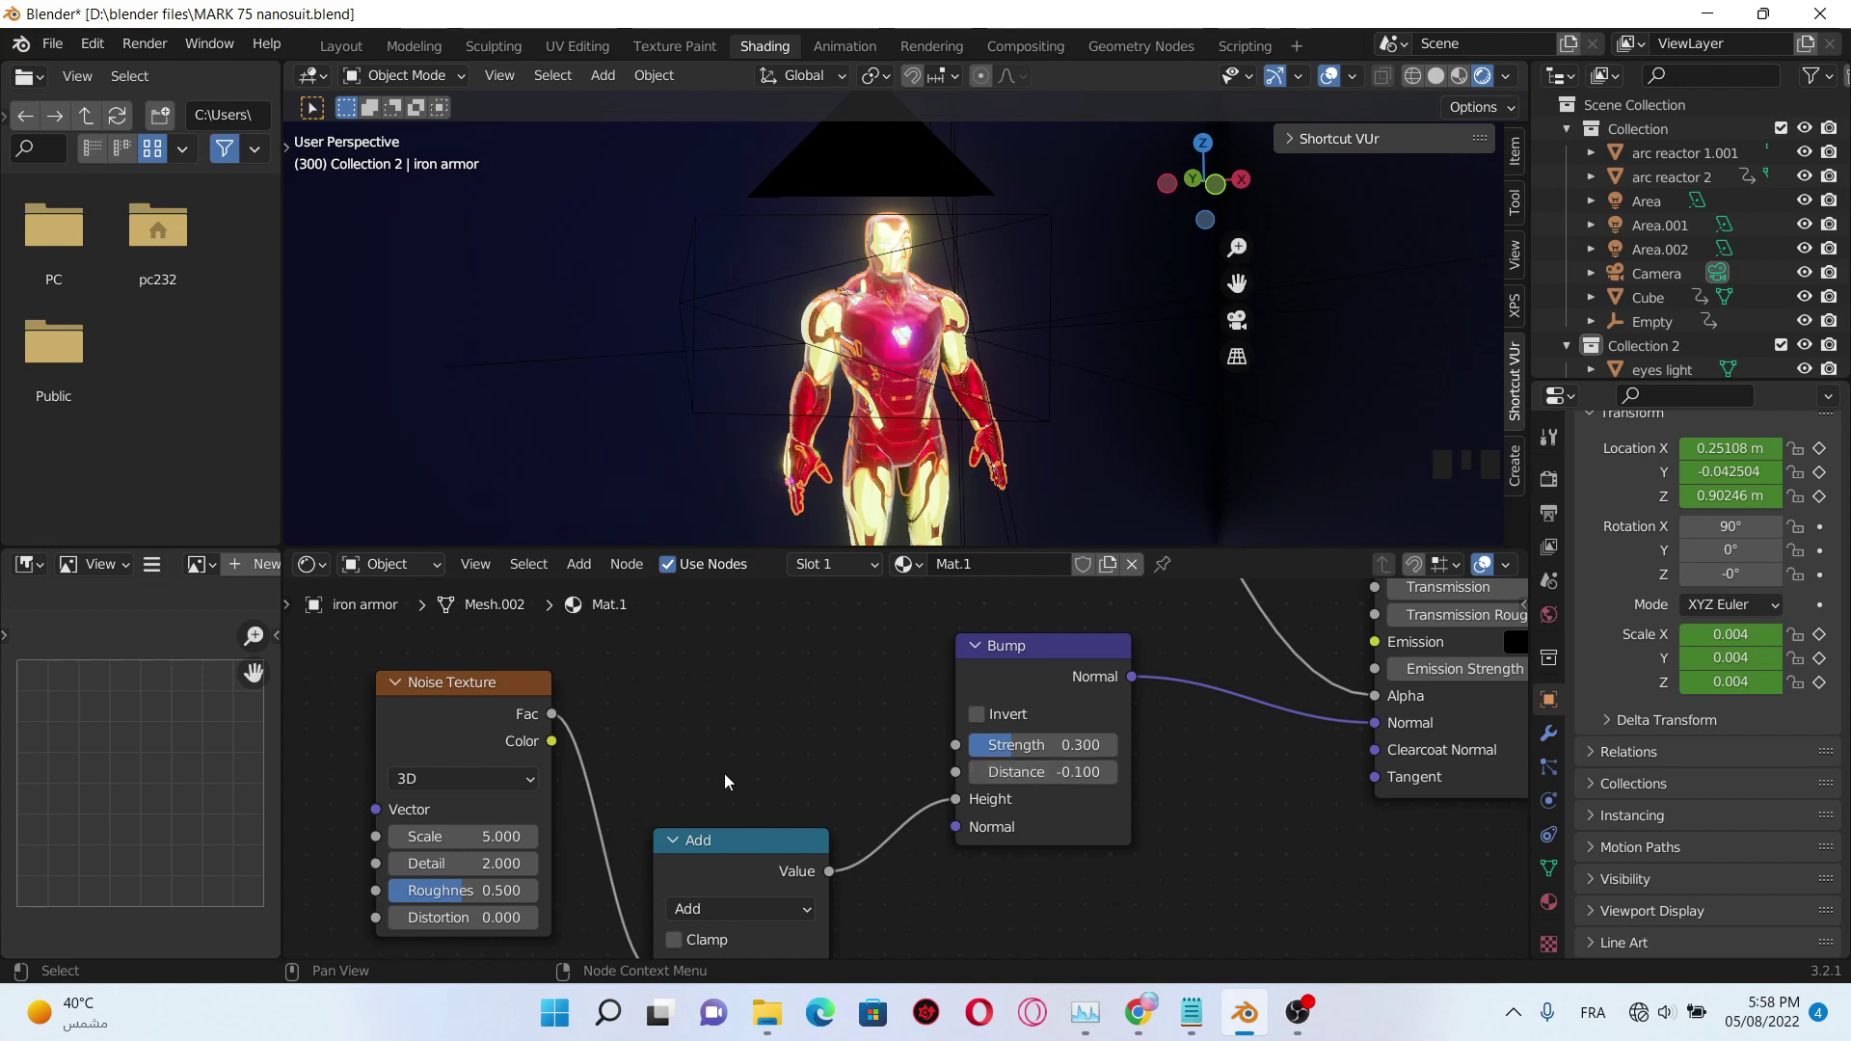
pyautogui.moveTo(733, 783); pyautogui.dragTo(911, 719)
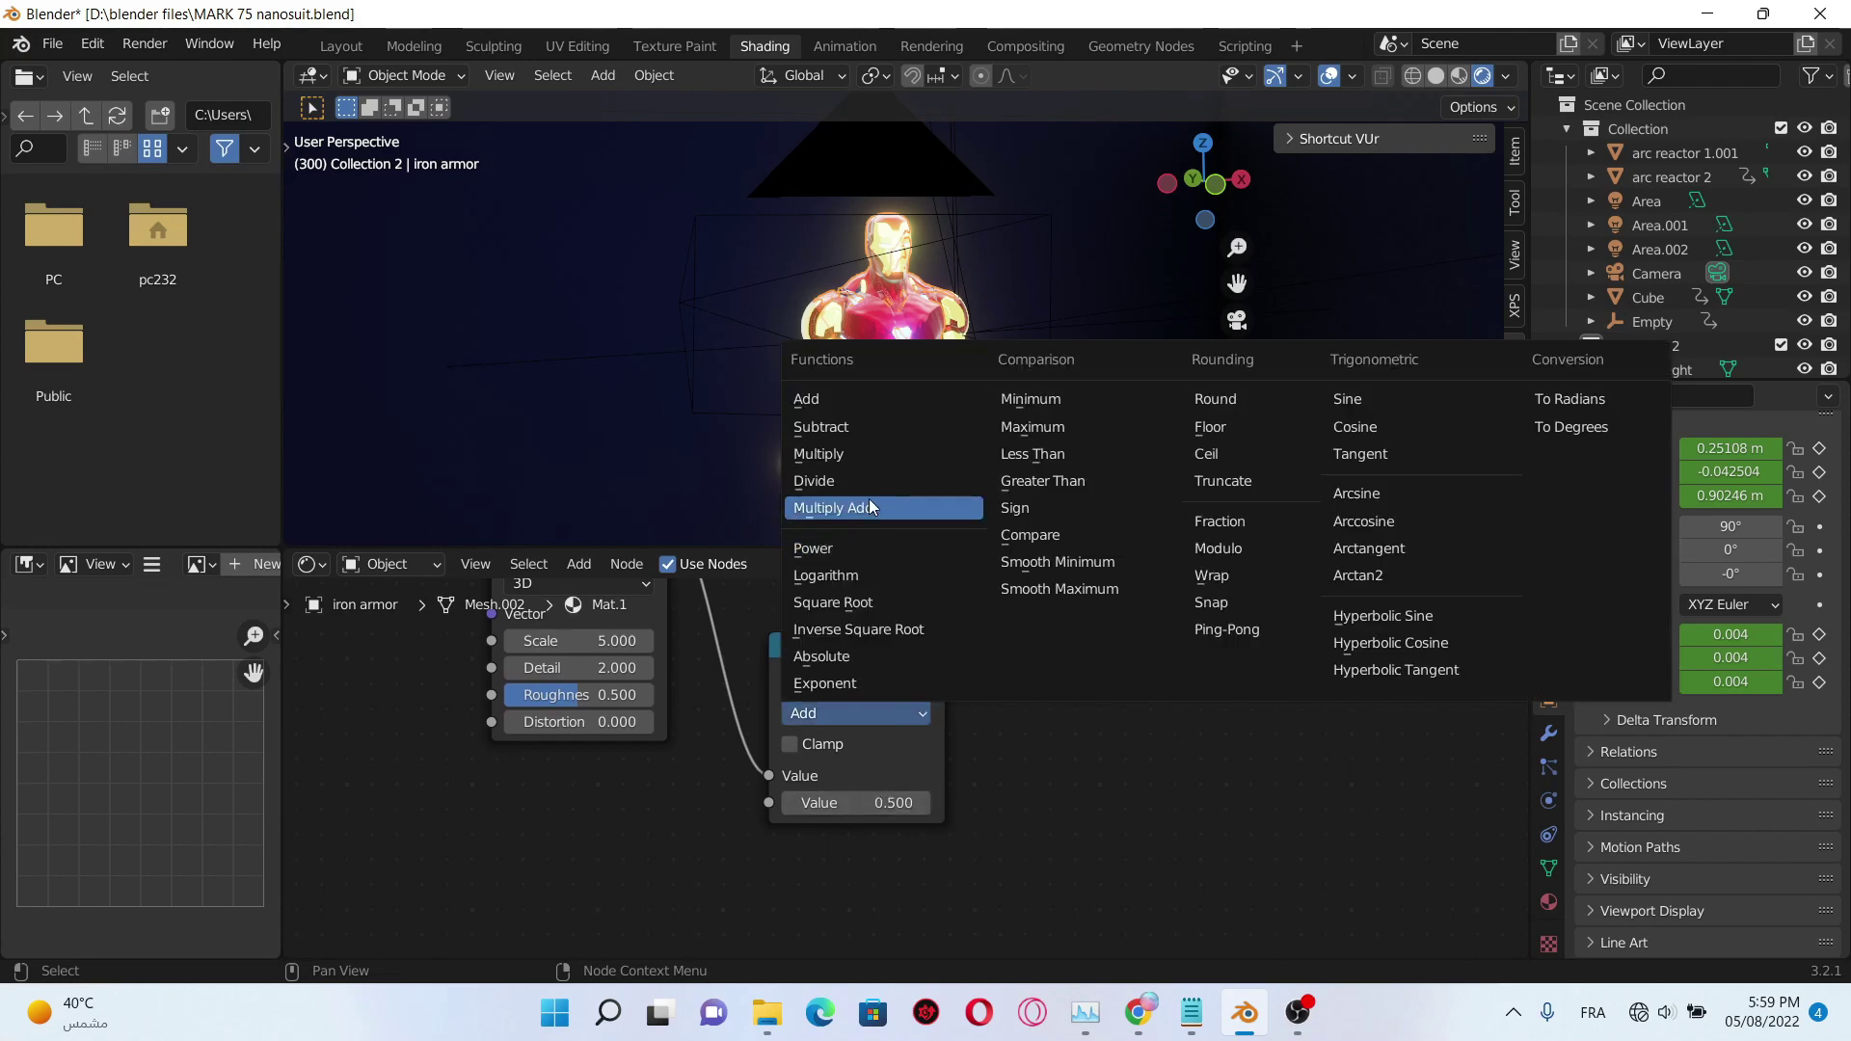
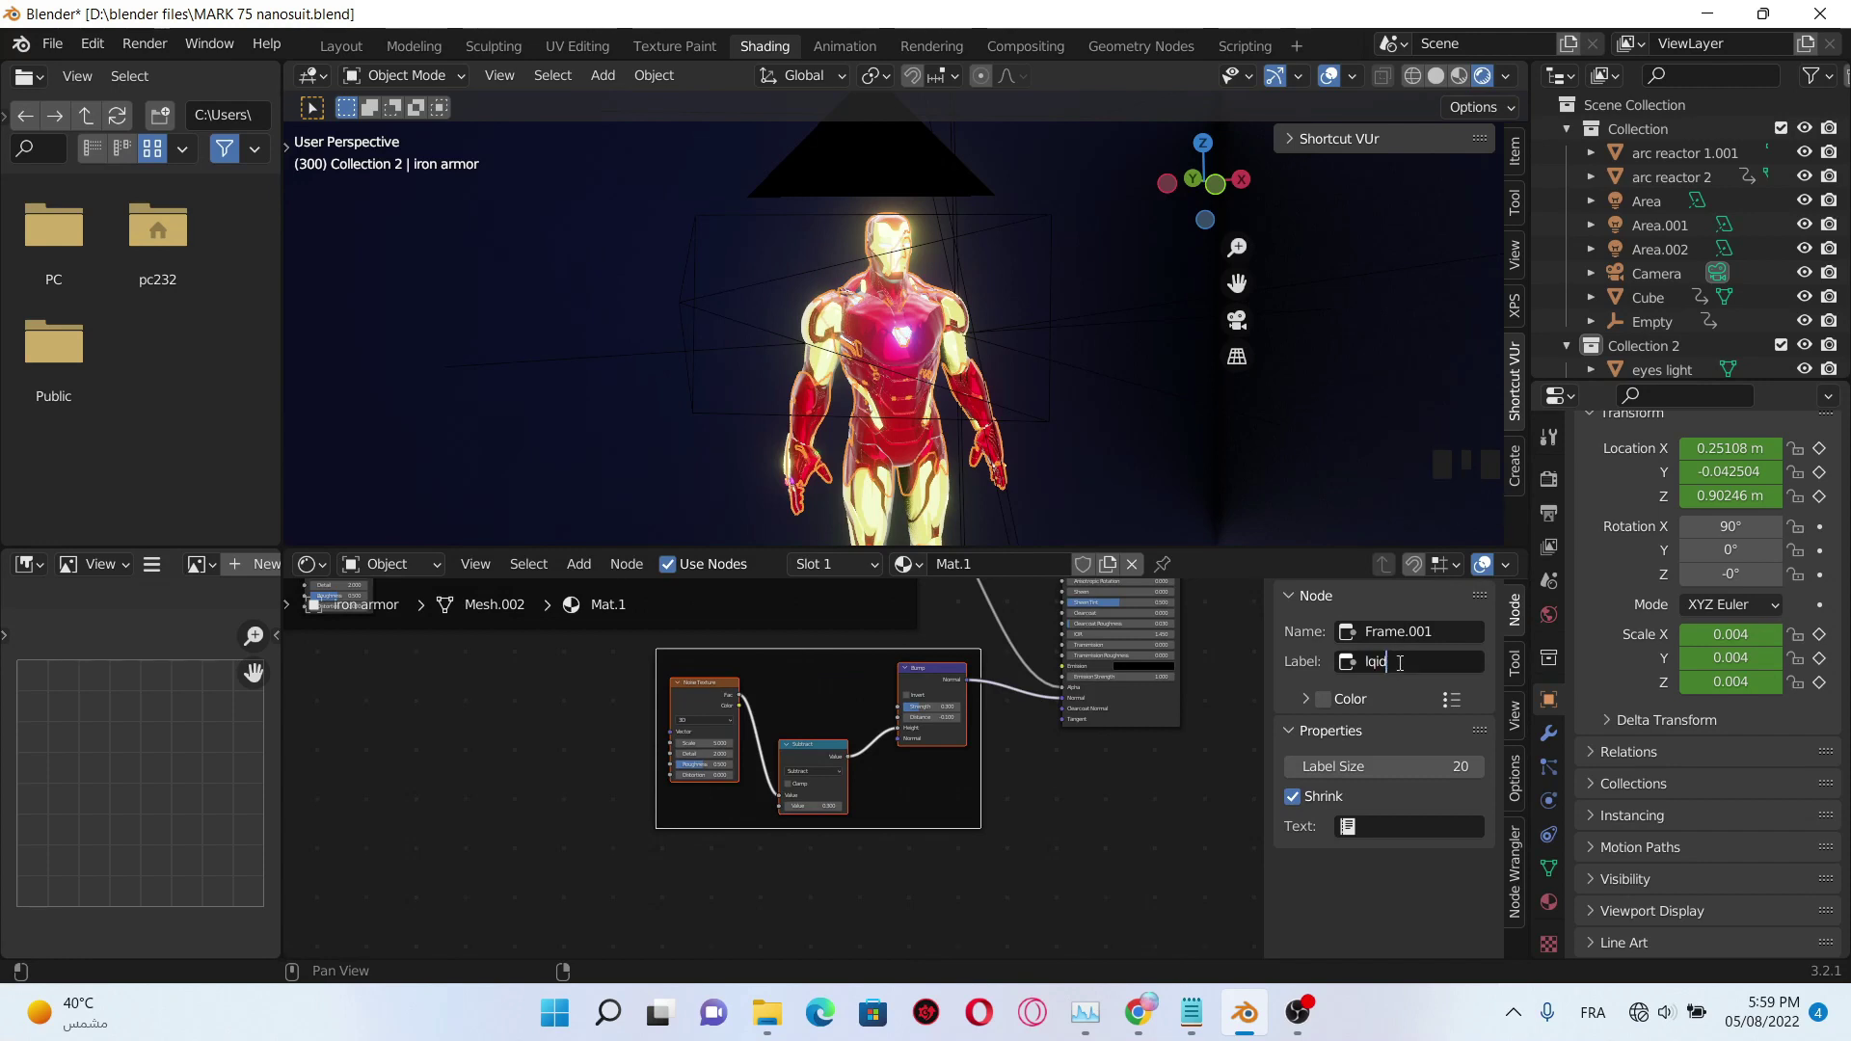
# - Rename the new frame's label to 'liquide metal'
pyautogui.press('BackSpace')
pyautogui.press('BackSpace')
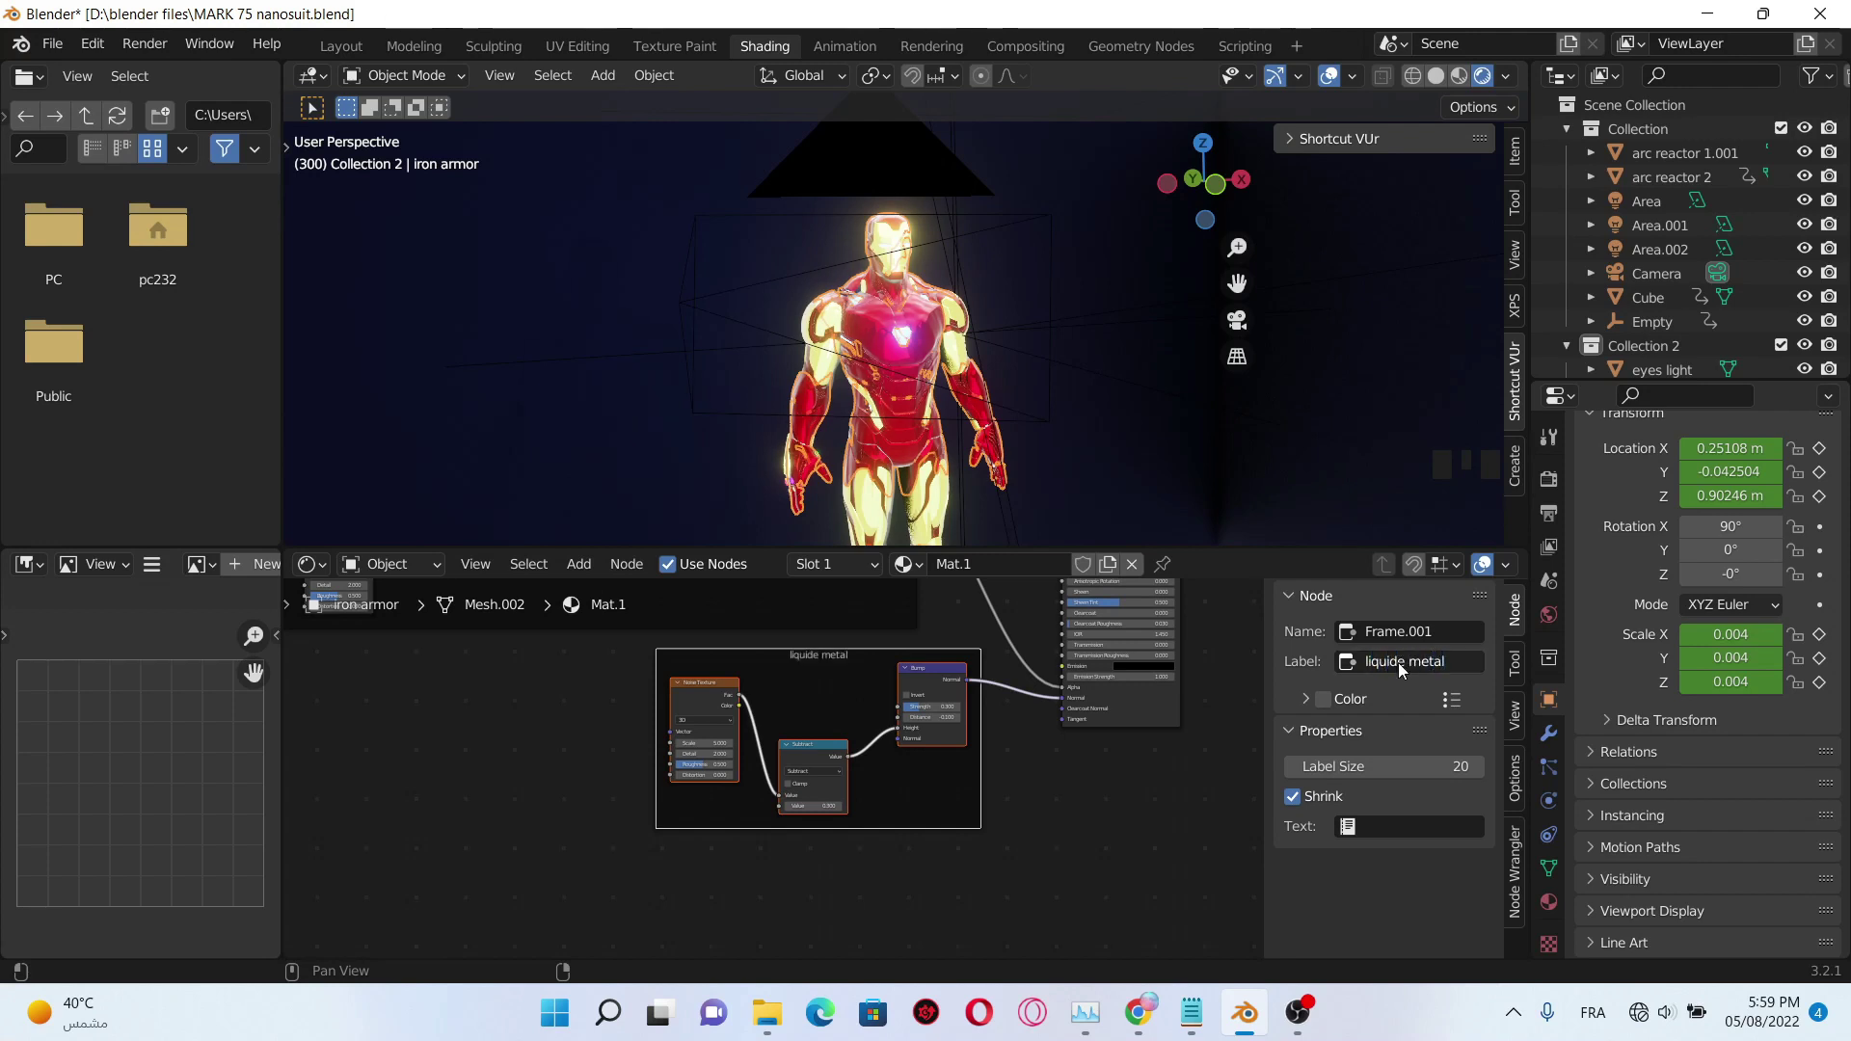
pyautogui.moveTo(1322, 703); pyautogui.dragTo(1340, 709)
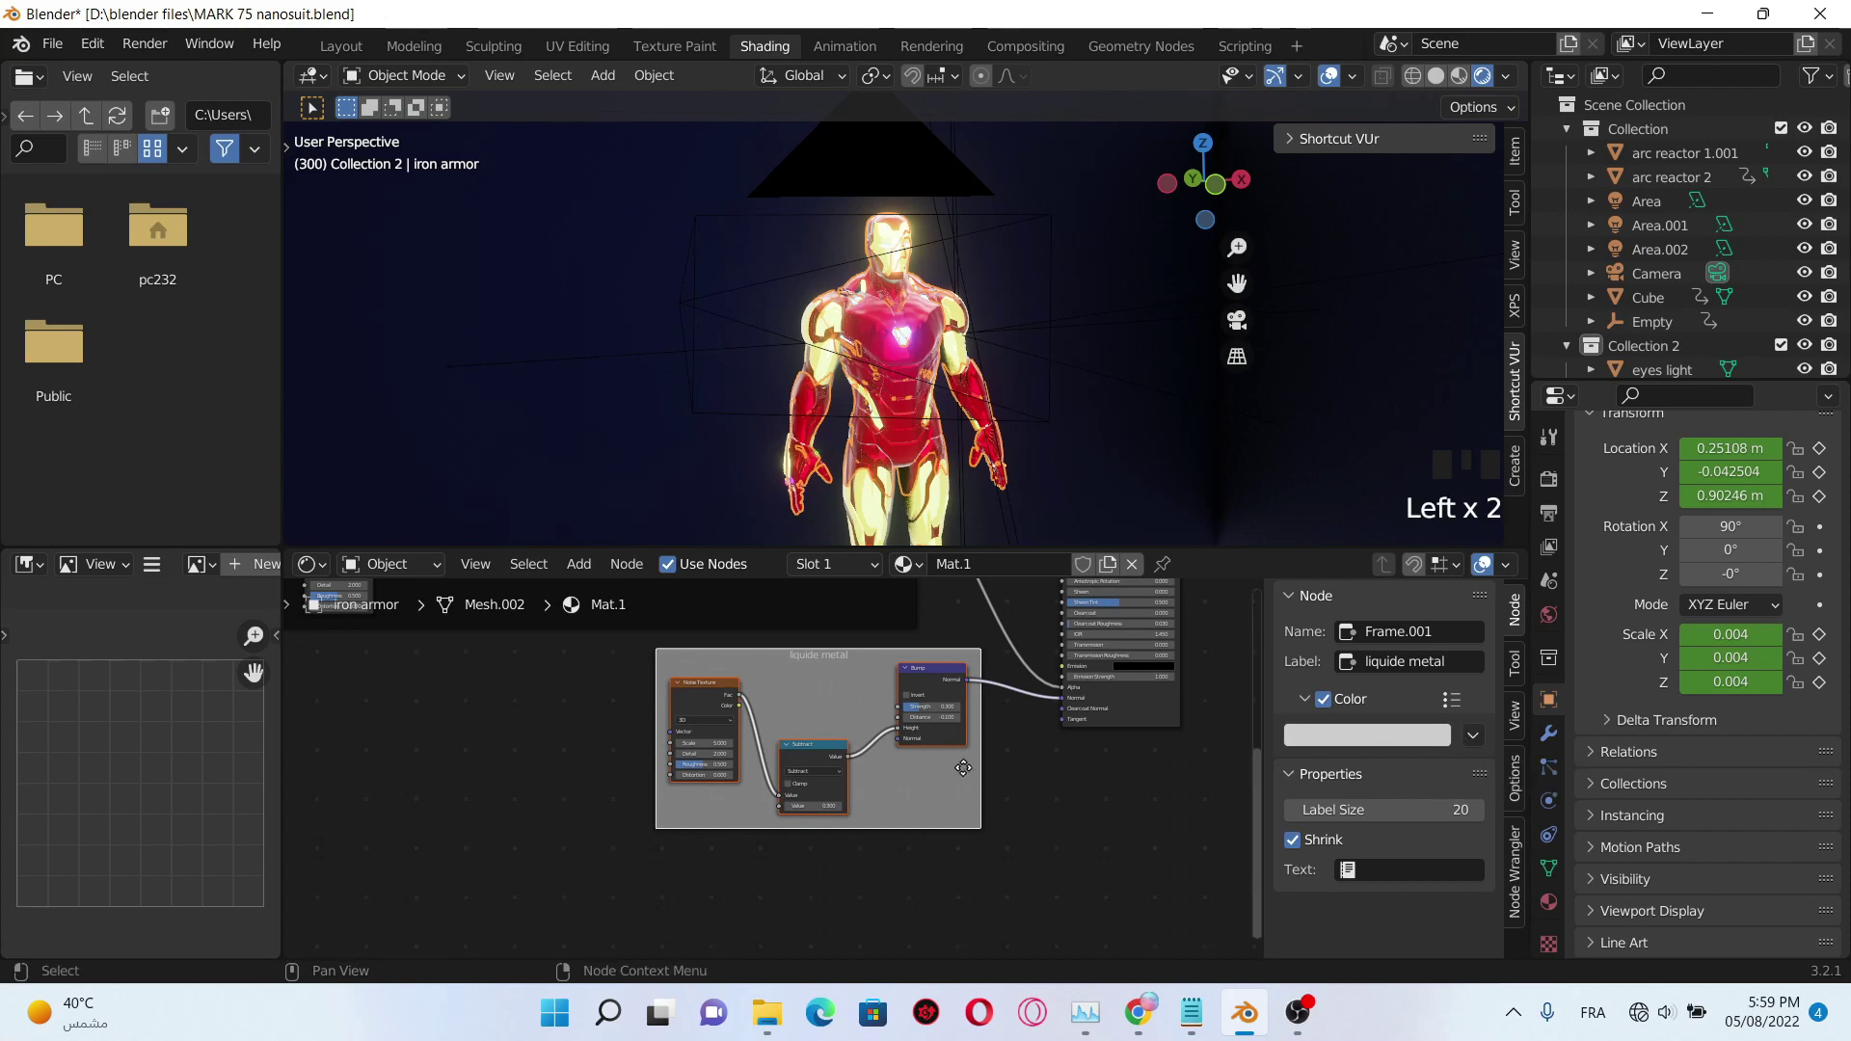
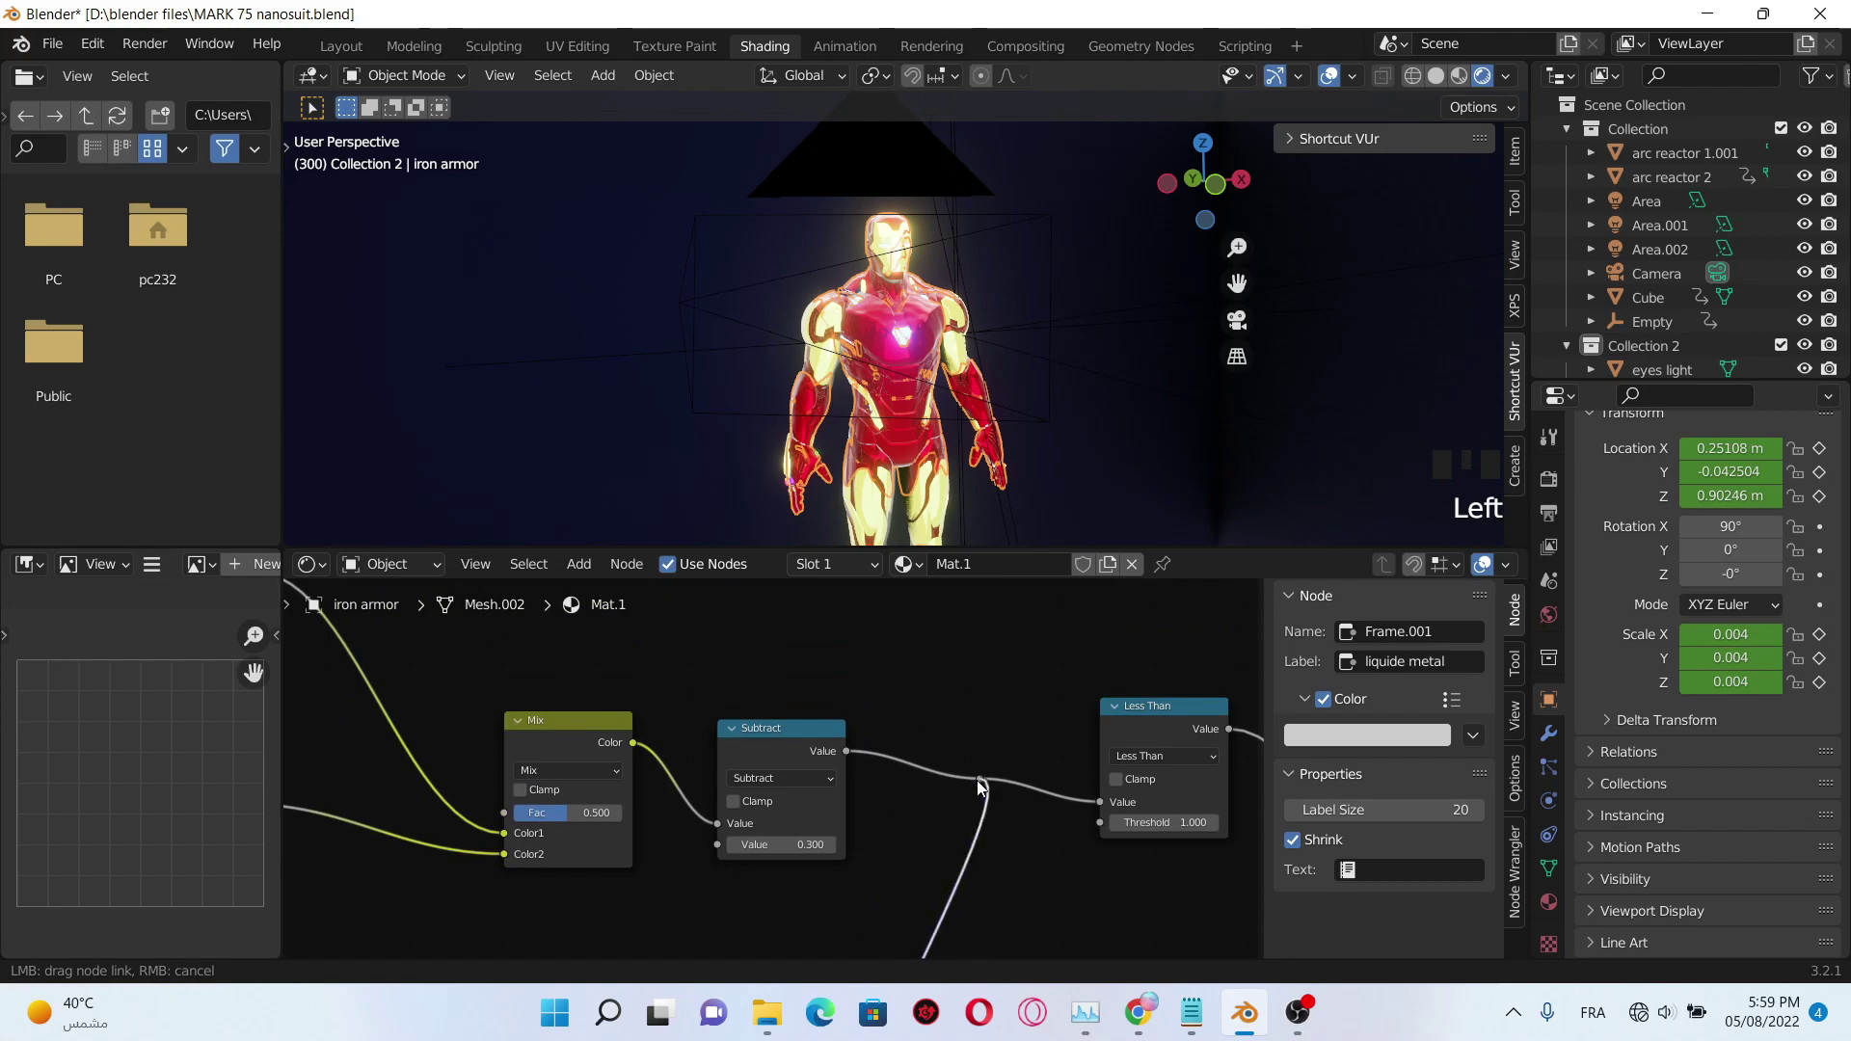
pyautogui.scroll(-3)
pyautogui.scroll(-3)
pyautogui.scroll(3)
pyautogui.scroll(3)
pyautogui.middleClick(832, 705)
pyautogui.scroll(3)
pyautogui.moveTo(1091, 712); pyautogui.dragTo(993, 706)
pyautogui.scroll(3)
pyautogui.middleClick(981, 704)
# - Add ColorRamp and Mix nodes above the metal spread frame
pyautogui.click(950, 714)
pyautogui.press('shift+a')
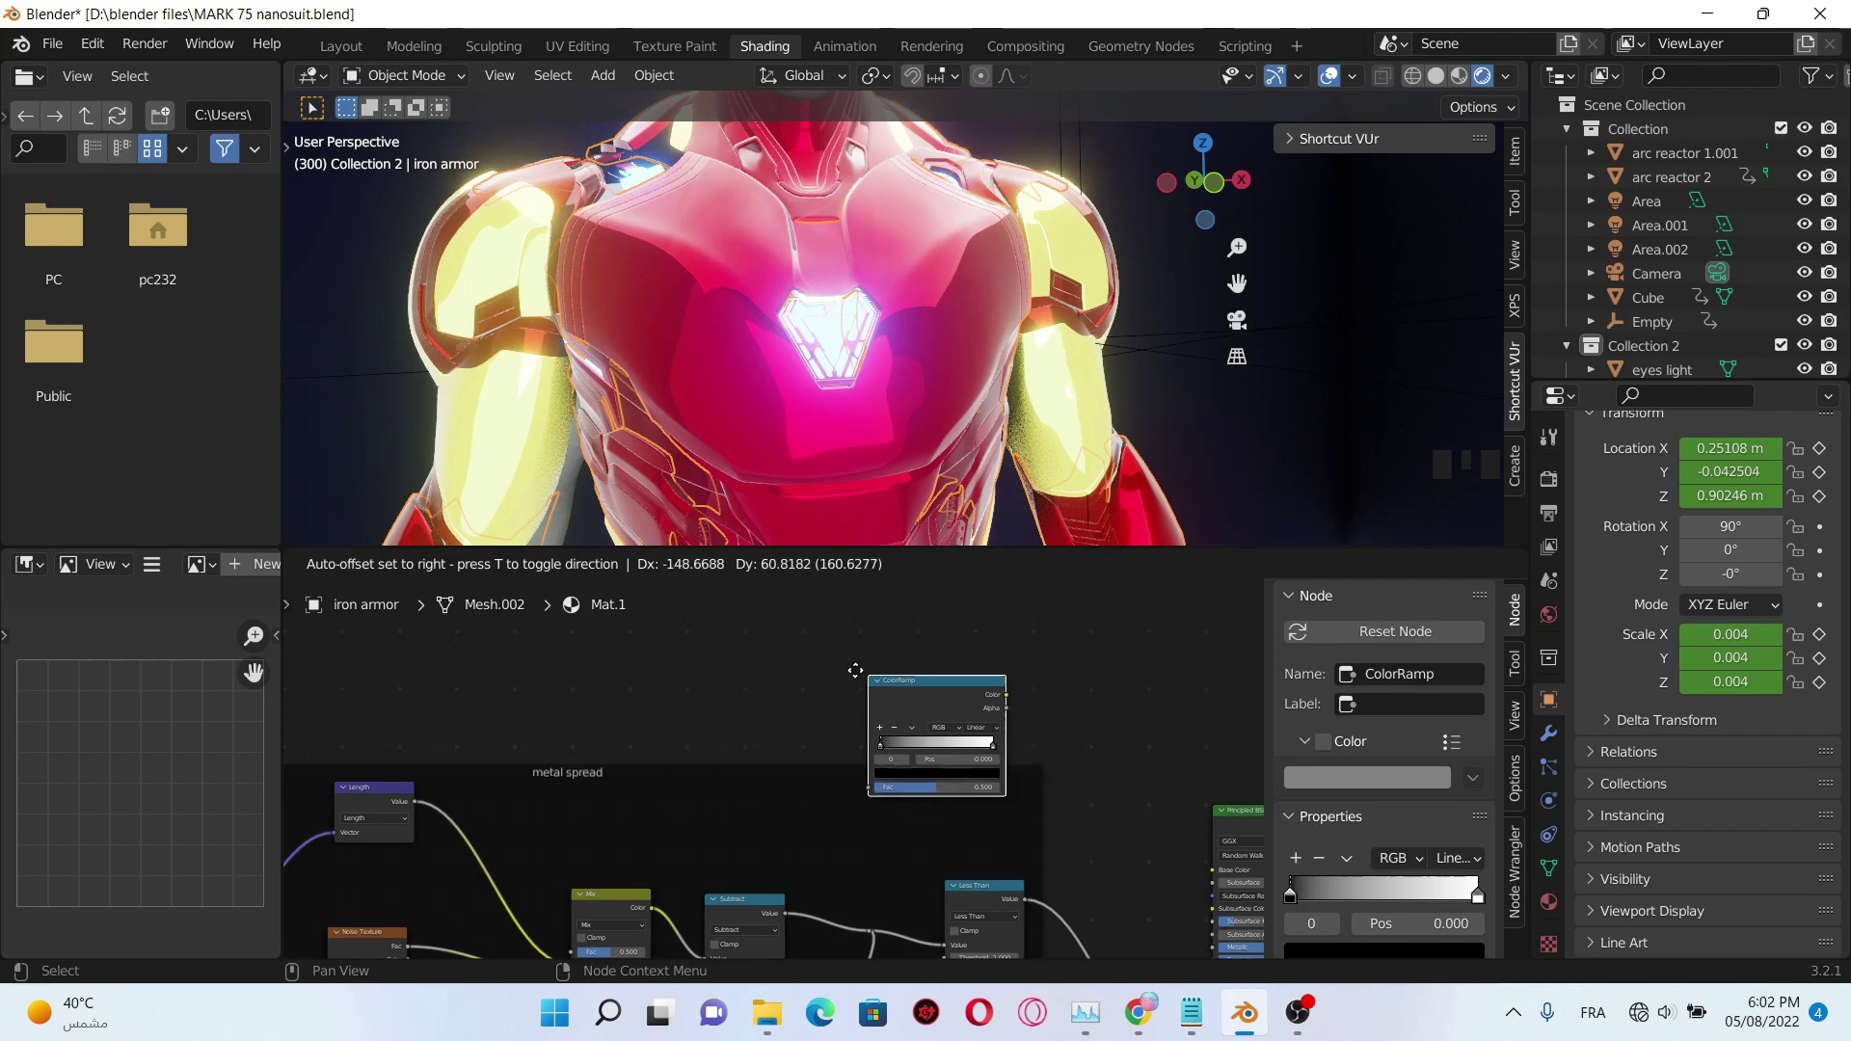
pyautogui.click(938, 657)
pyautogui.middleClick(981, 640)
pyautogui.click(920, 684)
pyautogui.press('shift+a')
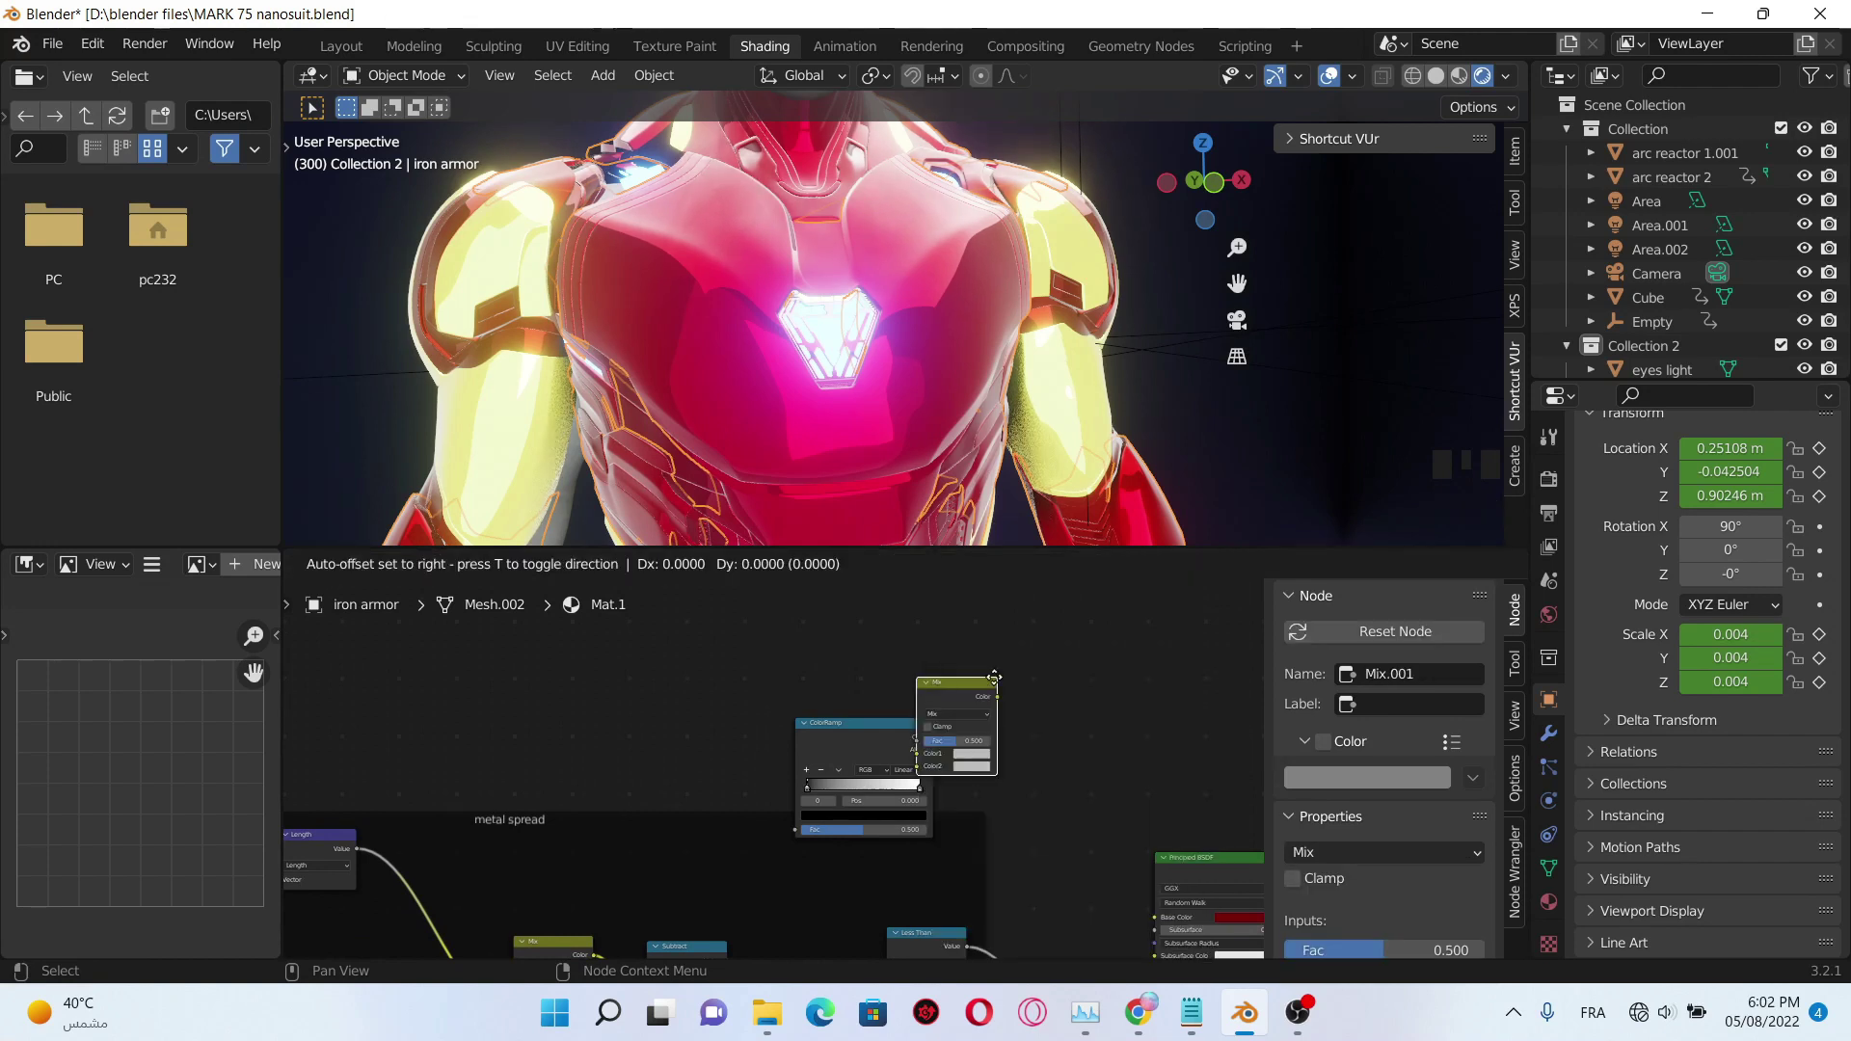
pyautogui.middleClick(883, 666)
pyautogui.click(893, 688)
# - Add a Gamma node, link it into the Mix and plug the Mix into the Principled BSDF
pyautogui.press('shift+a')
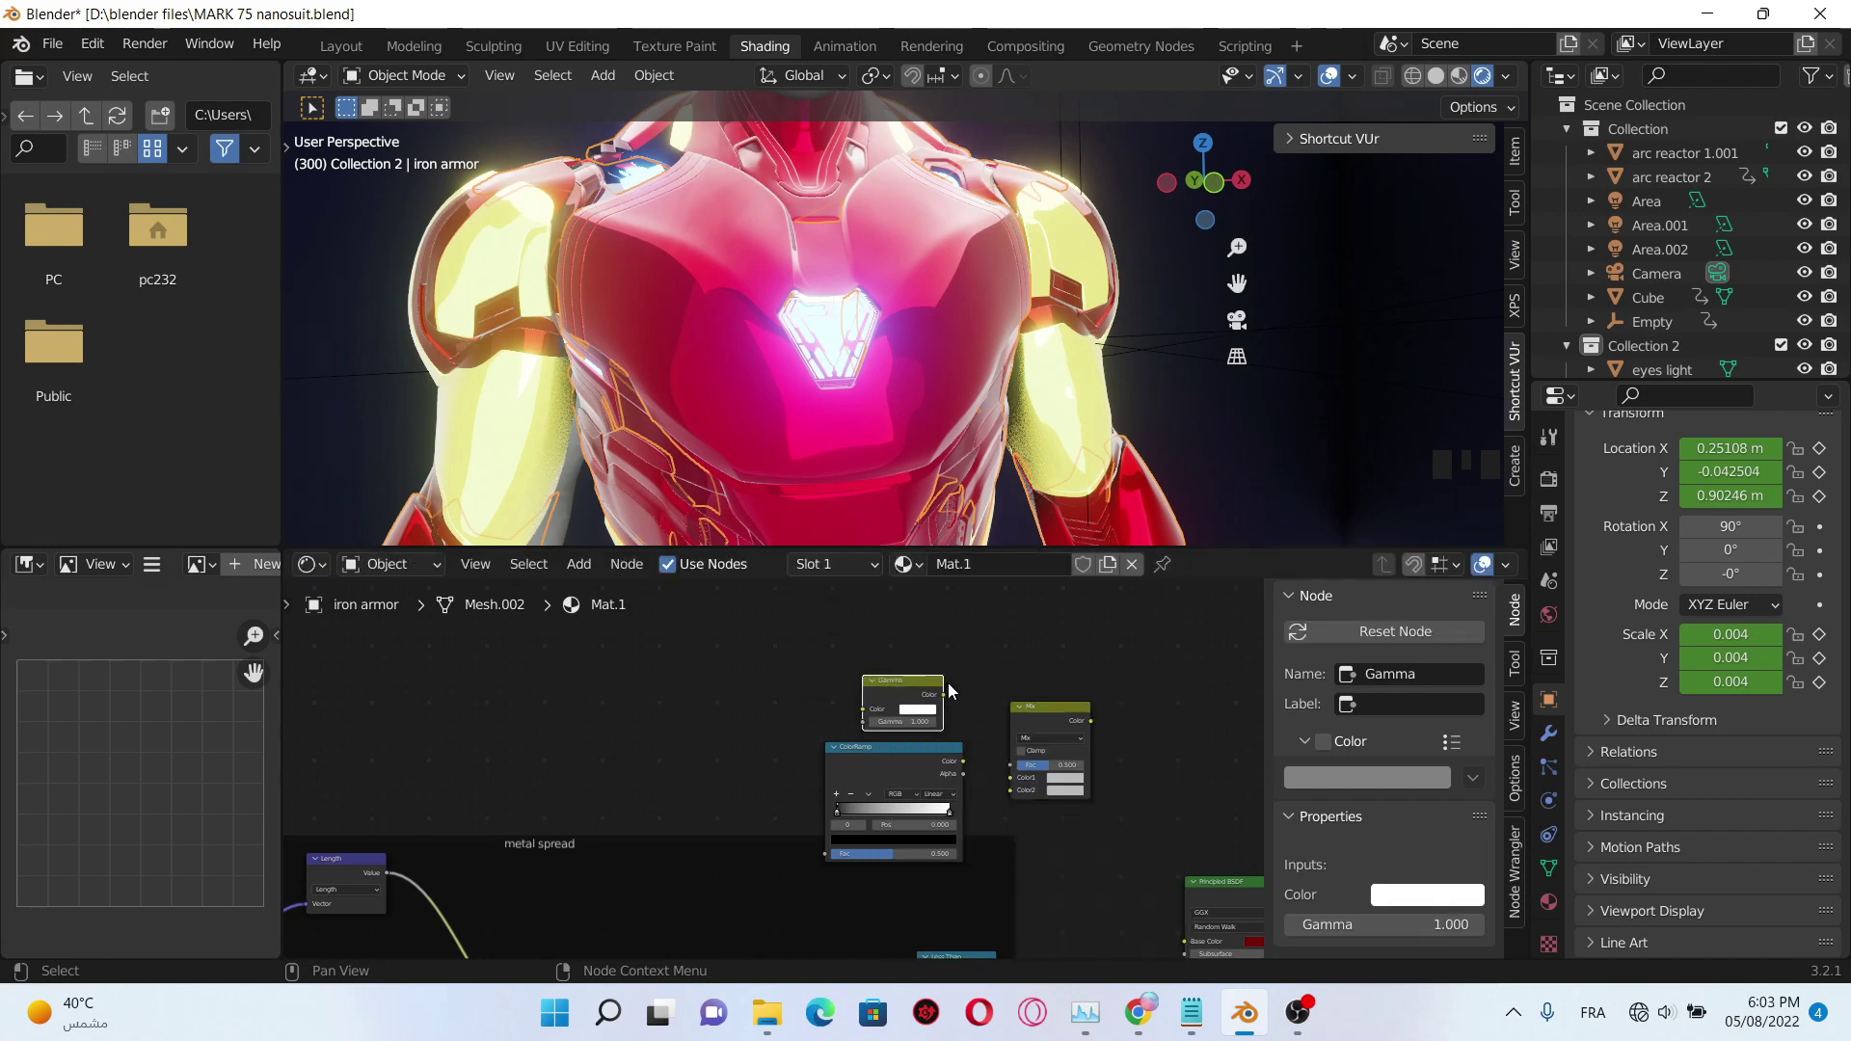
pyautogui.click(948, 701)
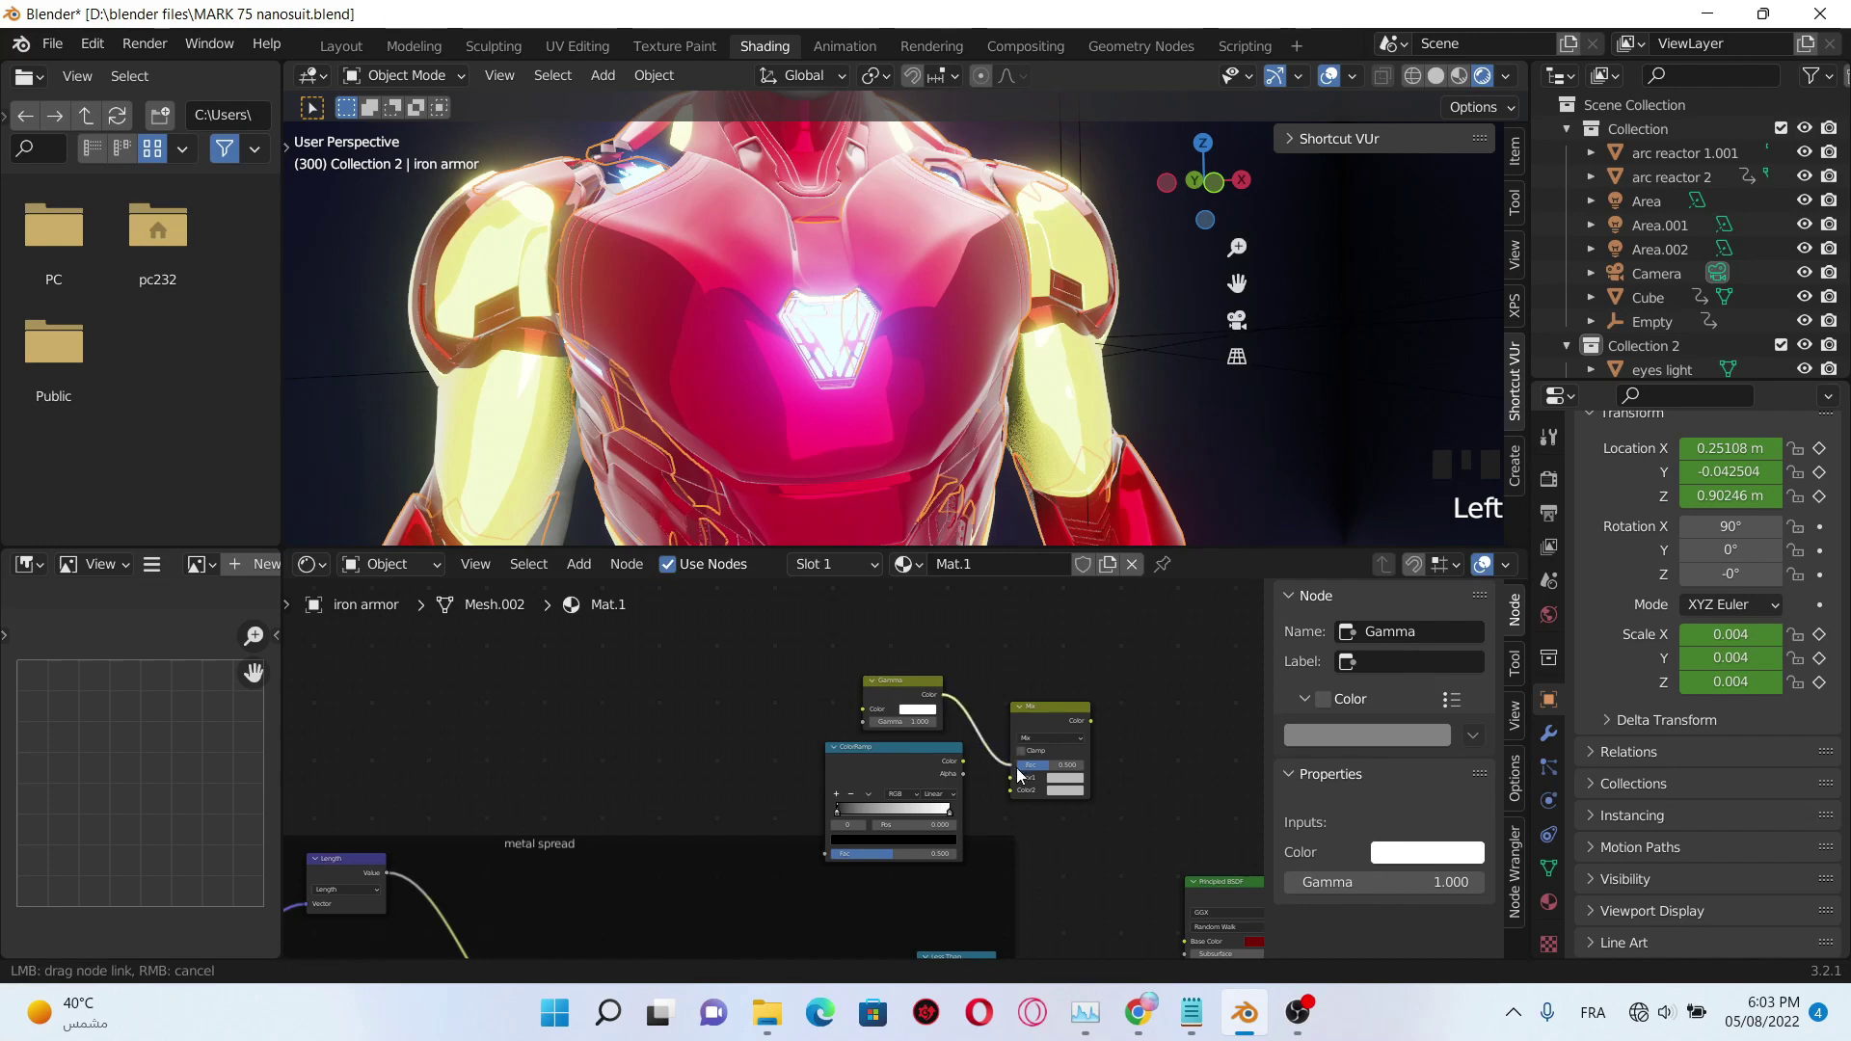
pyautogui.moveTo(1080, 845); pyautogui.dragTo(953, 651)
pyautogui.click(954, 650)
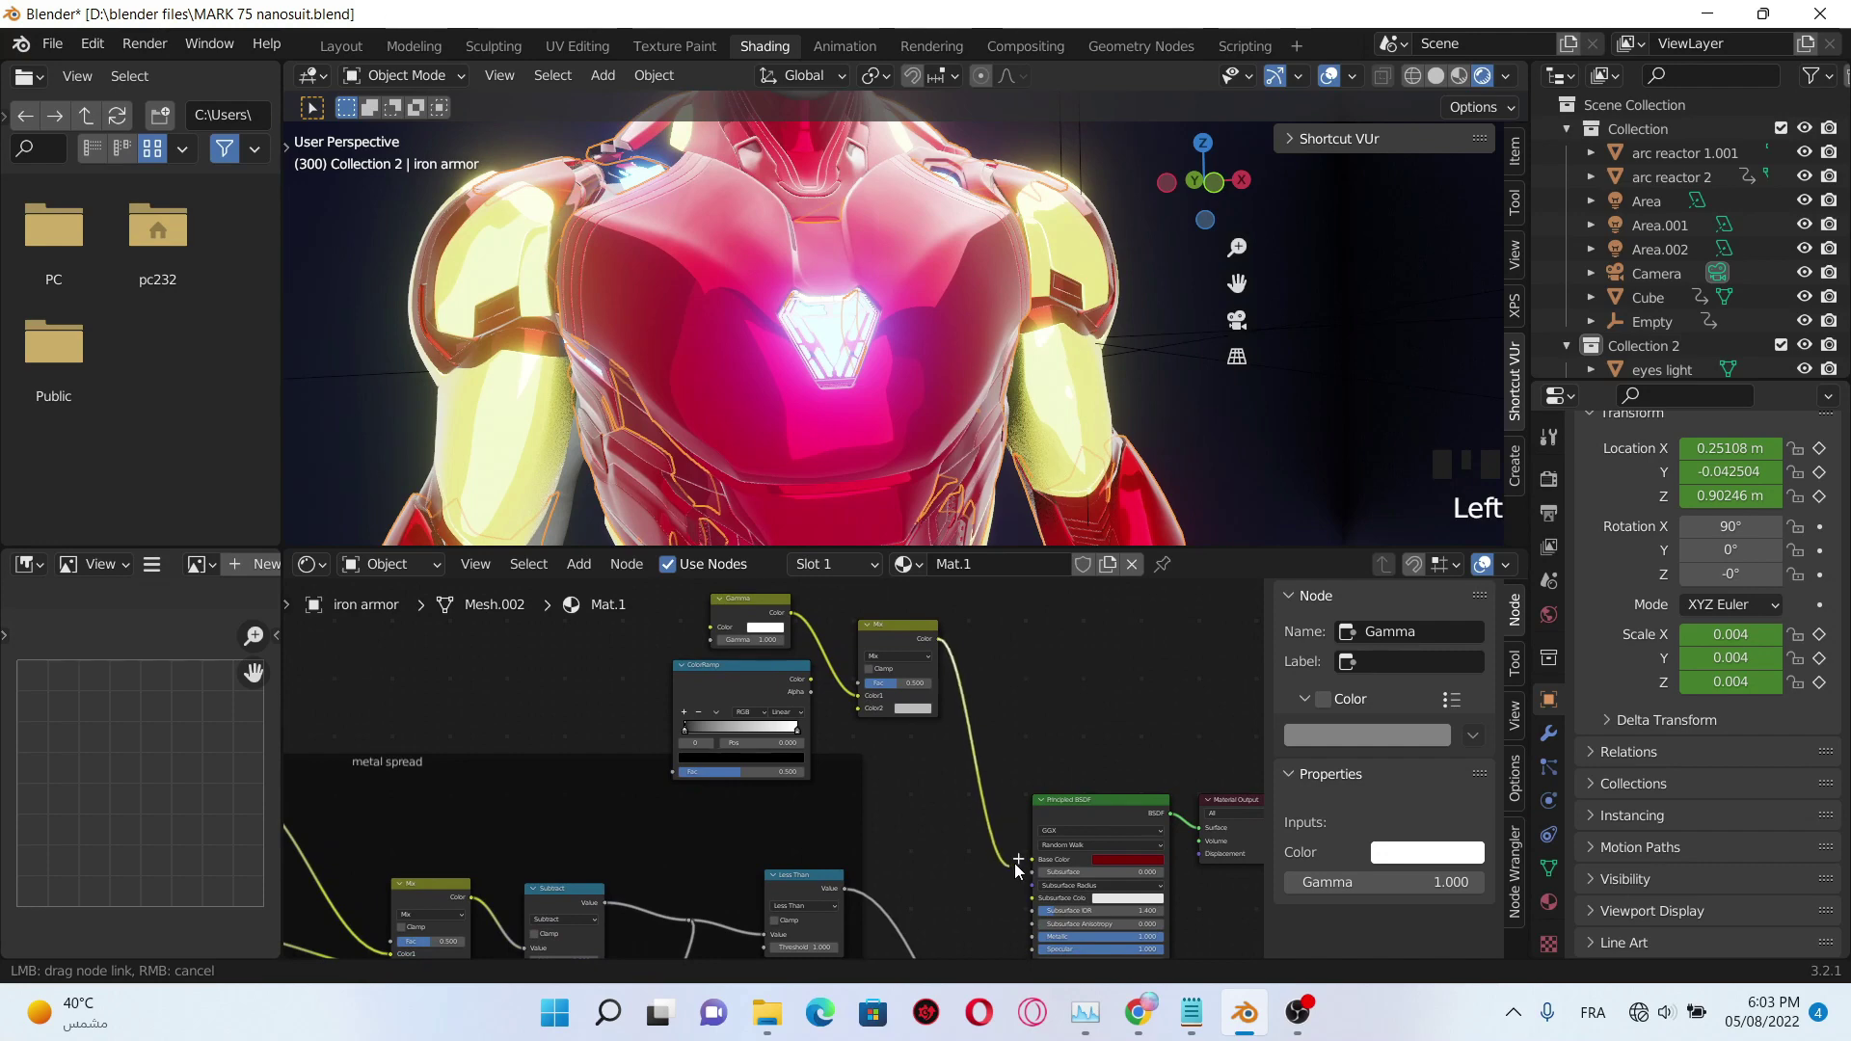
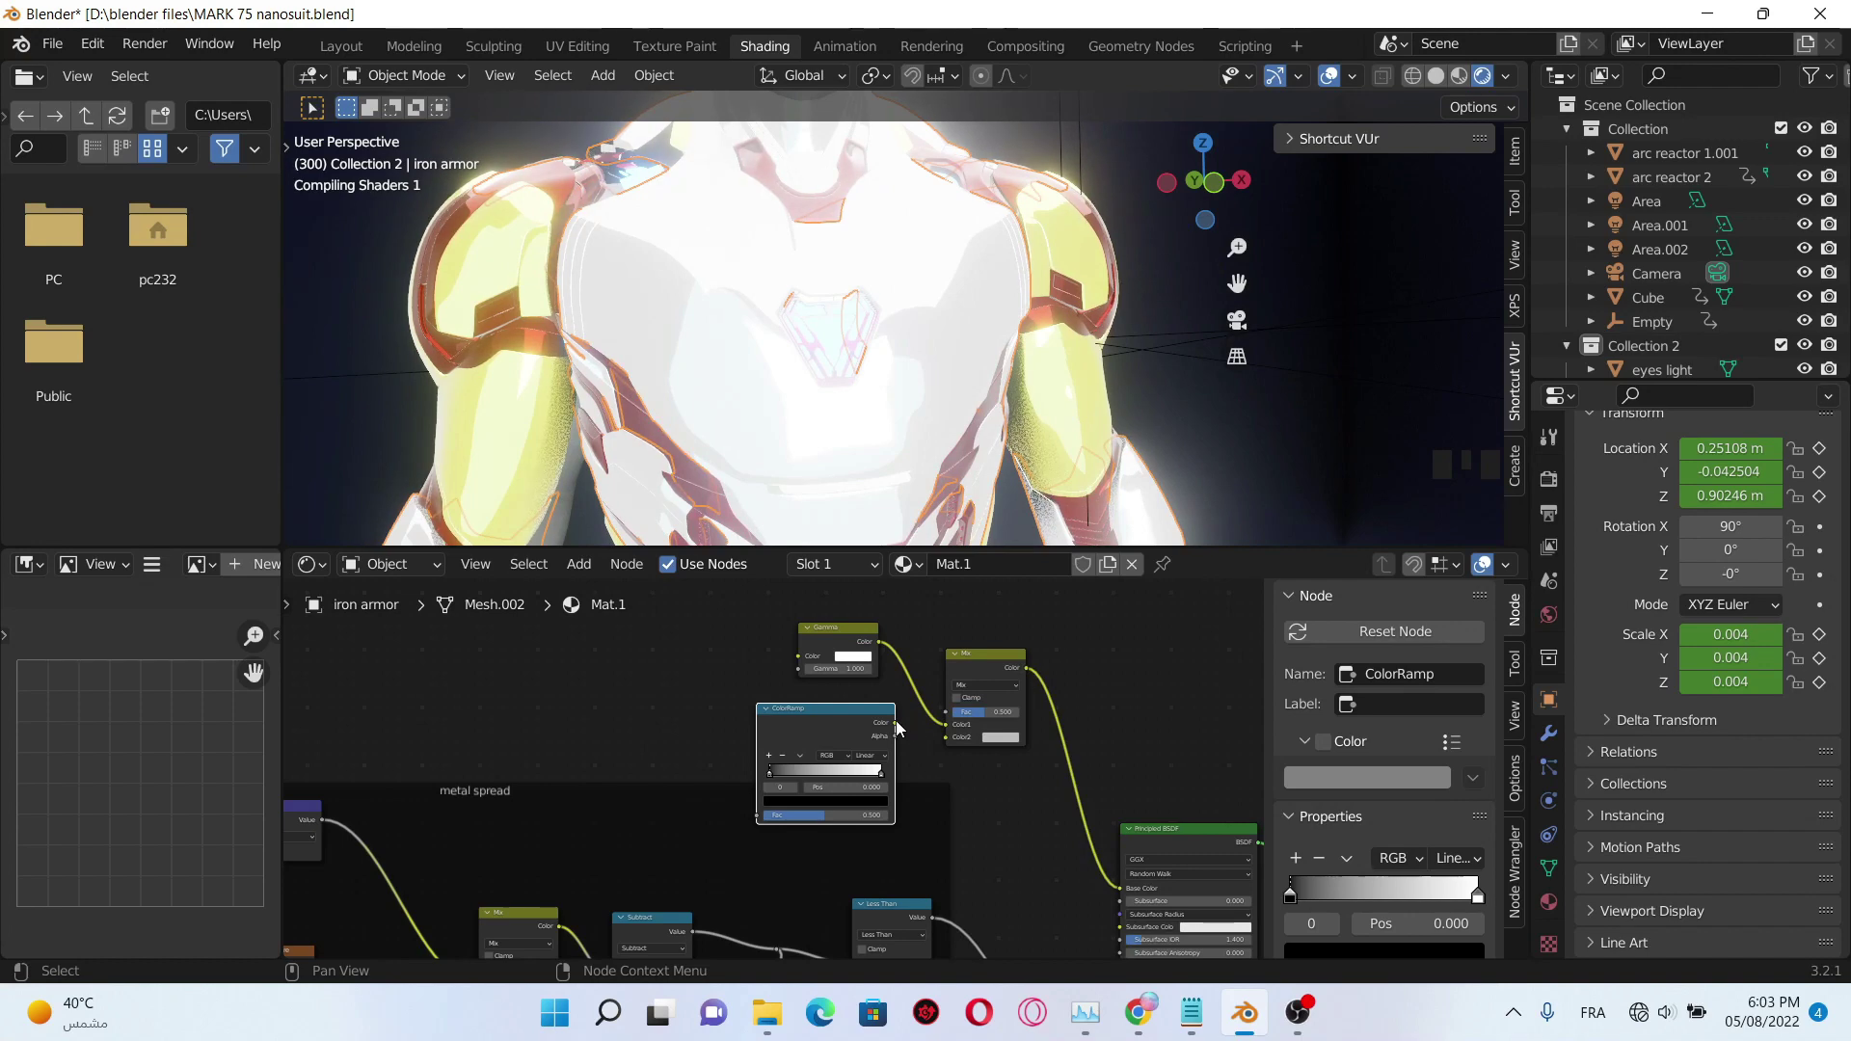
# - Feed the metal spread mask into the ColorRamp factor
pyautogui.click(898, 727)
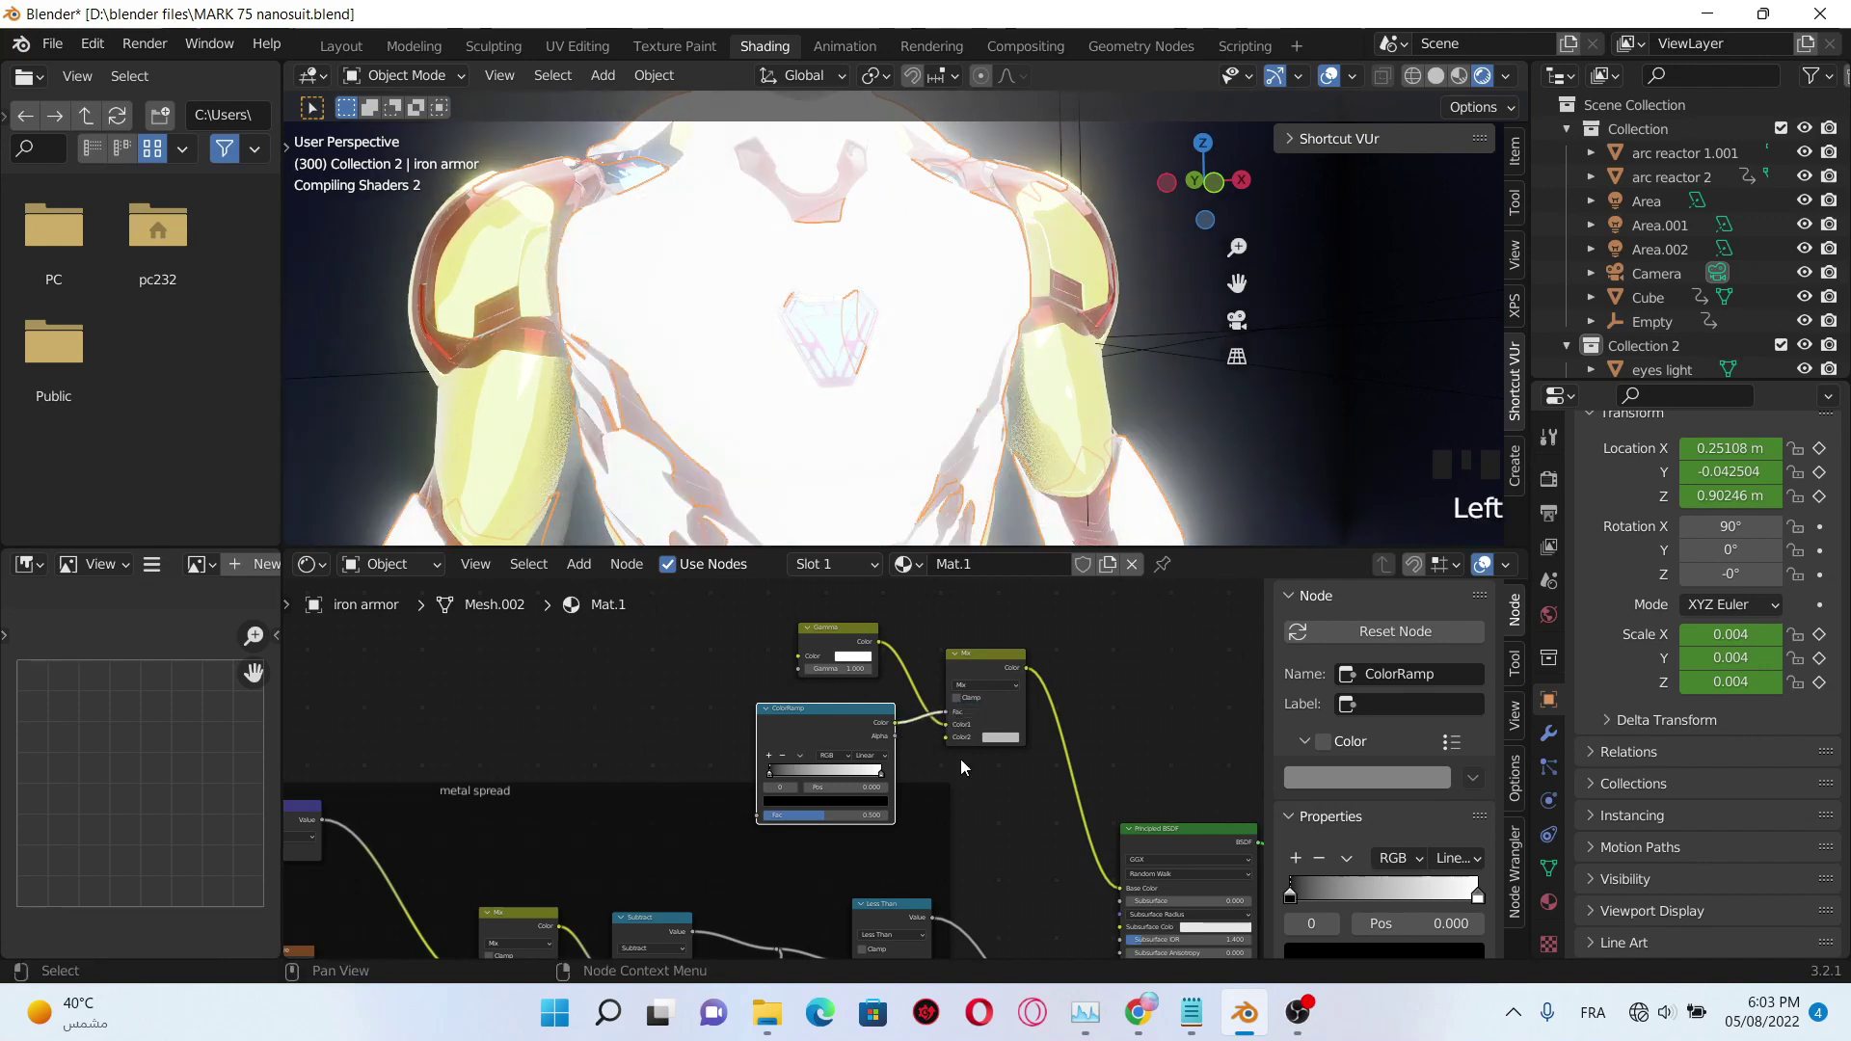
pyautogui.middleClick(1157, 725)
pyautogui.scroll(-3)
pyautogui.moveTo(1011, 861); pyautogui.dragTo(982, 695)
pyautogui.scroll(-3)
pyautogui.scroll(3)
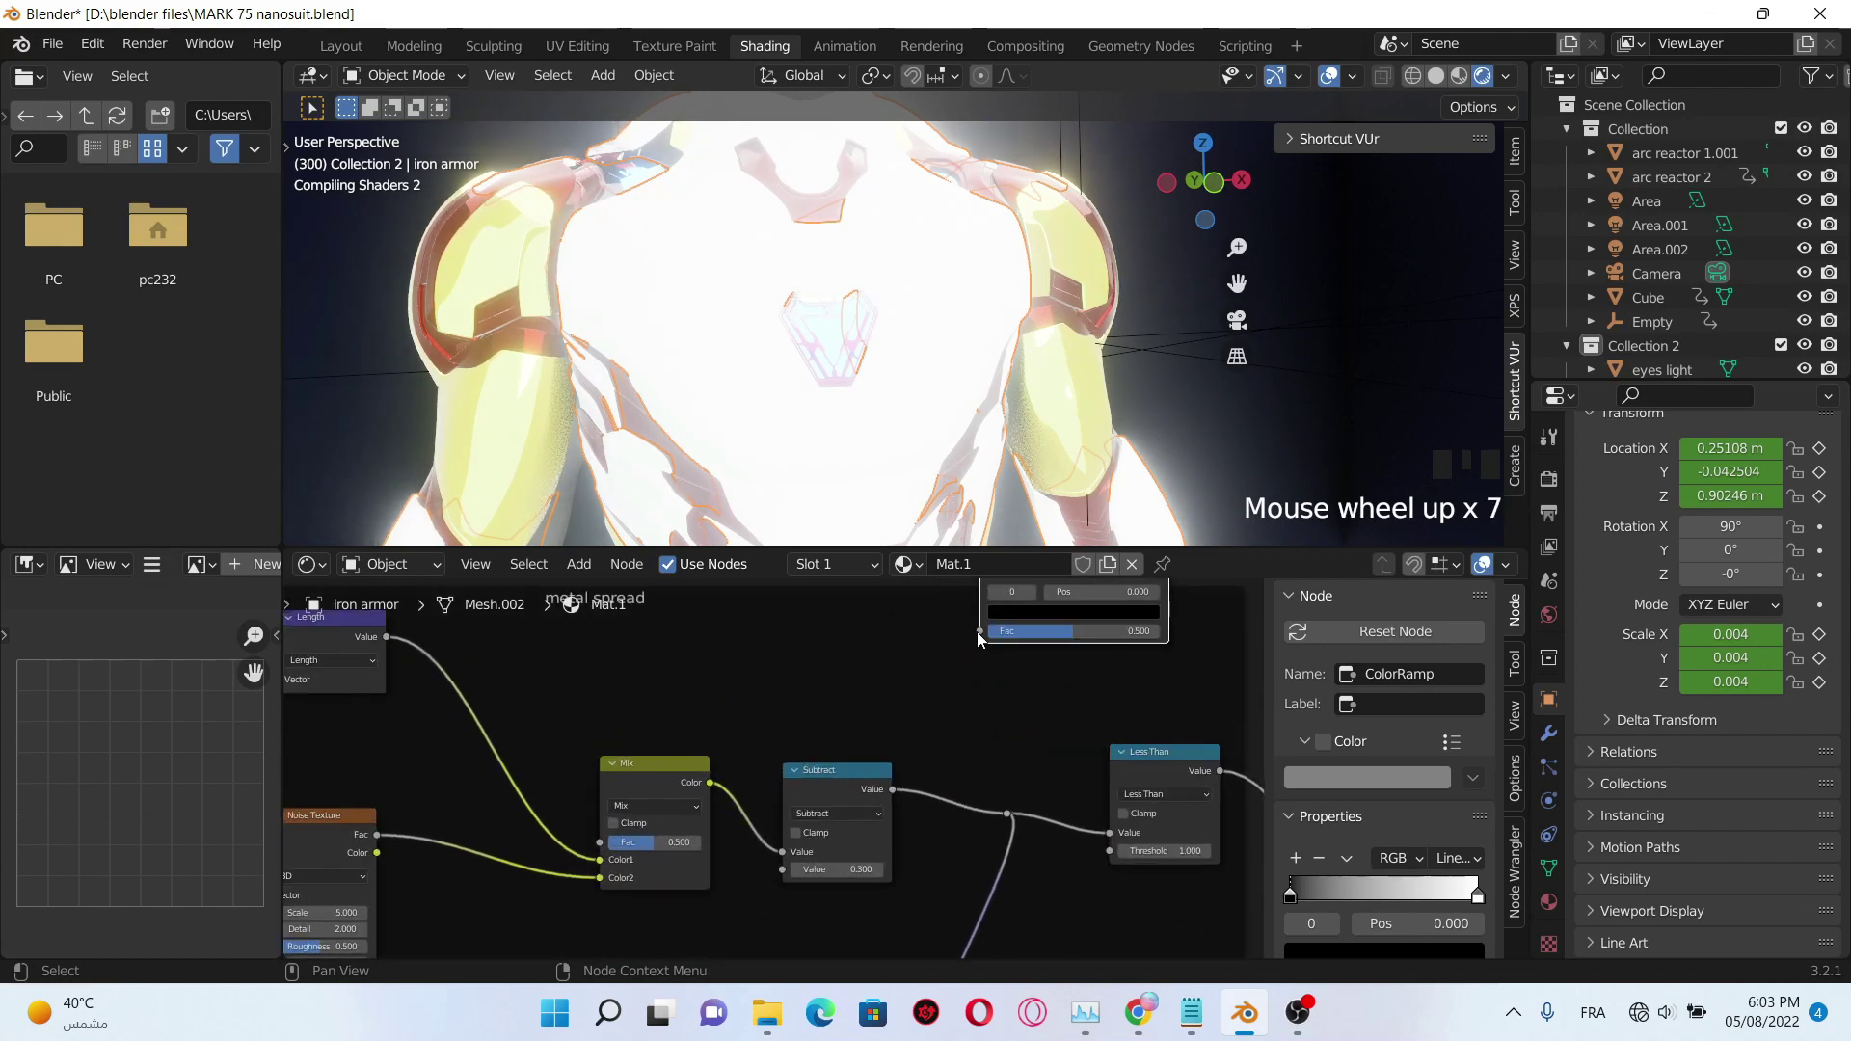
pyautogui.moveTo(983, 638); pyautogui.dragTo(1006, 816)
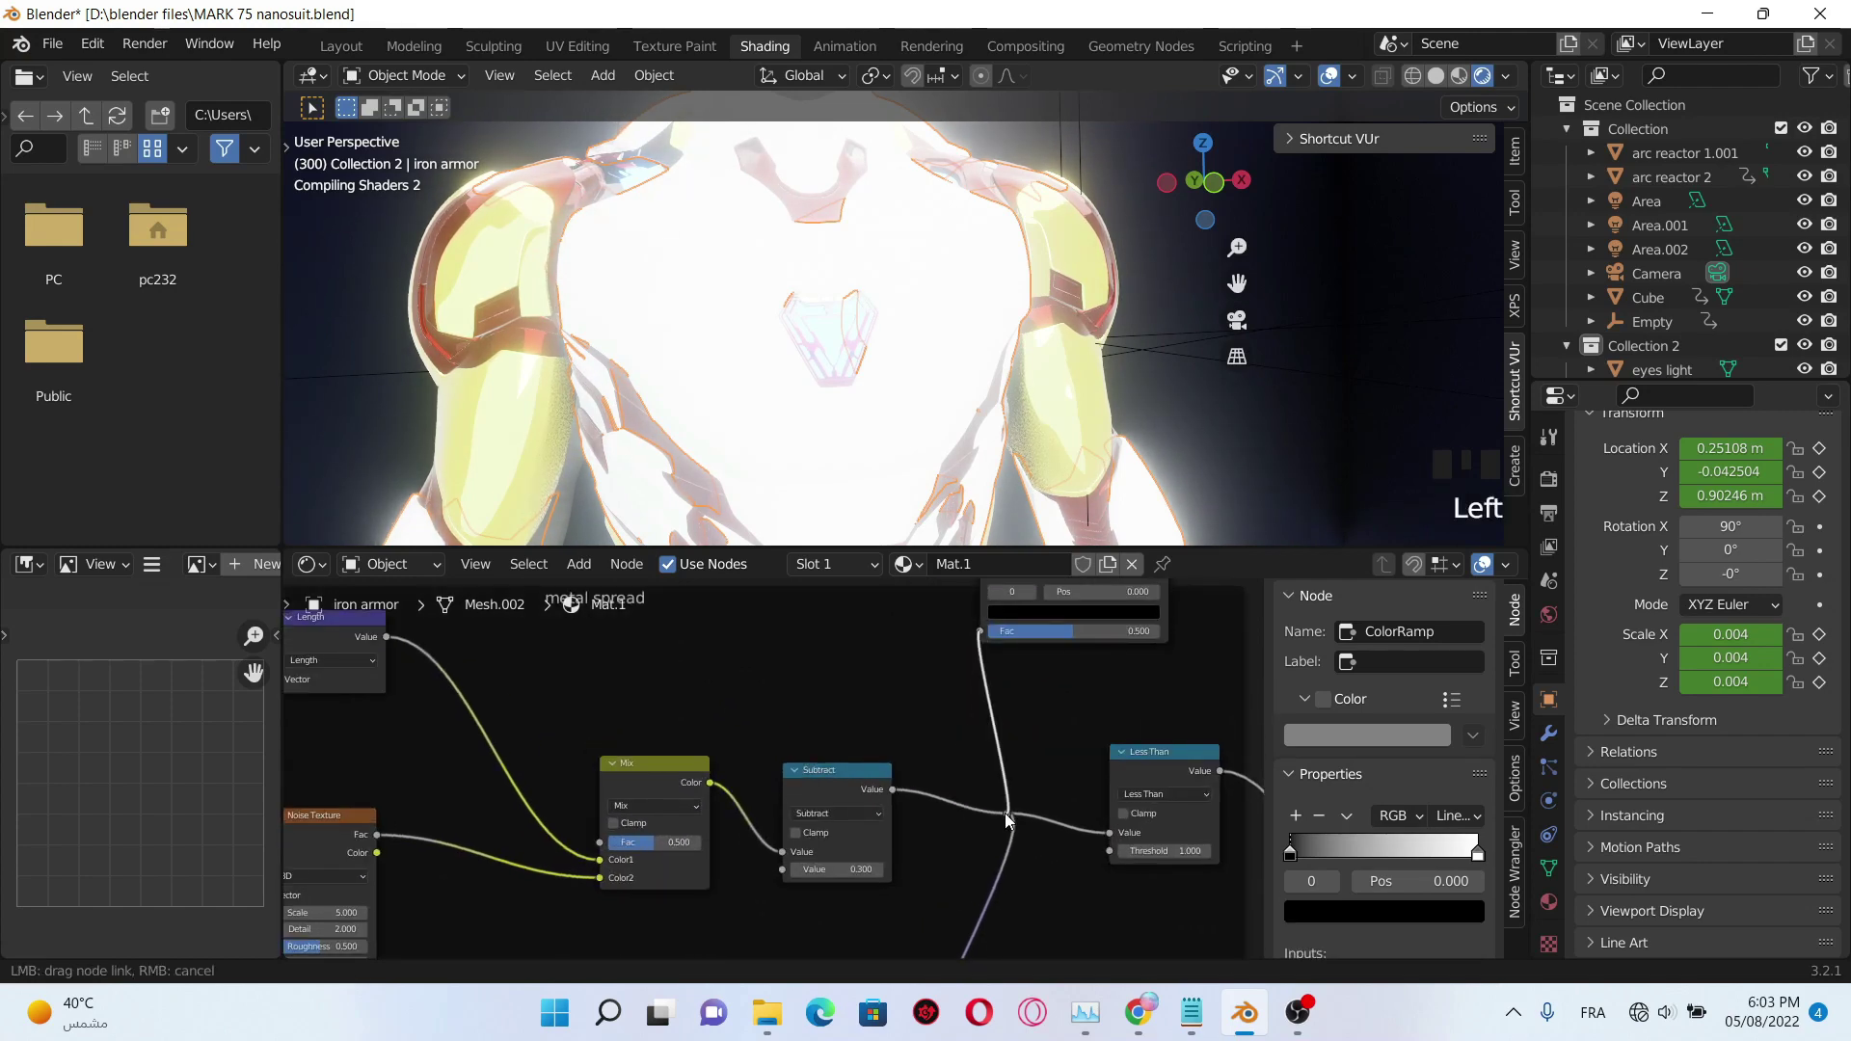
pyautogui.scroll(-3)
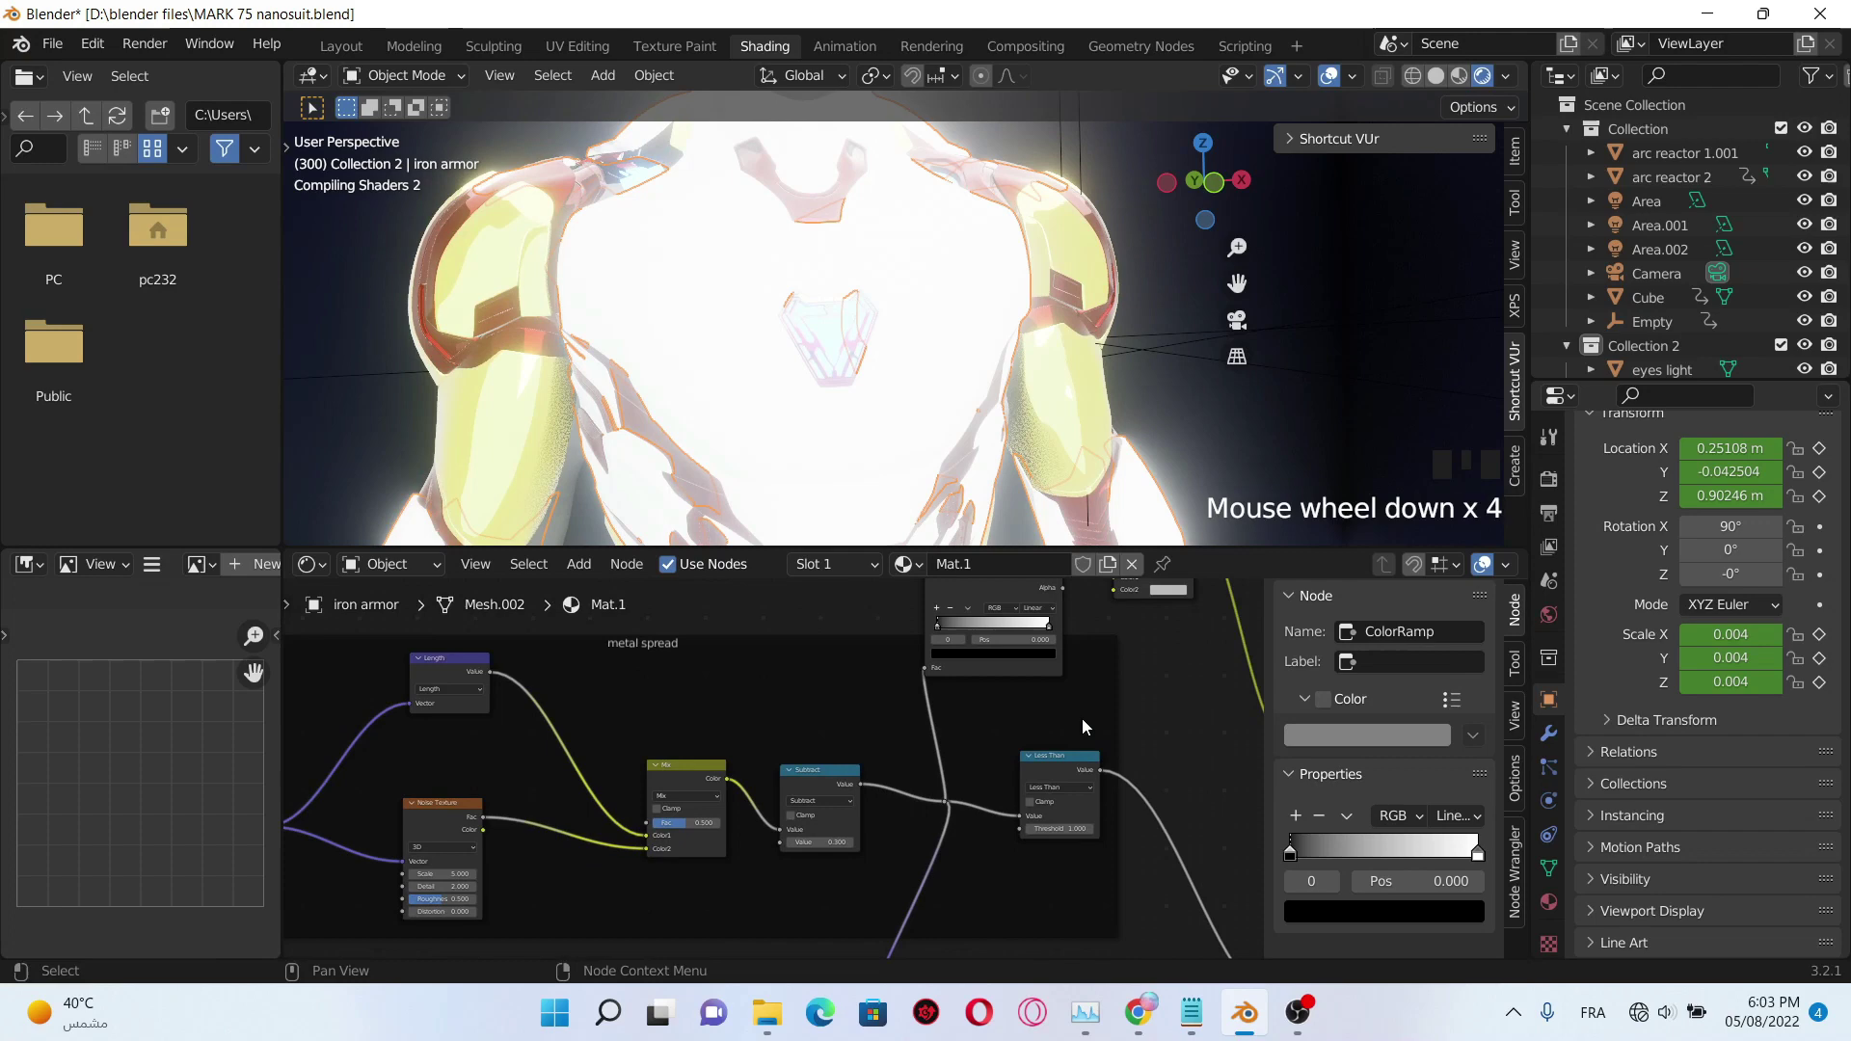
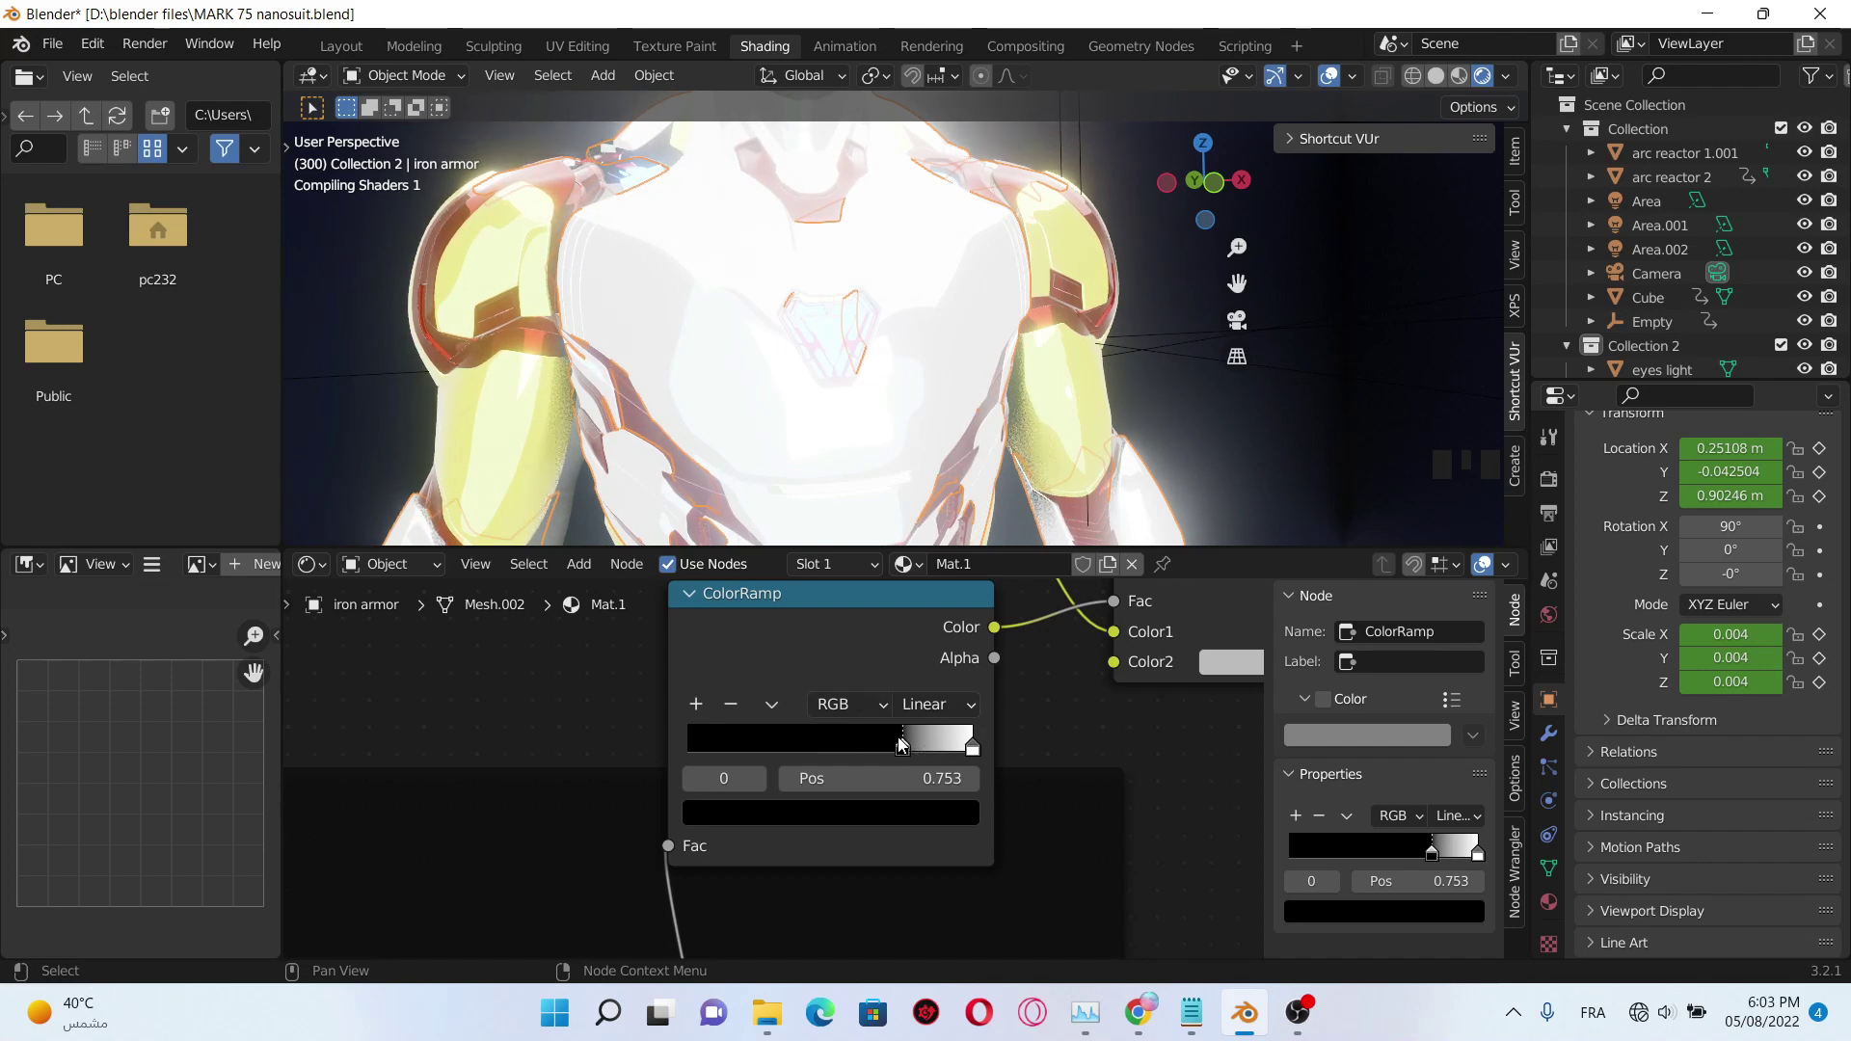
# - Set the Gamma node's Color to a dark red so the chest renders red
pyautogui.moveTo(908, 751); pyautogui.dragTo(1084, 763)
pyautogui.scroll(-3)
pyautogui.middleClick(884, 665)
pyautogui.scroll(3)
pyautogui.click(945, 737)
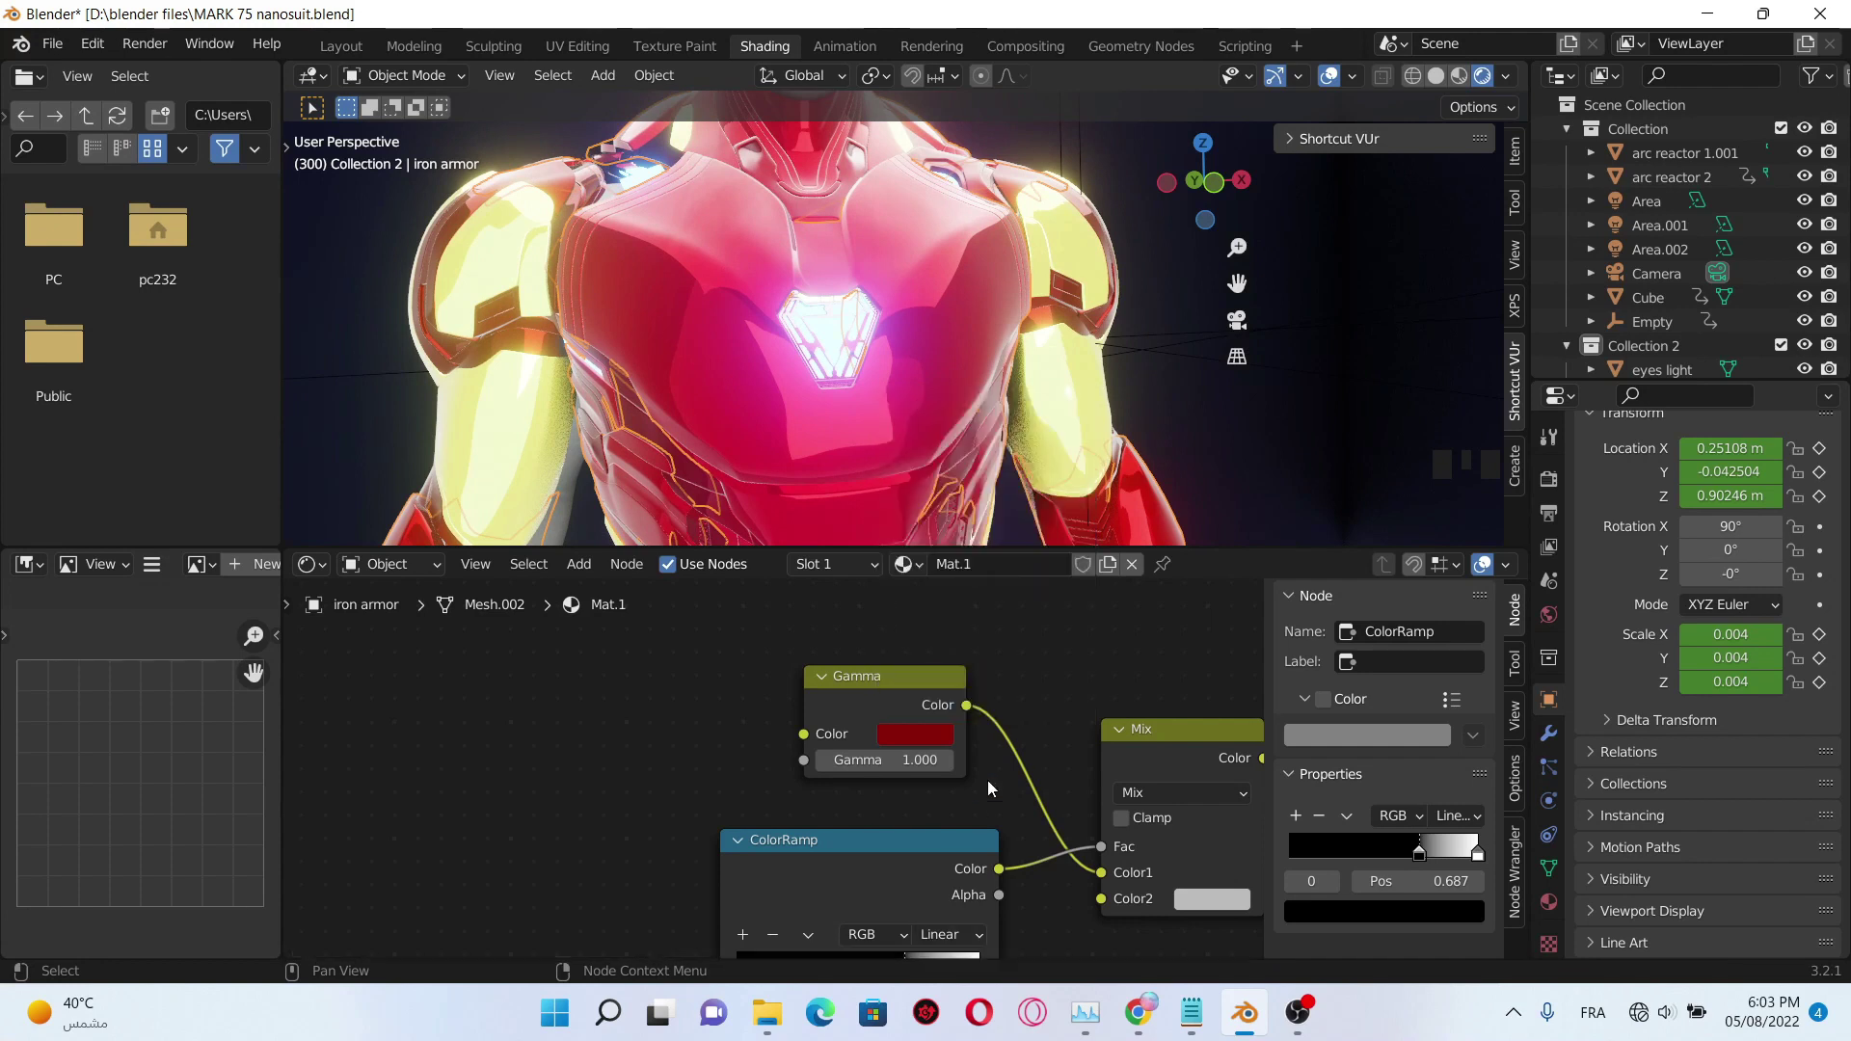
# - Box-select the Gamma, ColorRamp and Mix nodes and join them into one frame with Ctrl+J
pyautogui.scroll(-3)
pyautogui.scroll(-3)
pyautogui.moveTo(933, 725); pyautogui.dragTo(701, 676)
pyautogui.moveTo(701, 676); pyautogui.dragTo(763, 695)
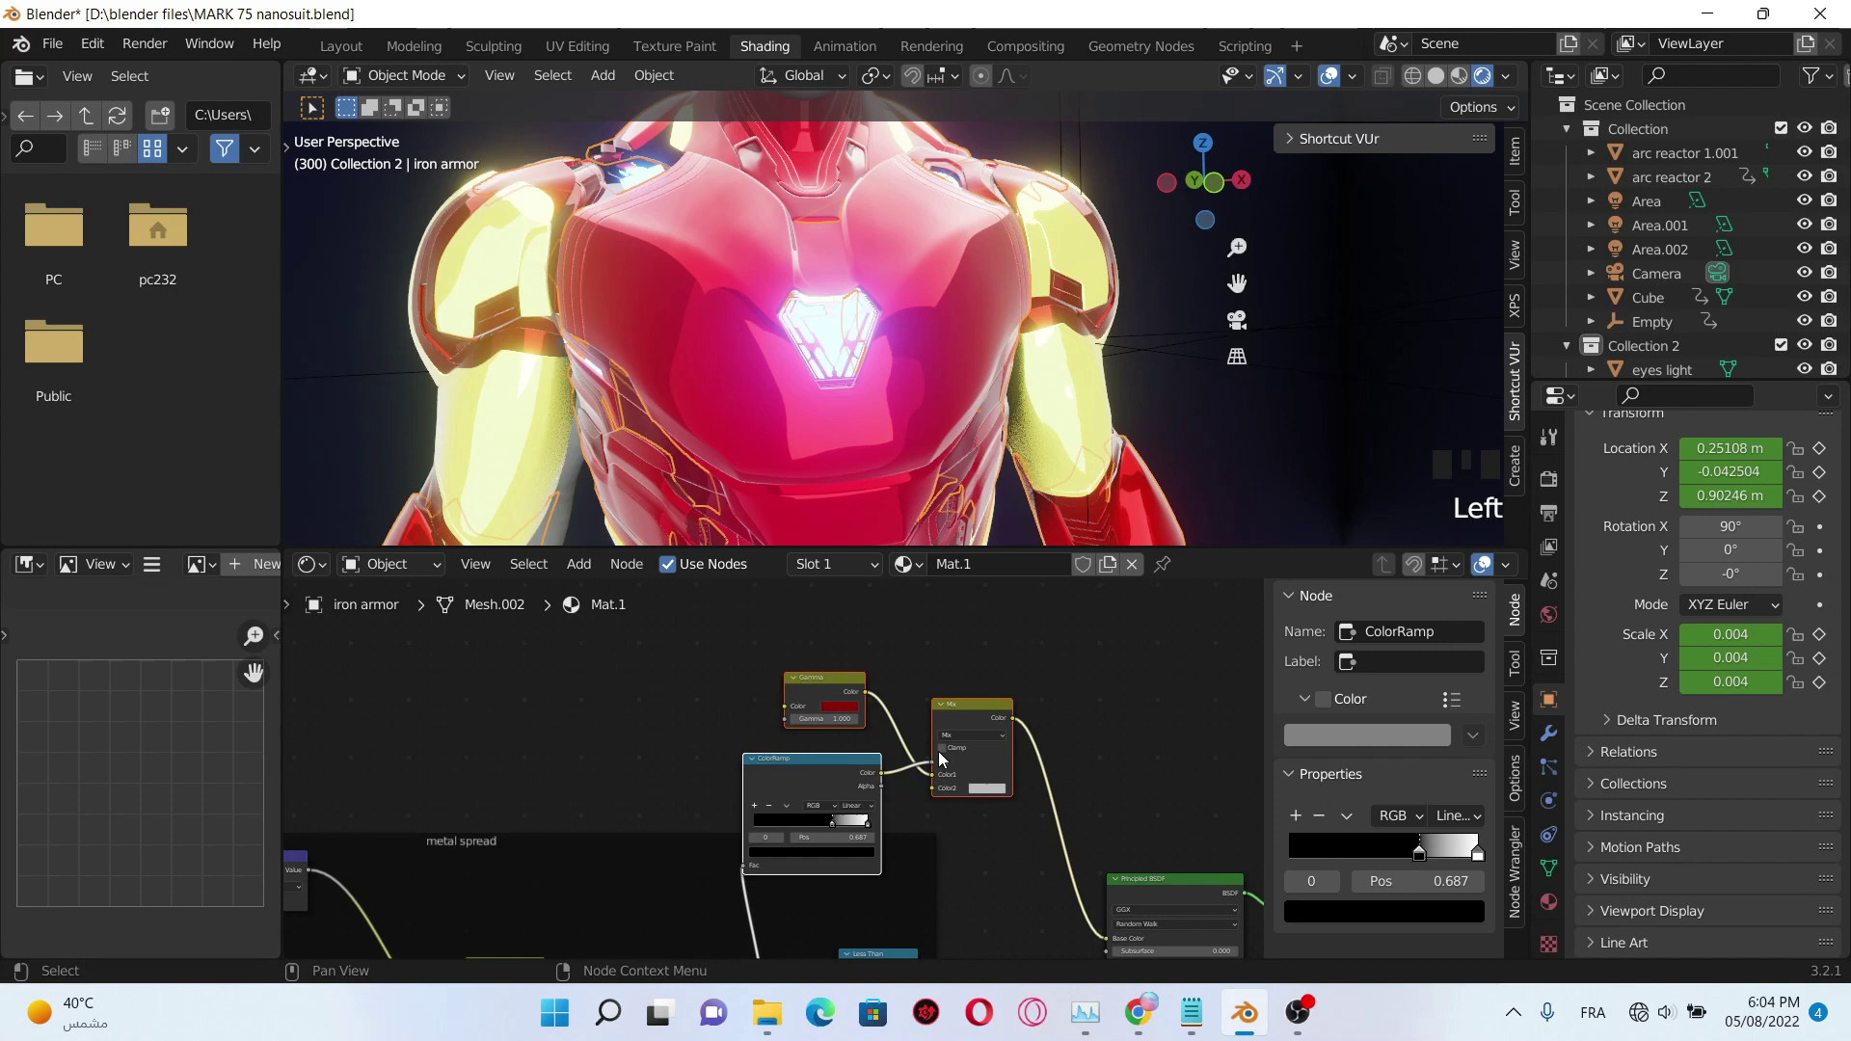
pyautogui.press('ctrl+j')
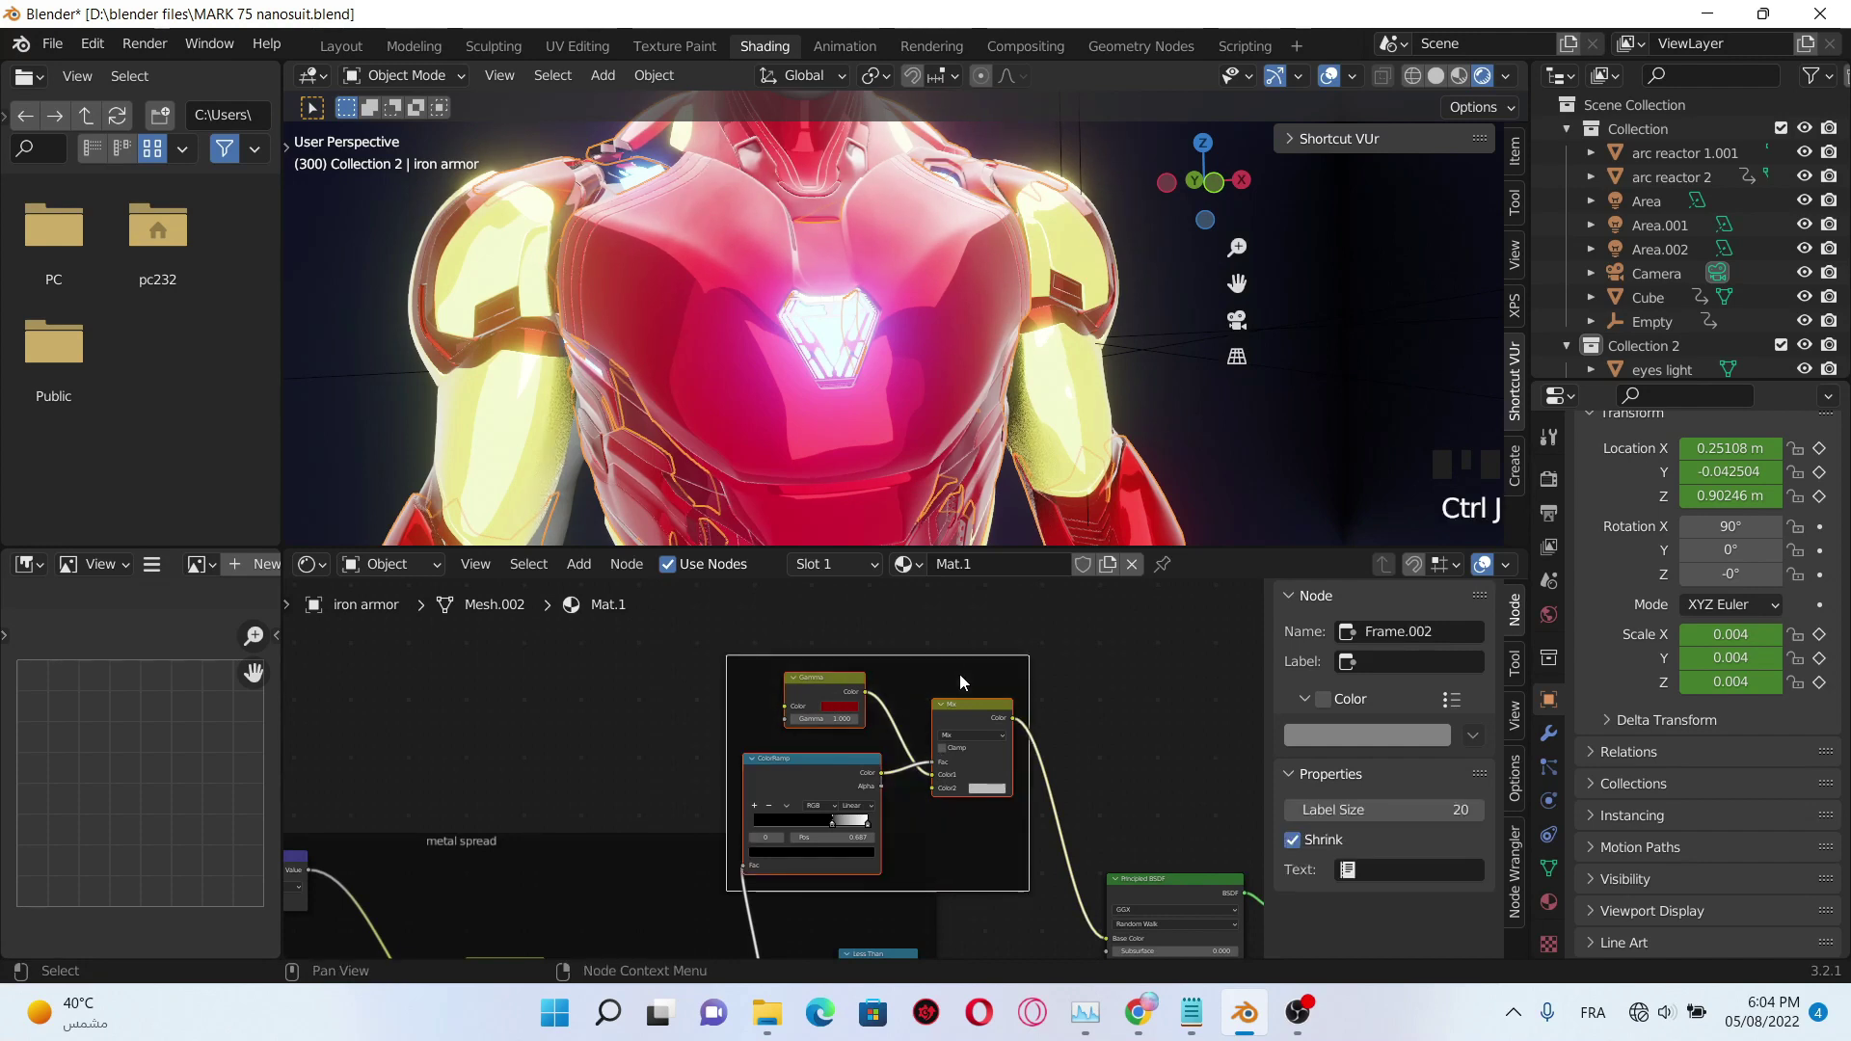
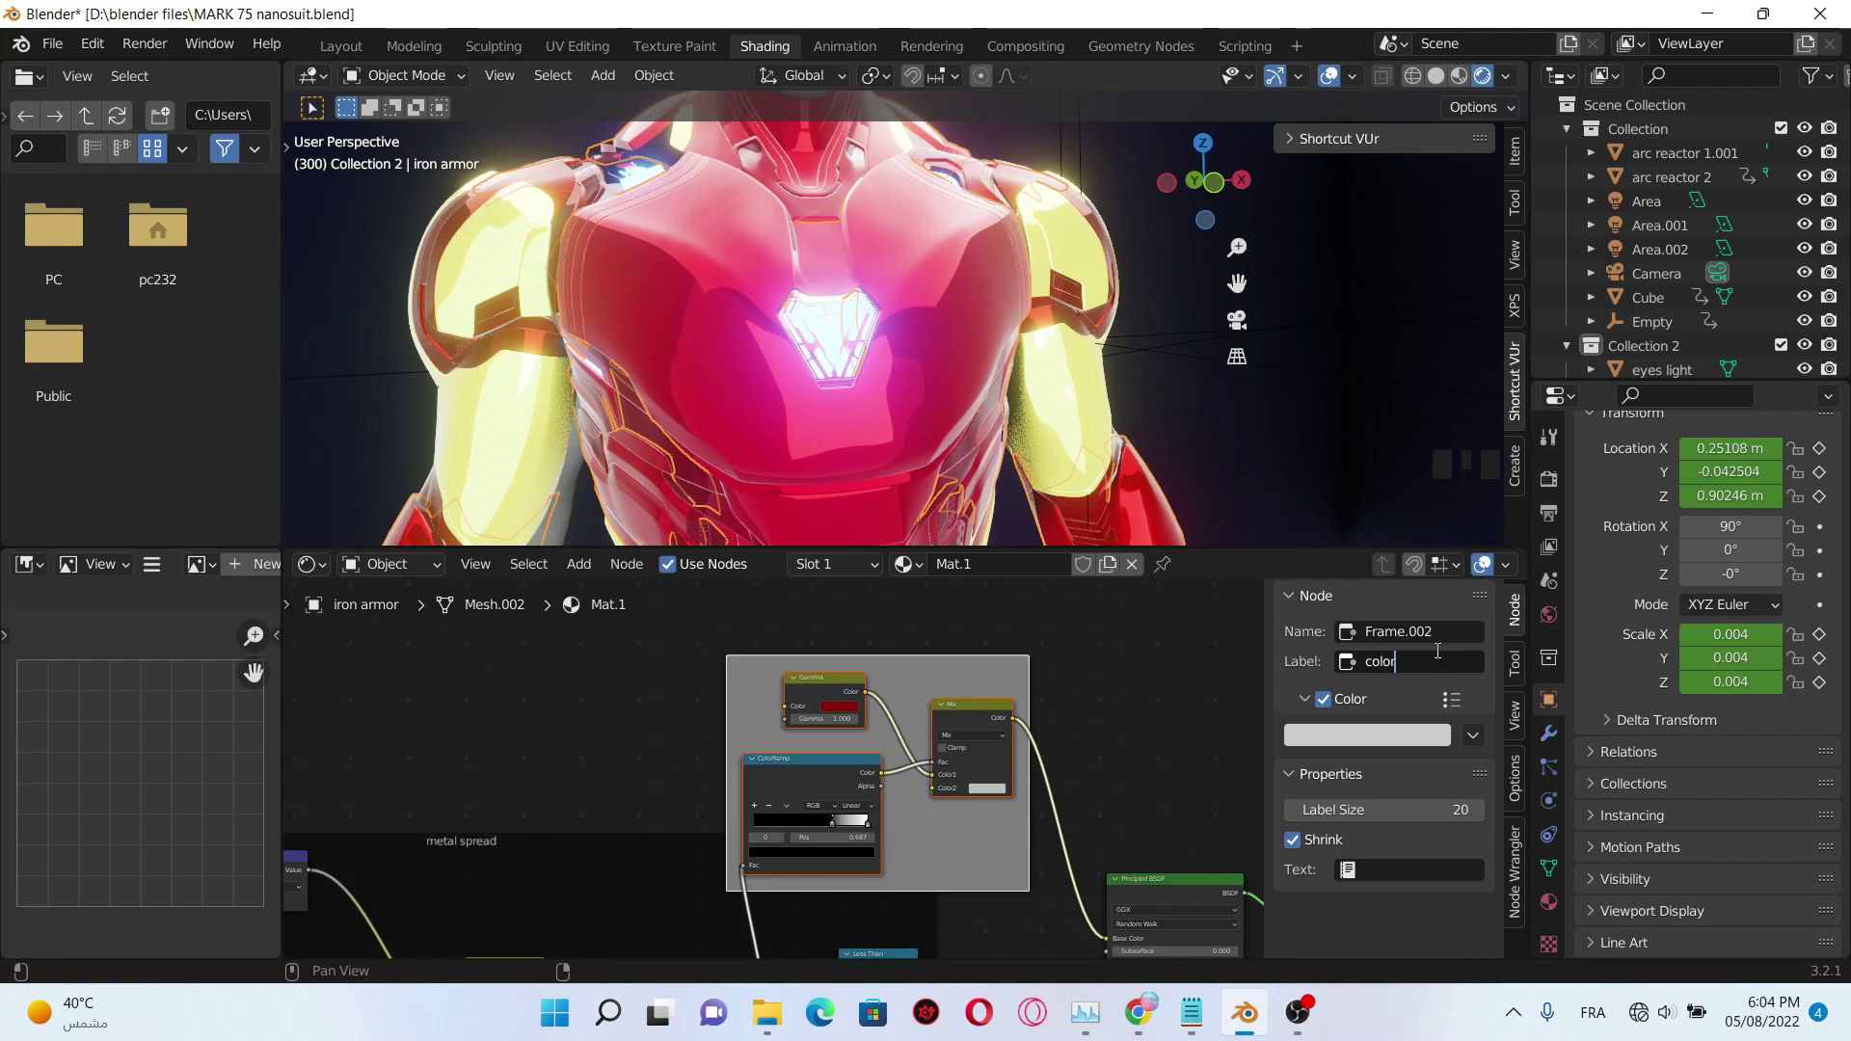
pyautogui.scroll(-3)
pyautogui.scroll(3)
pyautogui.scroll(-3)
pyautogui.moveTo(1050, 752); pyautogui.dragTo(962, 712)
pyautogui.scroll(3)
pyautogui.moveTo(1092, 711); pyautogui.dragTo(993, 706)
pyautogui.scroll(3)
pyautogui.middleClick(990, 708)
pyautogui.click(950, 714)
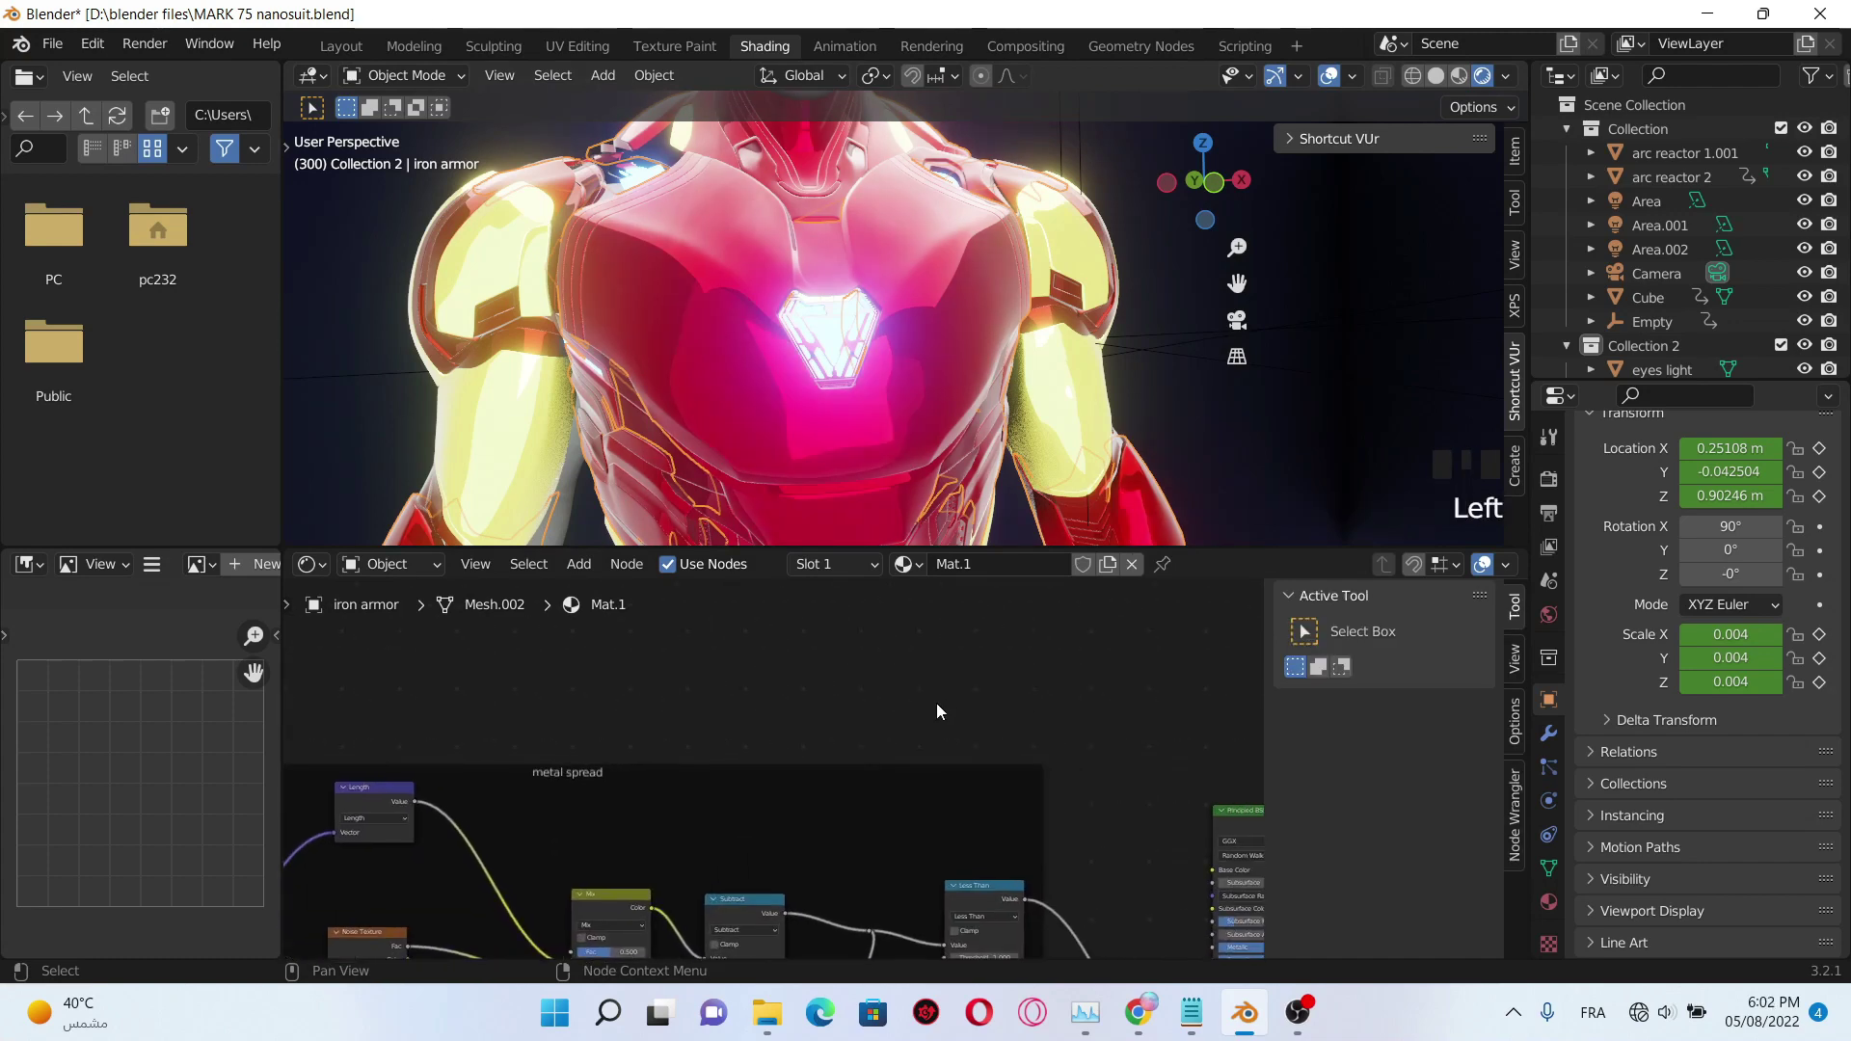
# - Add ColorRamp and Gamma nodes from the Shift+A search and place them in the tree
pyautogui.press('shift+a')
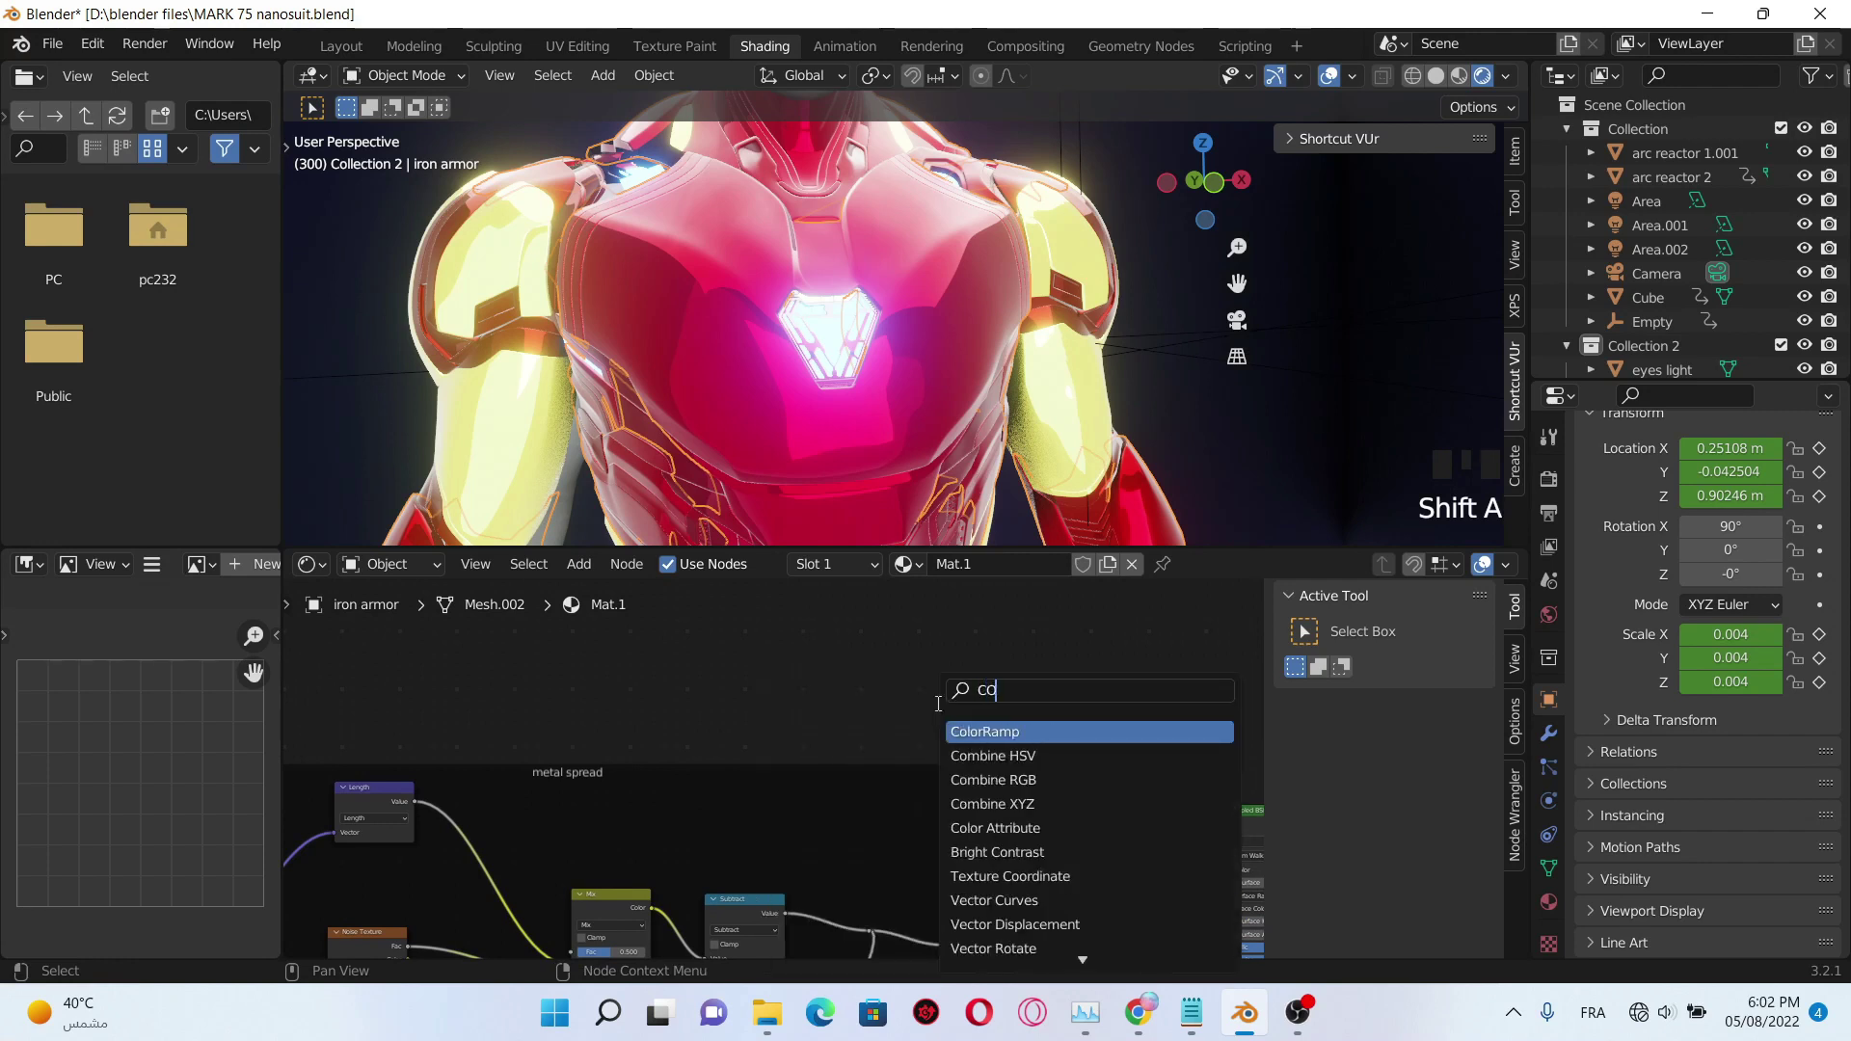
pyautogui.click(938, 656)
pyautogui.middleClick(981, 640)
pyautogui.click(920, 684)
pyautogui.press('shift+a')
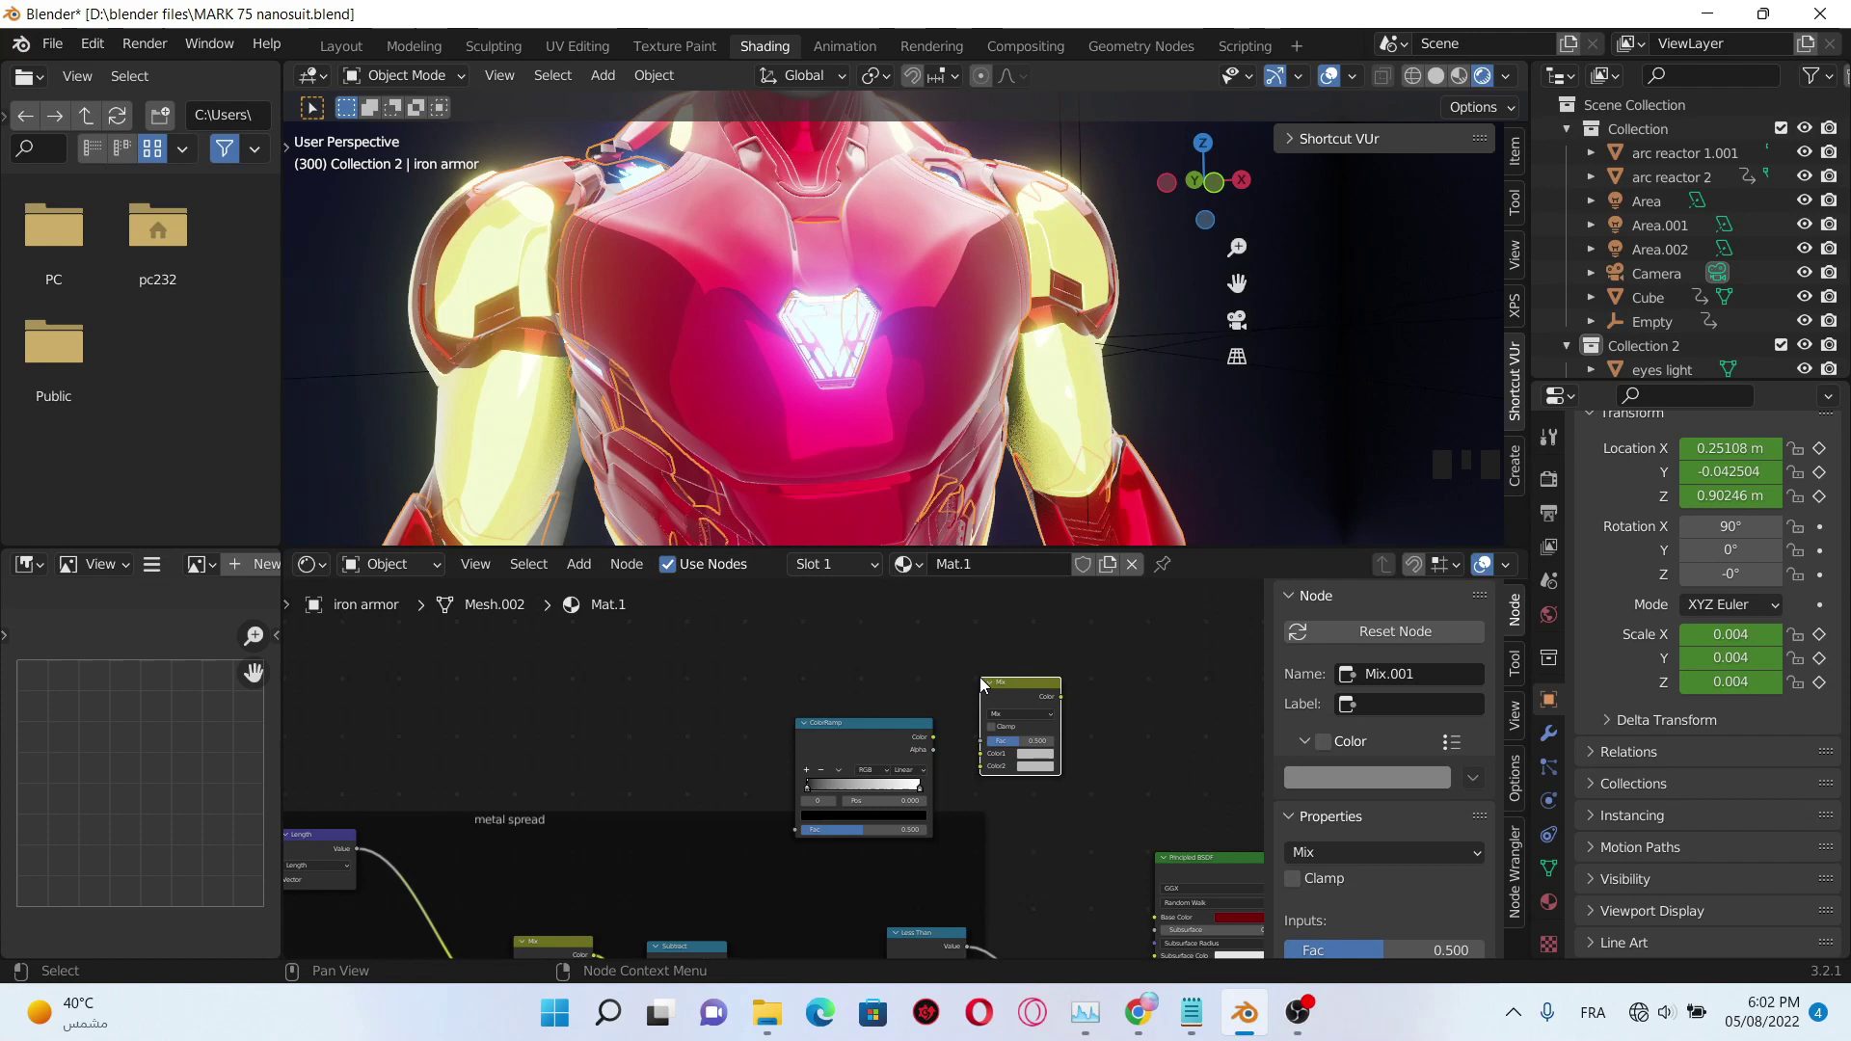
pyautogui.middleClick(883, 666)
pyautogui.click(896, 690)
# - Add a Mix node, link Gamma into it and the Mix result into the shader
pyautogui.press('shift+a')
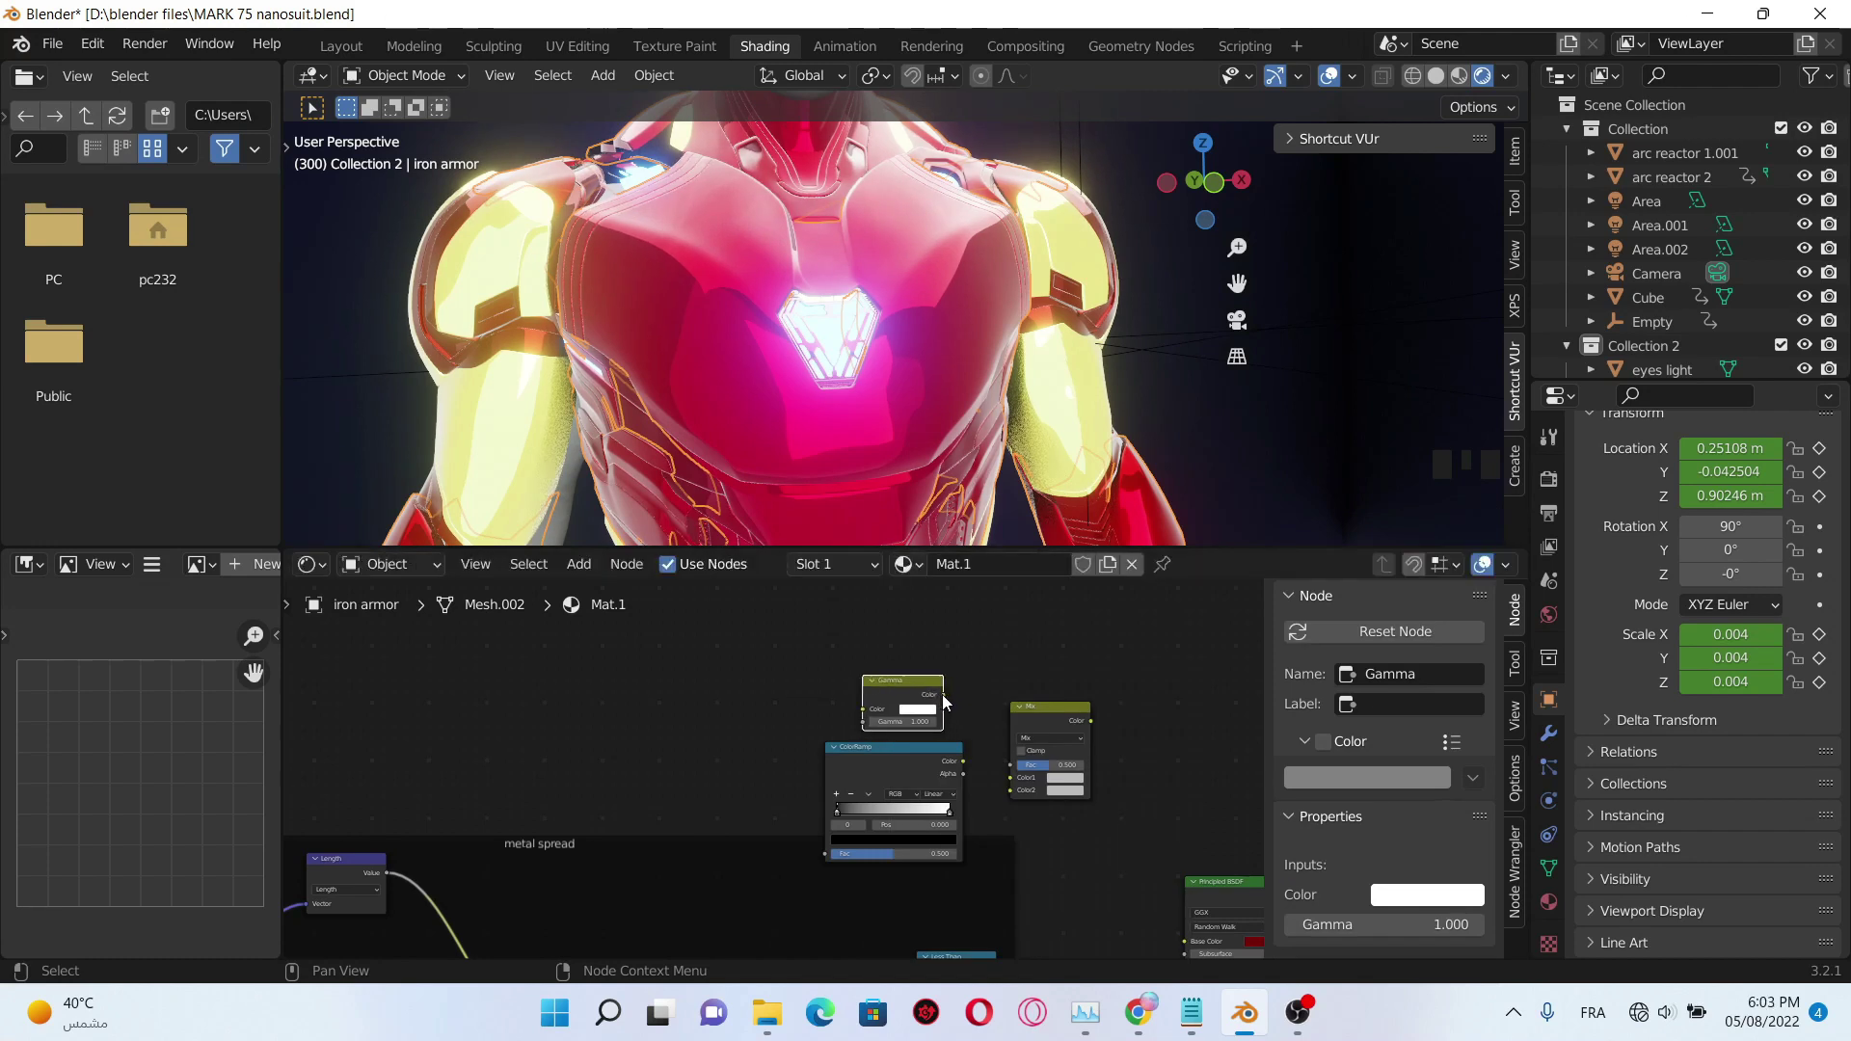
pyautogui.click(948, 701)
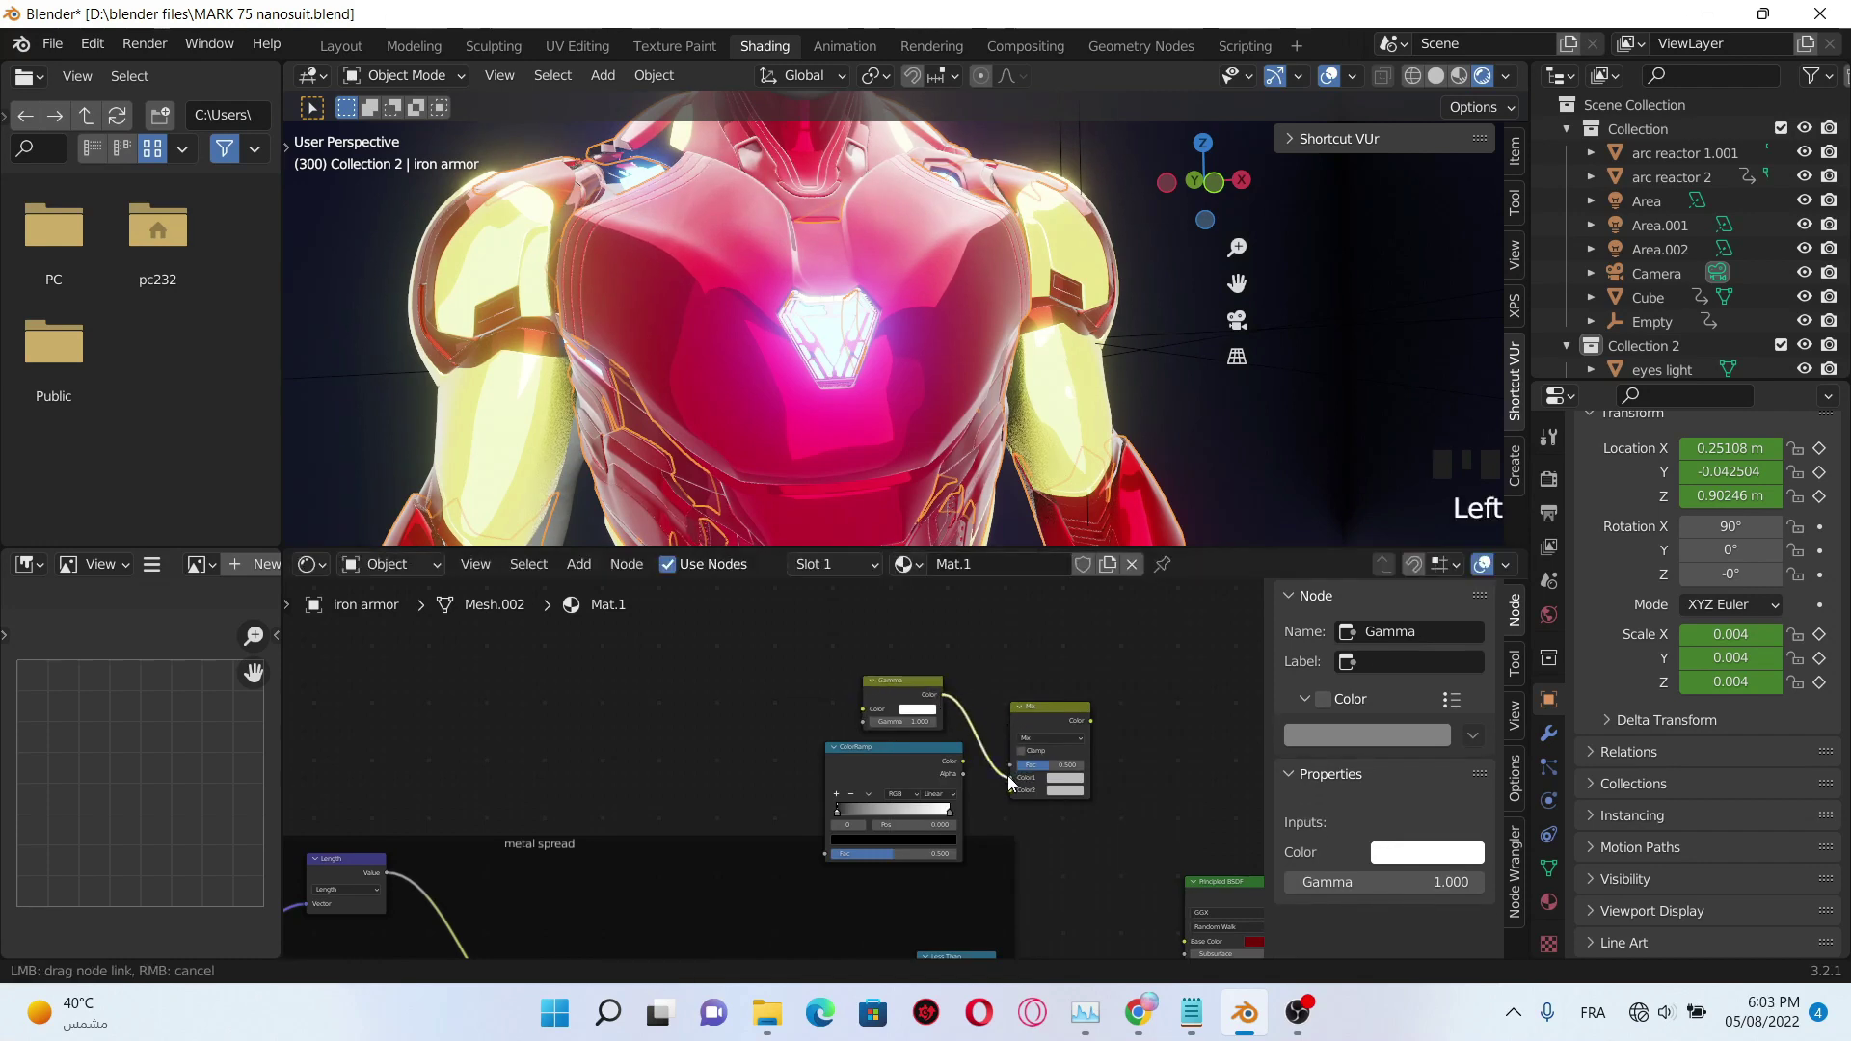
pyautogui.moveTo(1071, 841); pyautogui.dragTo(953, 650)
pyautogui.click(954, 650)
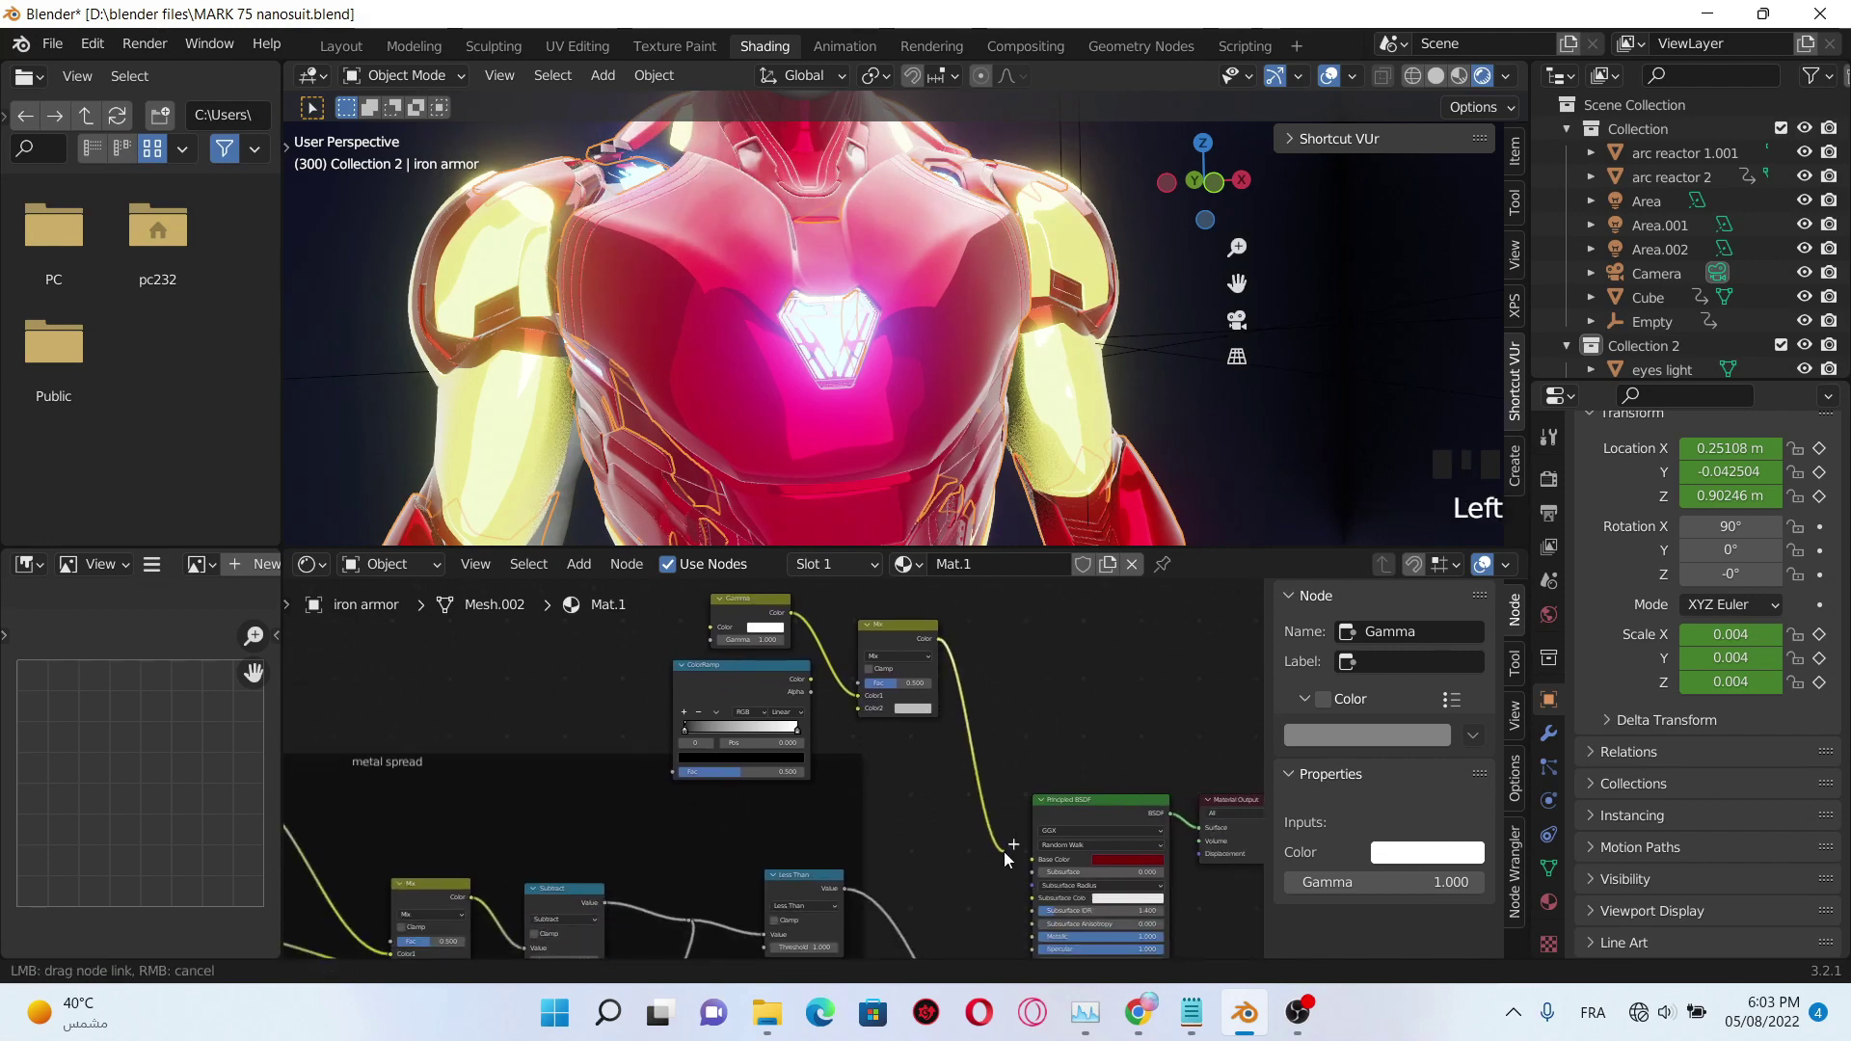
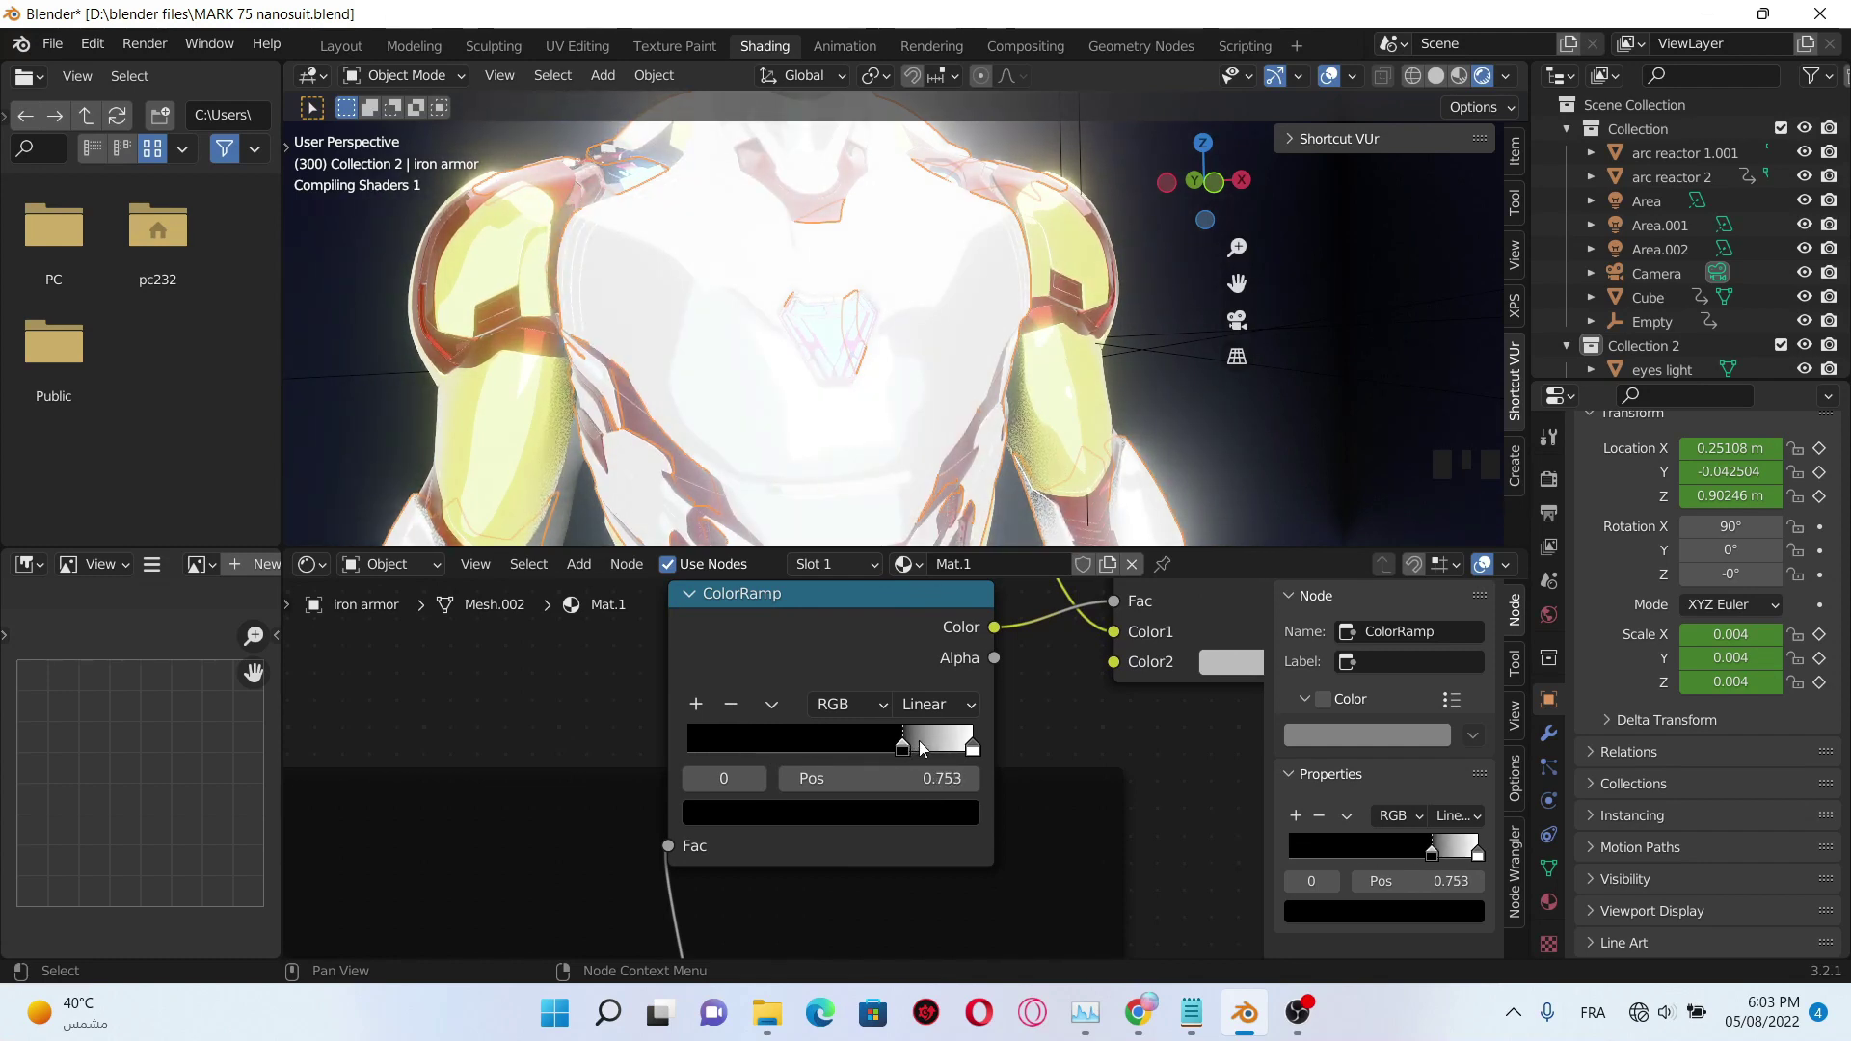
# - Set the Gamma colour to dark red (H 0, S 0.99, V 0.25) so the chest renders red
pyautogui.moveTo(908, 751); pyautogui.dragTo(1092, 766)
pyautogui.scroll(-3)
pyautogui.middleClick(884, 665)
pyautogui.scroll(3)
pyautogui.click(946, 737)
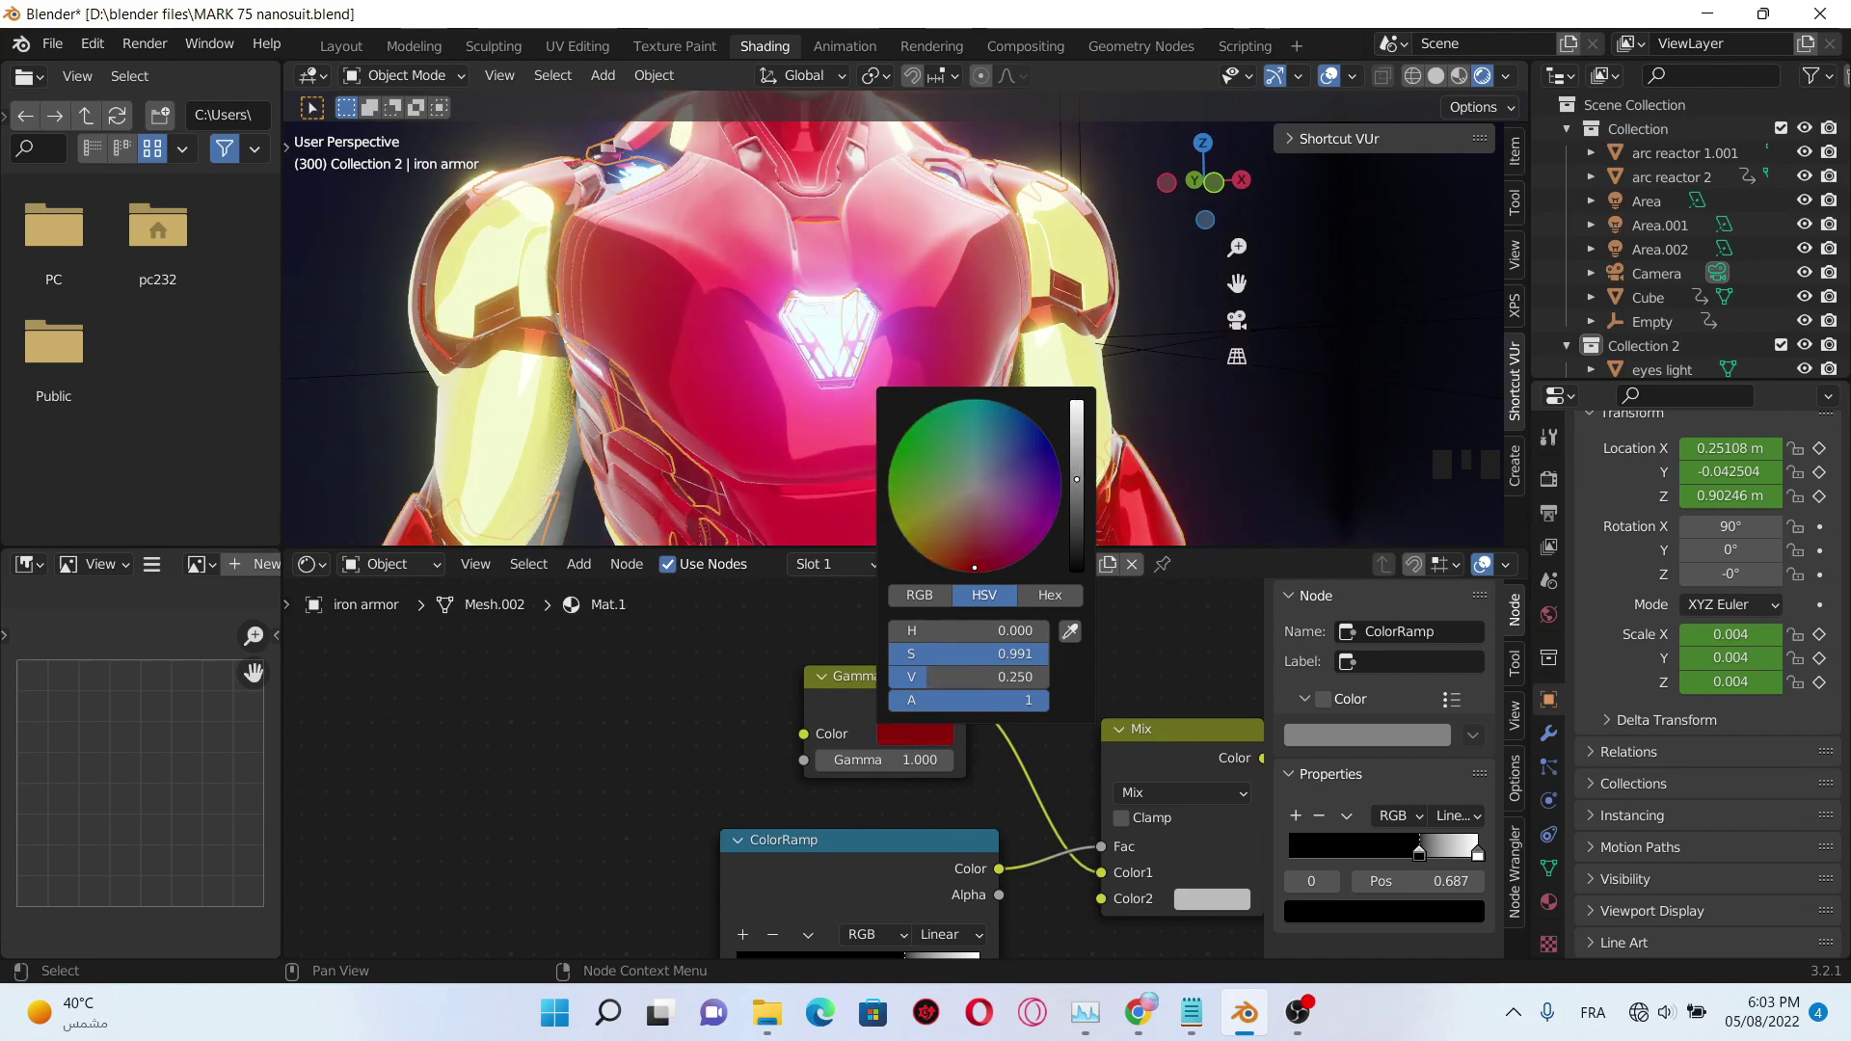
pyautogui.scroll(-3)
pyautogui.moveTo(933, 725); pyautogui.dragTo(700, 676)
pyautogui.moveTo(701, 676); pyautogui.dragTo(772, 698)
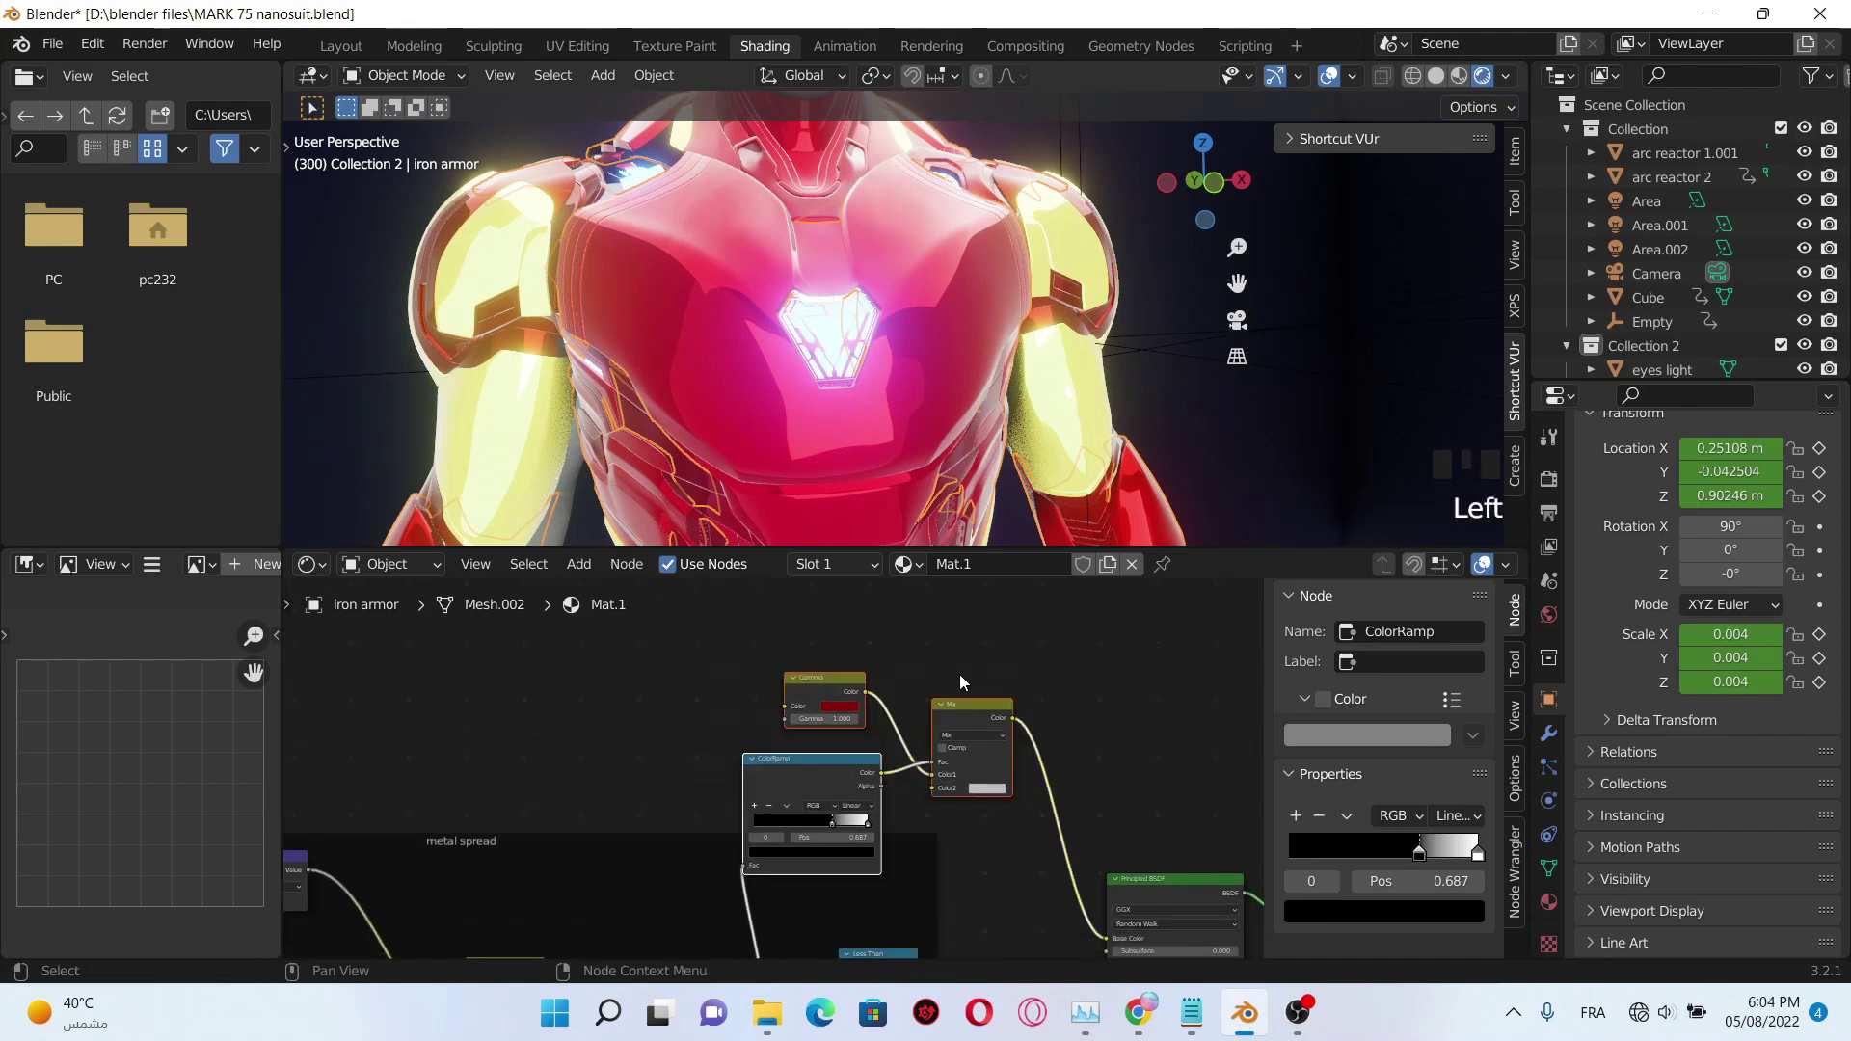
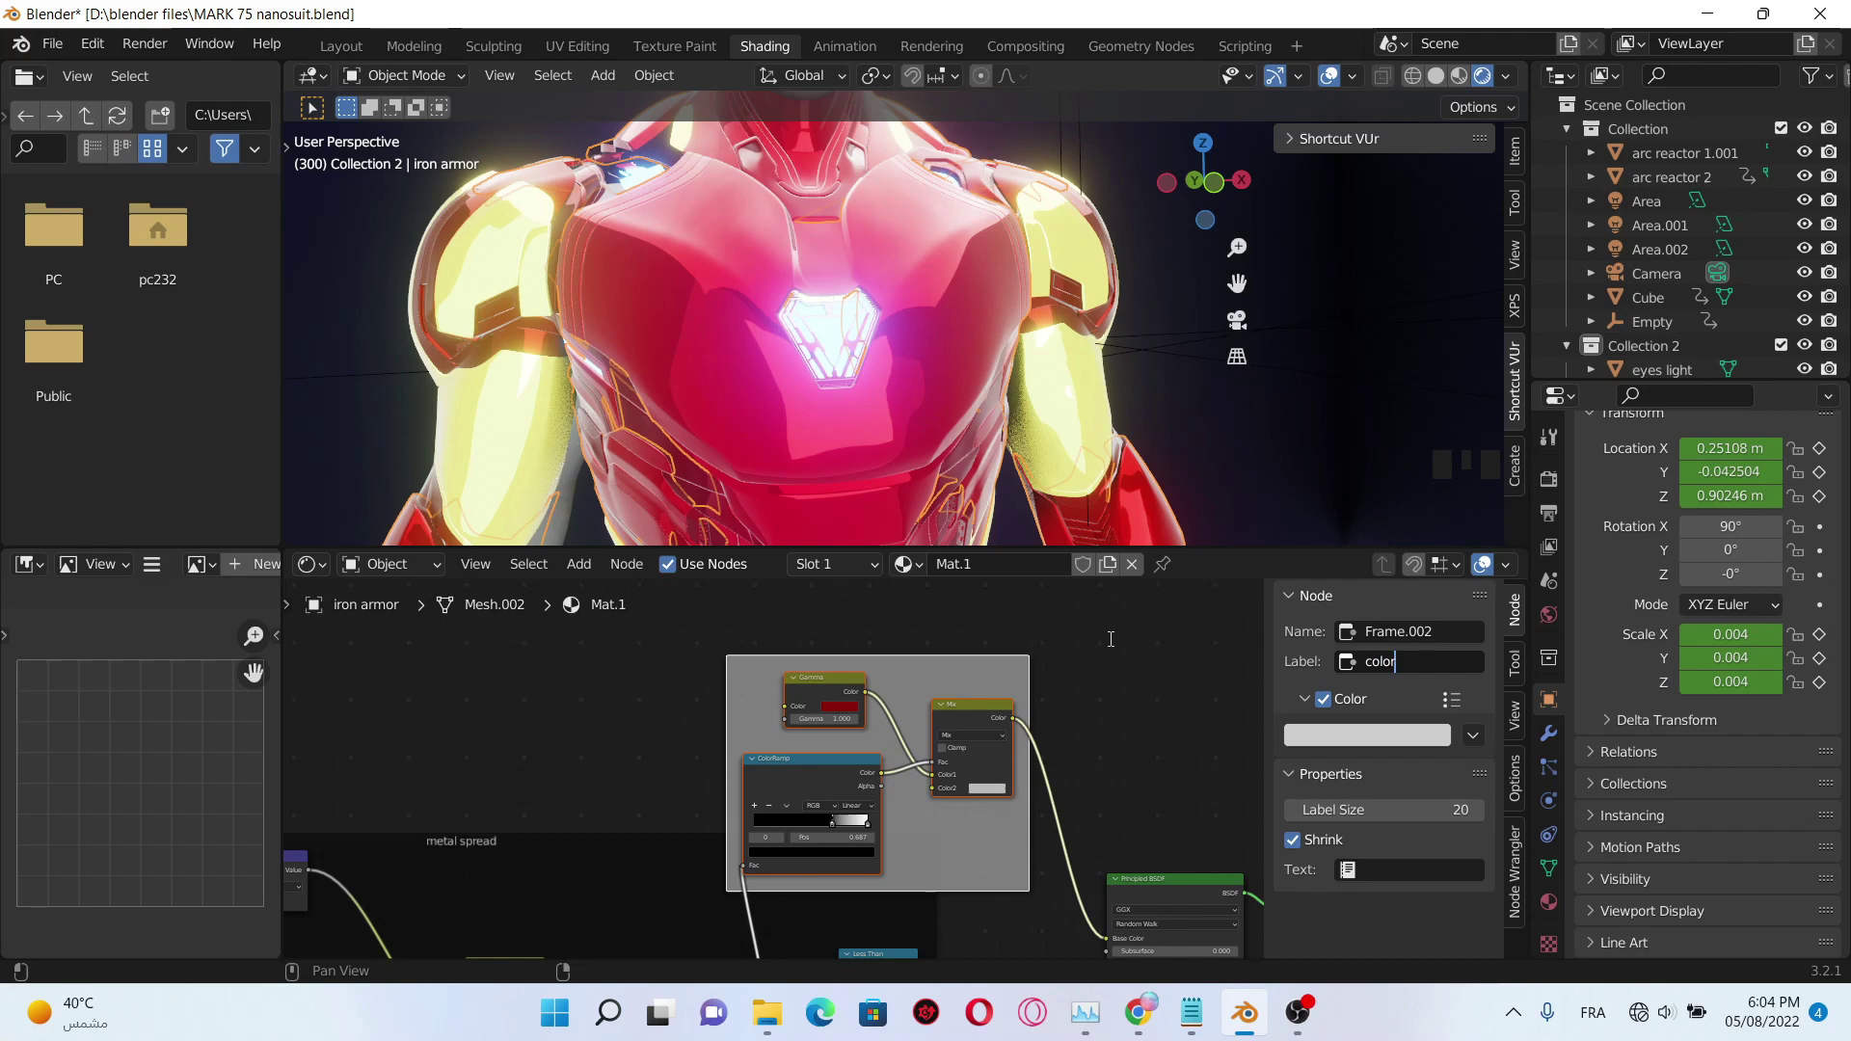
# - Zoom out and reframe the viewport around the whole armored figure
pyautogui.scroll(-3)
pyautogui.scroll(3)
pyautogui.scroll(-3)
pyautogui.middleClick(1050, 752)
pyautogui.scroll(-3)
pyautogui.scroll(3)
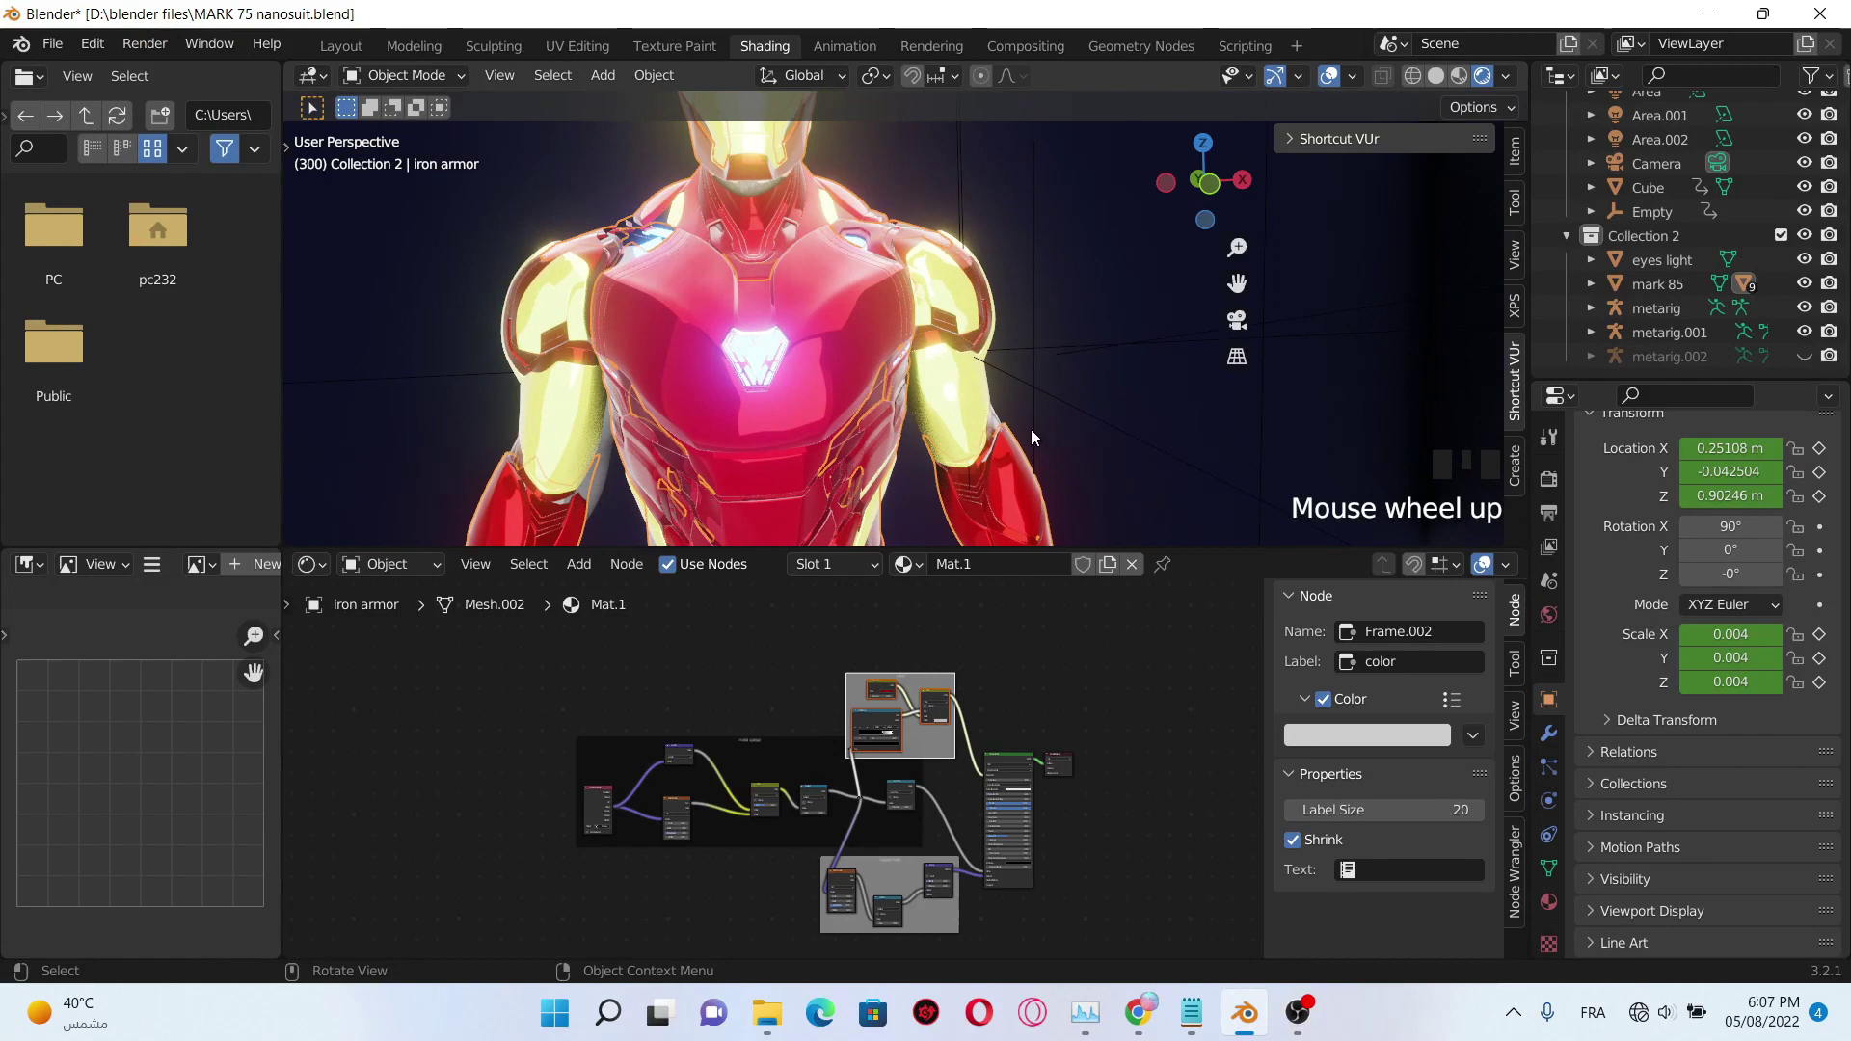
pyautogui.moveTo(1029, 432); pyautogui.dragTo(1103, 402)
pyautogui.scroll(-3)
pyautogui.scroll(3)
pyautogui.click(731, 433)
pyautogui.scroll(-3)
# - Select iron armor 3, toggle hide with H, then switch to the Layout workspace
pyautogui.press('h')
pyautogui.click(722, 474)
pyautogui.scroll(-3)
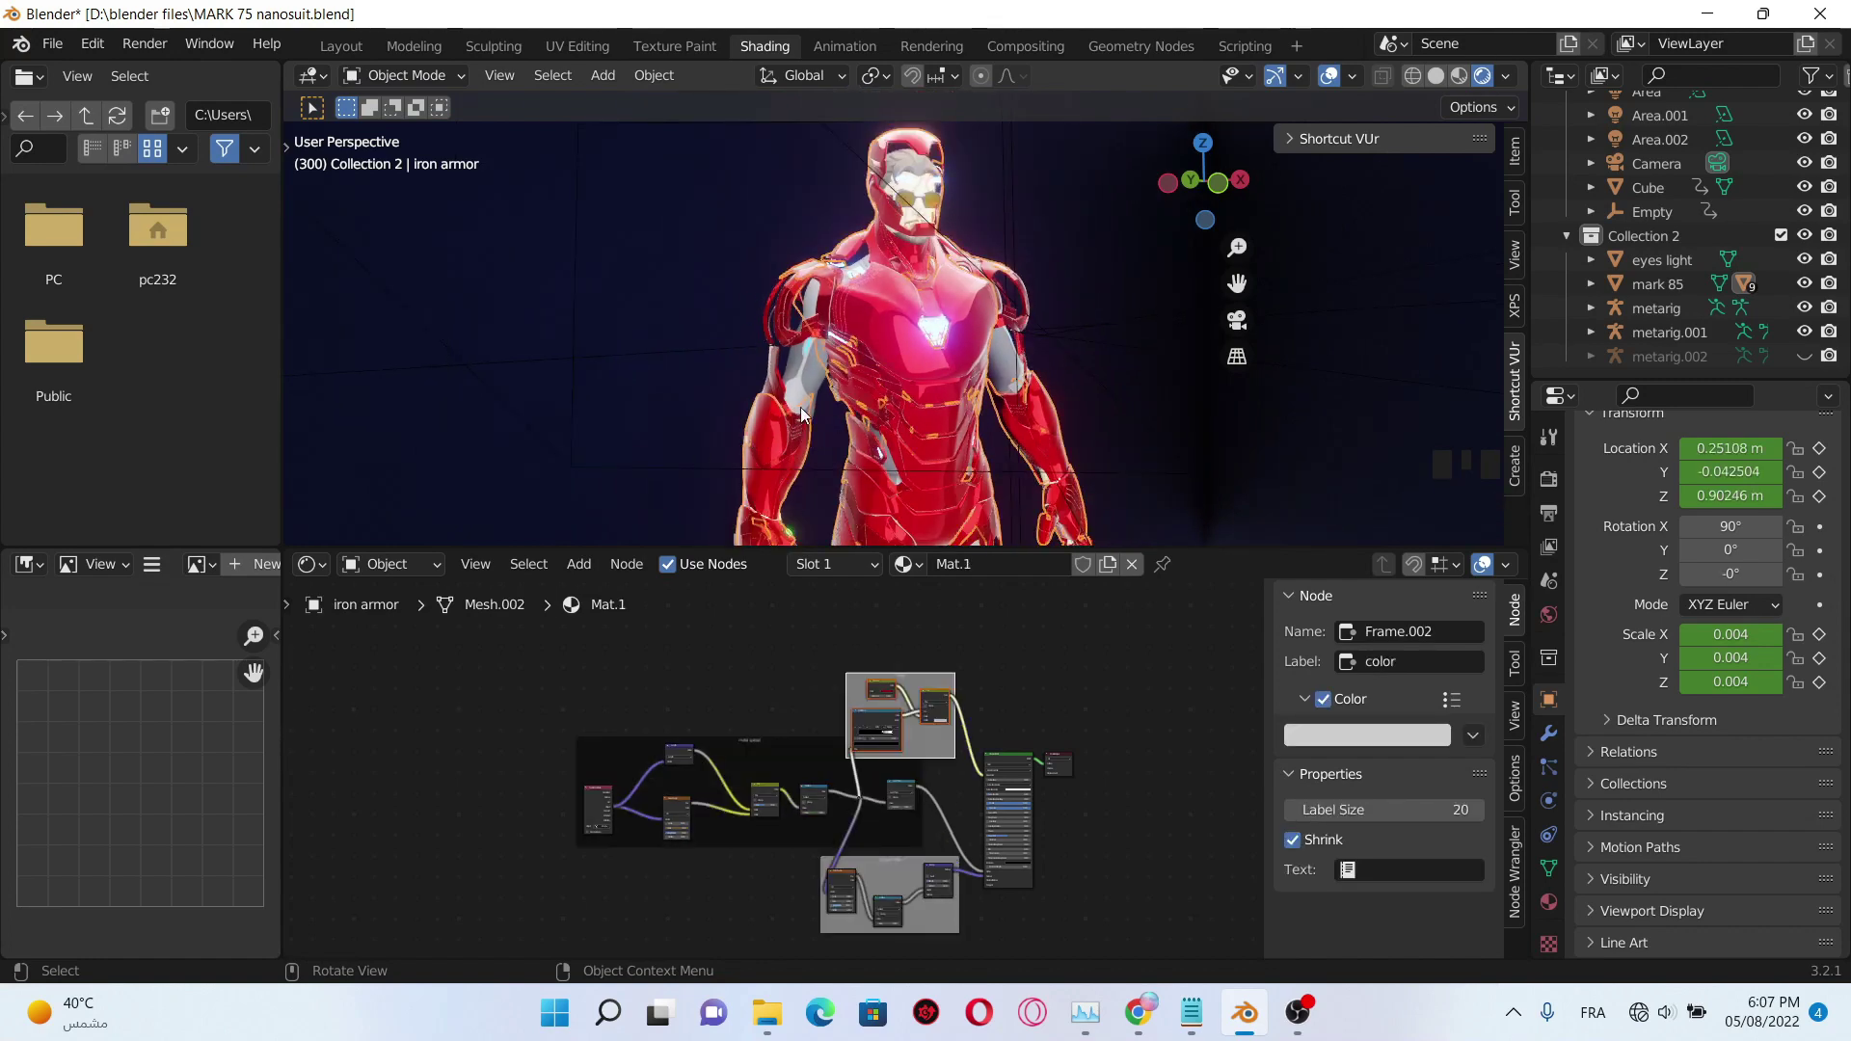
pyautogui.press('h')
pyautogui.press('ctrl+z')
pyautogui.click(773, 321)
pyautogui.press('h')
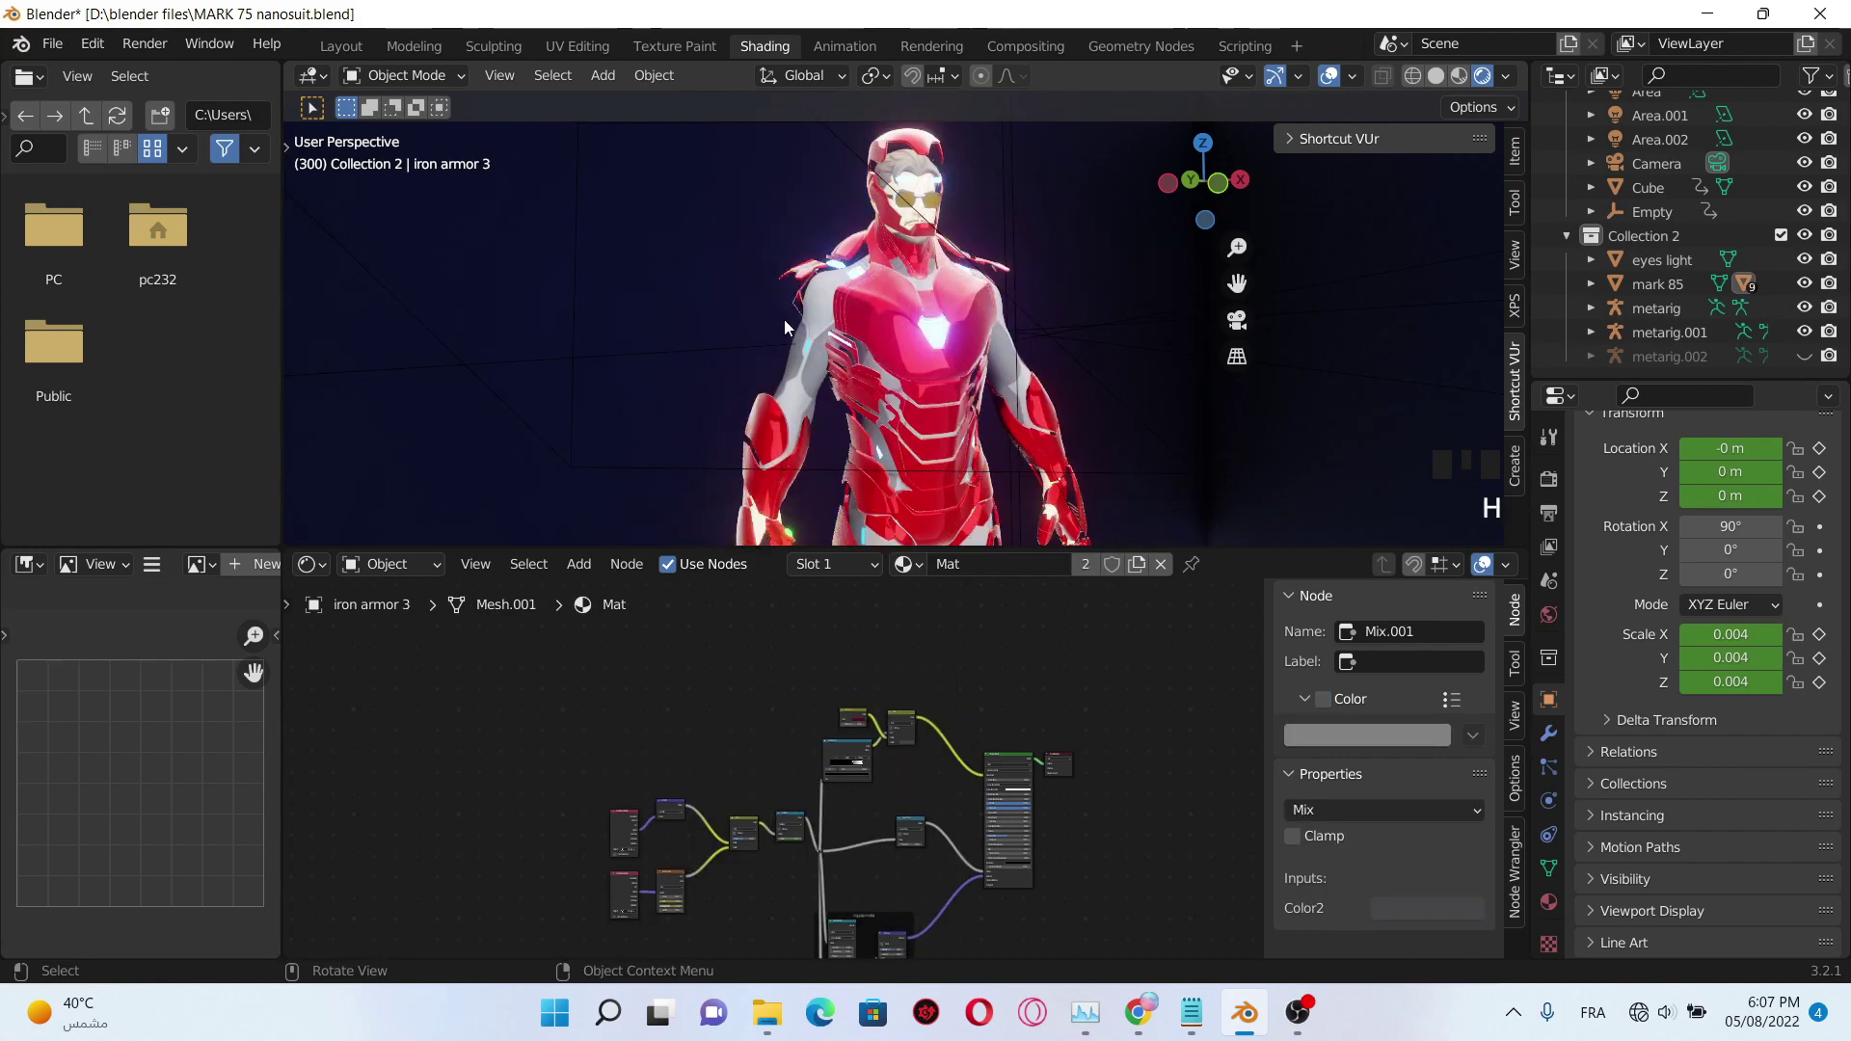
pyautogui.scroll(-3)
pyautogui.scroll(3)
pyautogui.scroll(-3)
pyautogui.scroll(3)
pyautogui.click(342, 56)
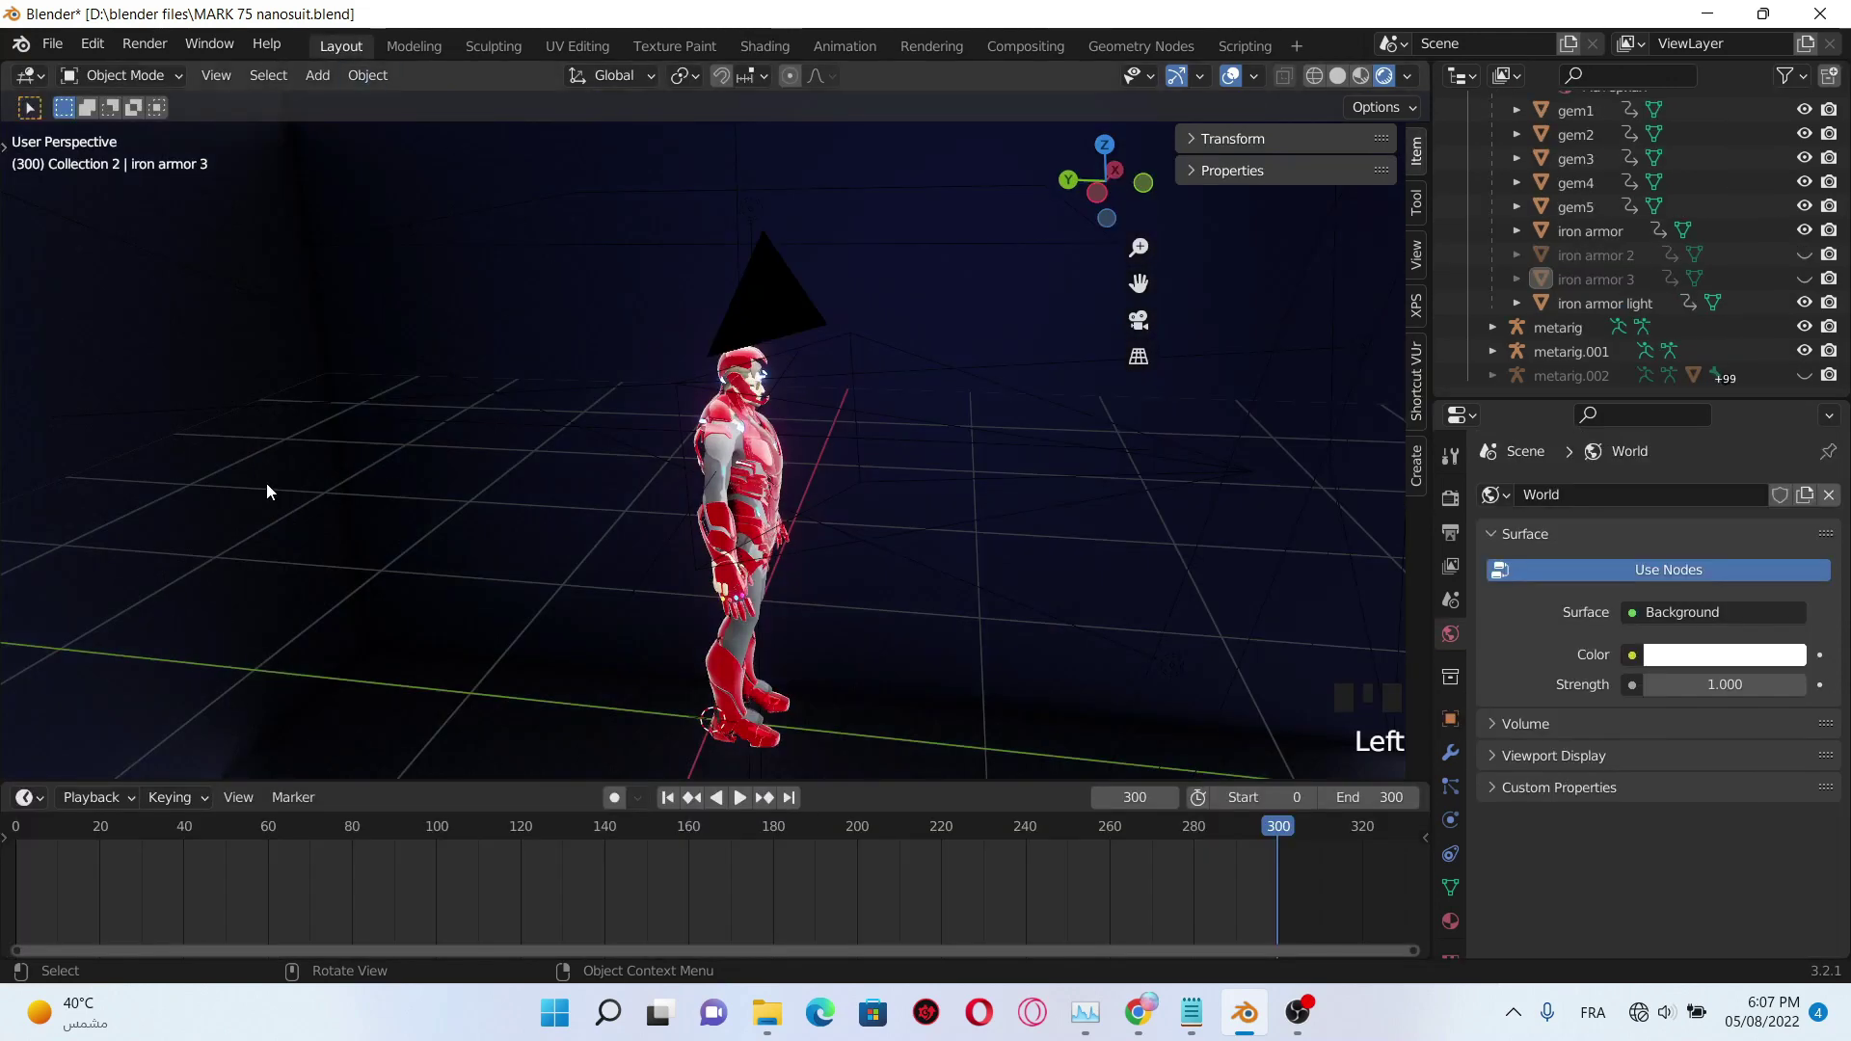
# - Orbit to the front and play the animation to frame 300, zooming on the red upper body
pyautogui.scroll(-3)
pyautogui.moveTo(903, 538); pyautogui.dragTo(32, 841)
pyautogui.moveTo(32, 841); pyautogui.dragTo(934, 847)
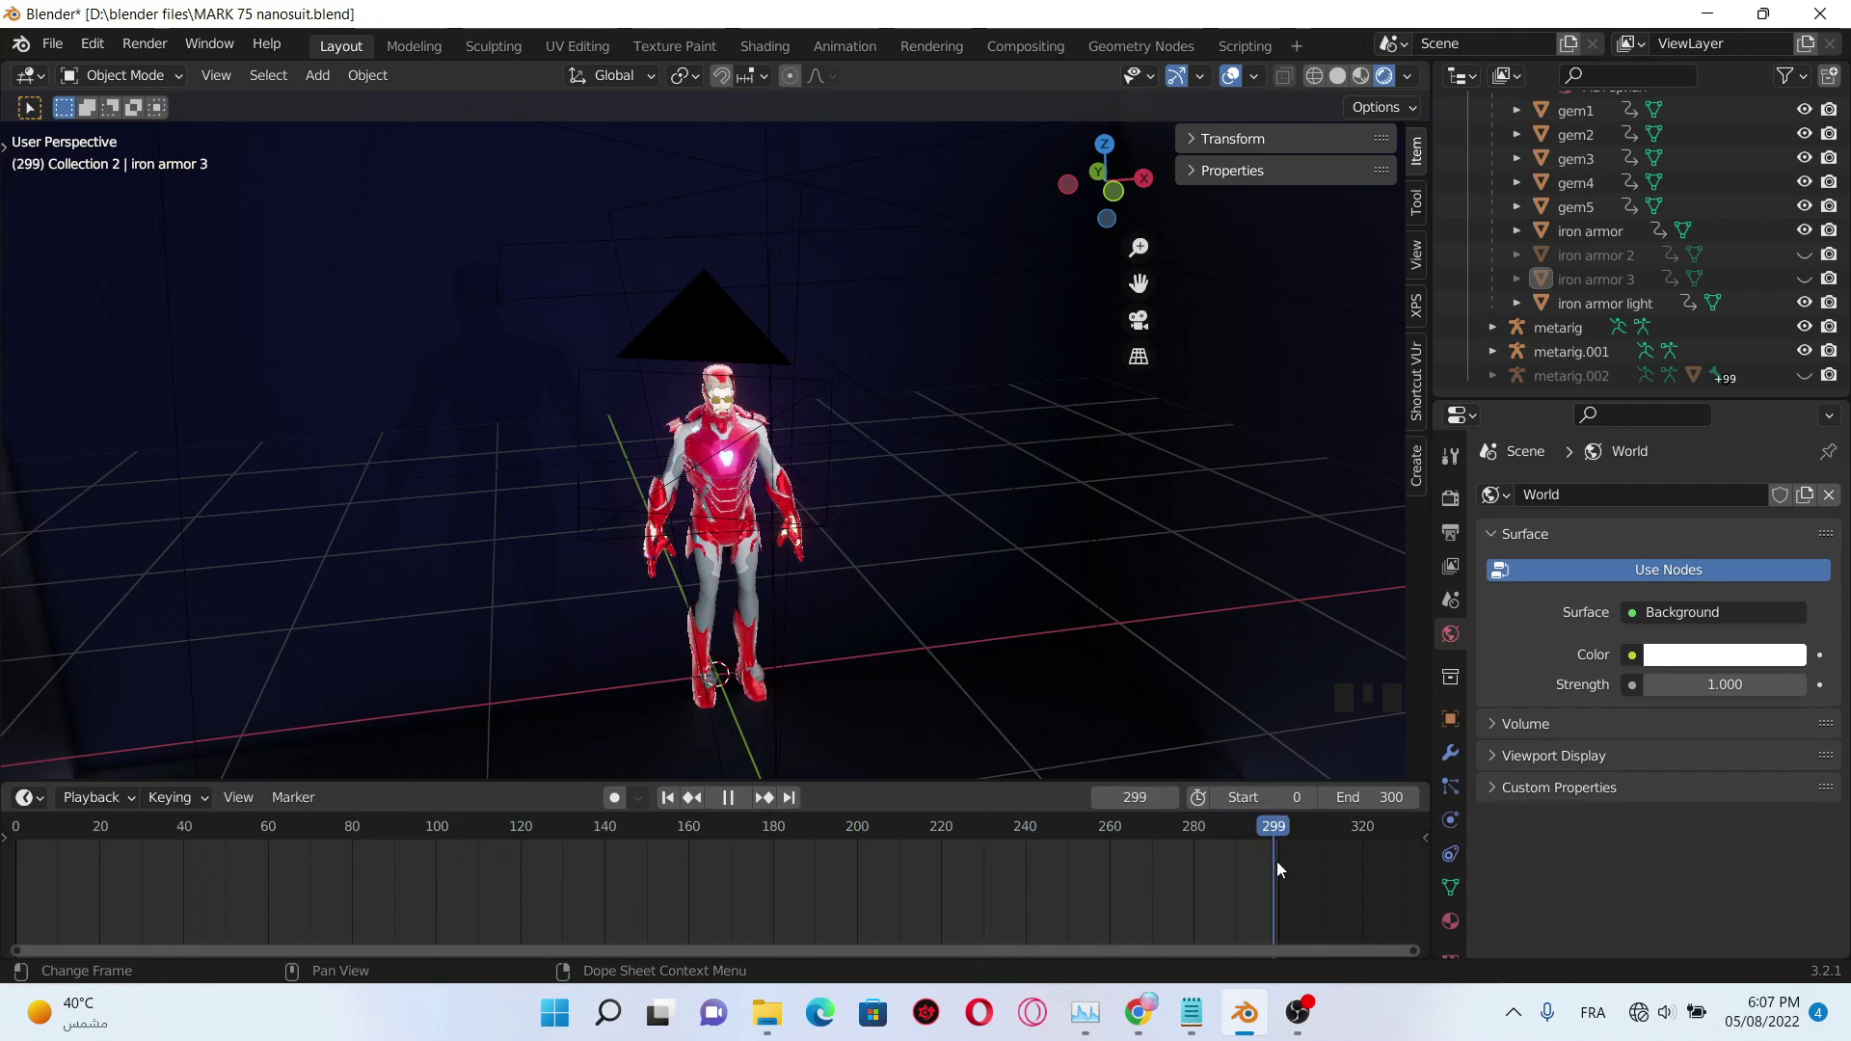
pyautogui.scroll(3)
pyautogui.scroll(3)
pyautogui.scroll(-3)
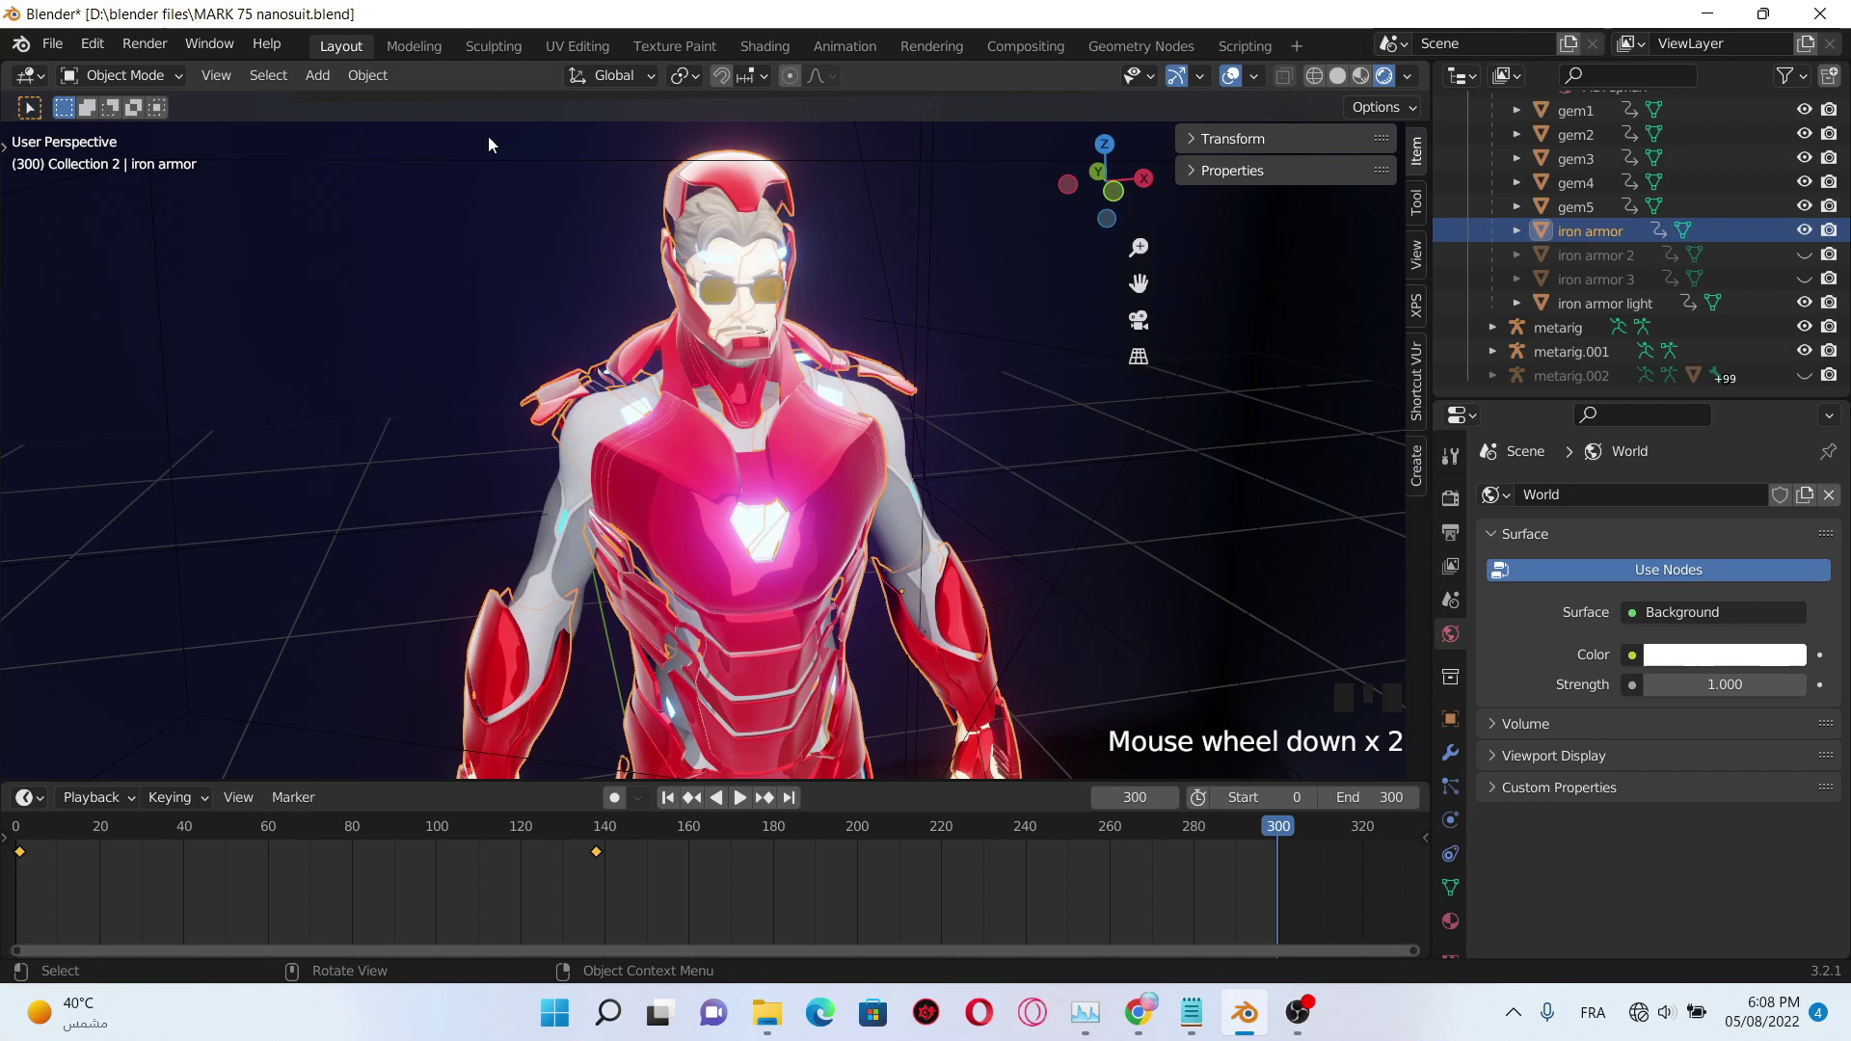
pyautogui.scroll(3)
pyautogui.scroll(-3)
pyautogui.scroll(-3)
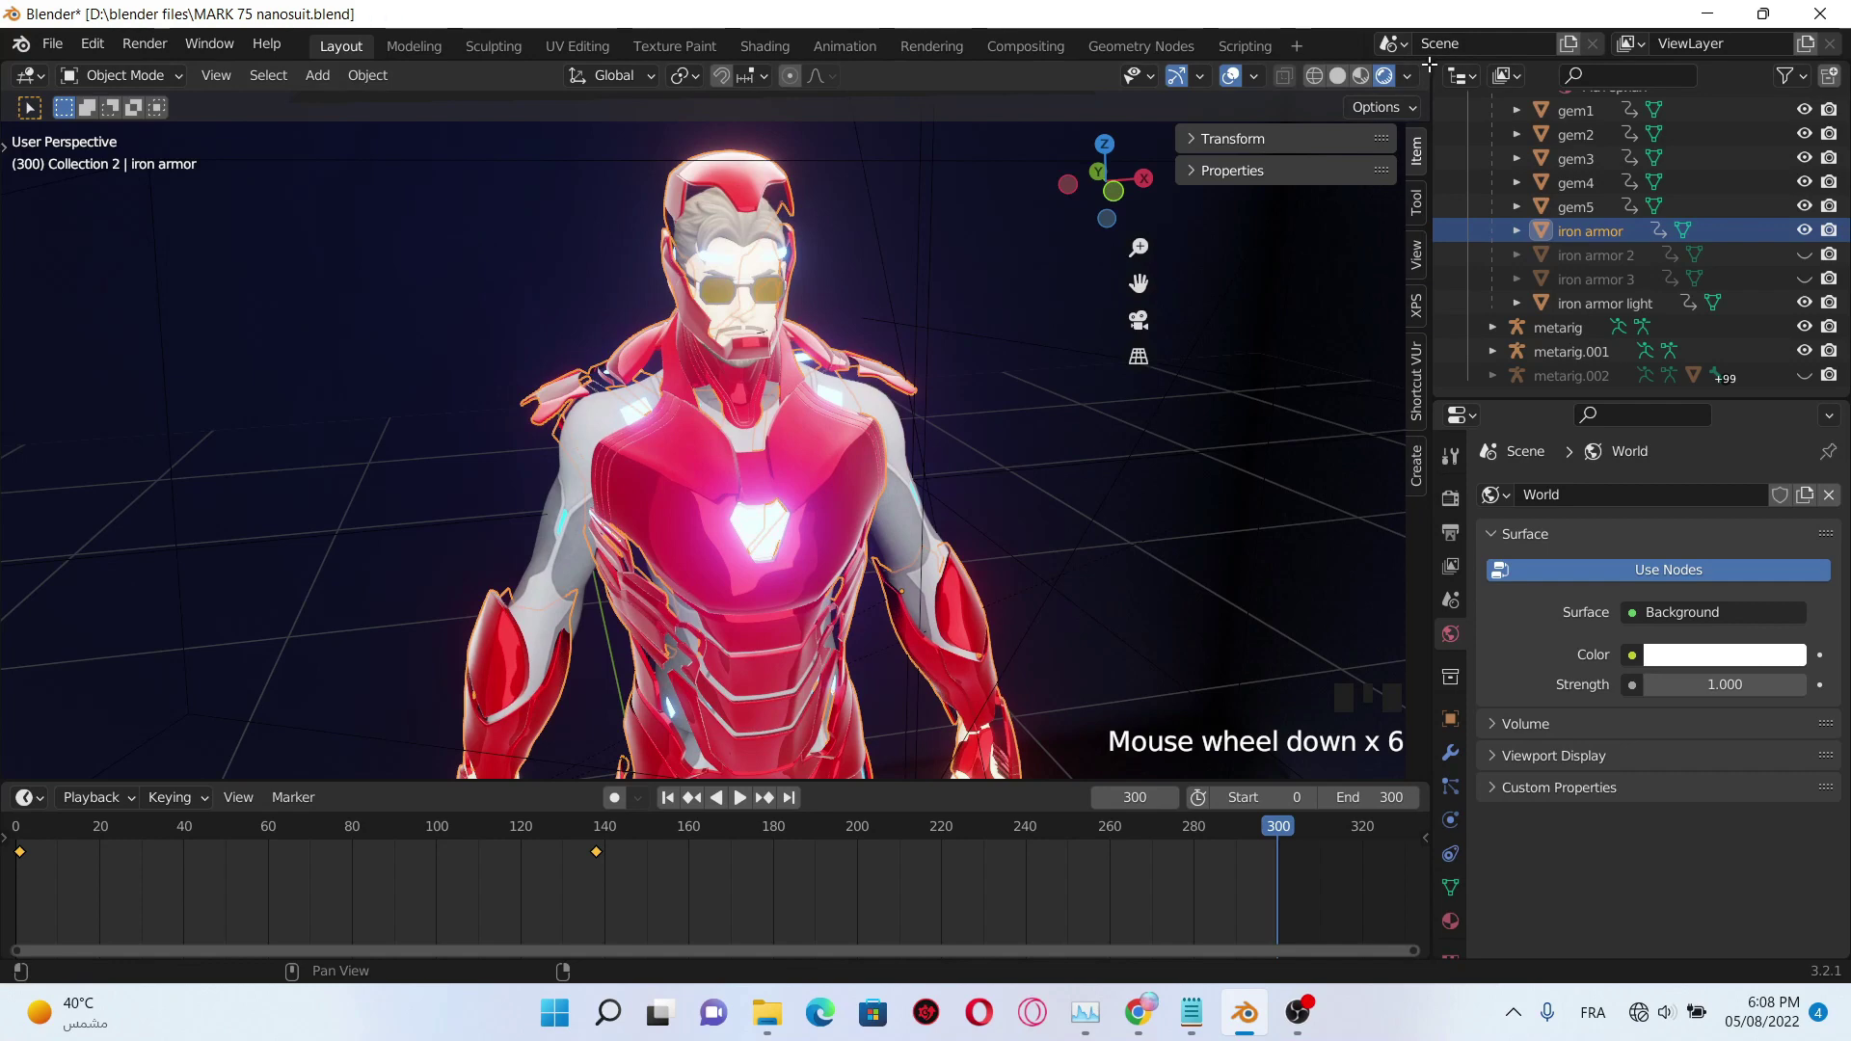
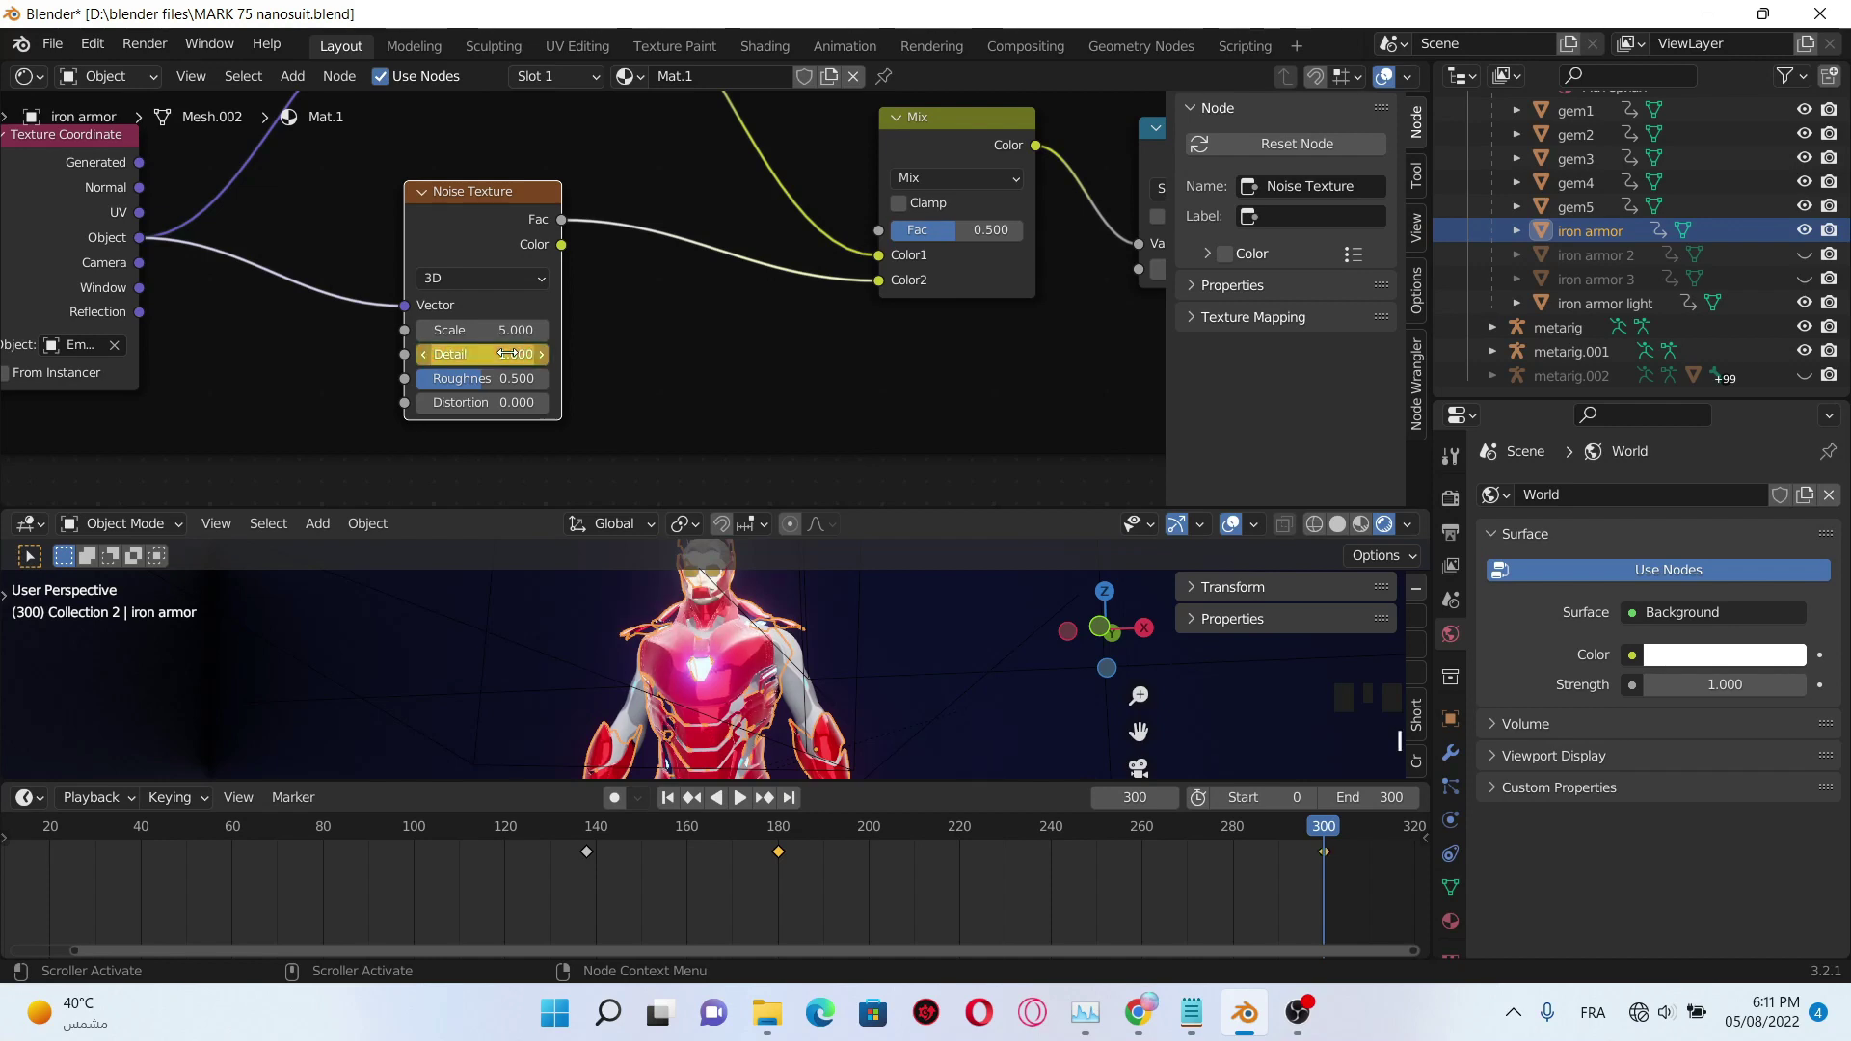
# - Animate the Noise Texture Detail value so the Subtract node reads 0.300 during playback
pyautogui.moveTo(1332, 828); pyautogui.dragTo(766, 860)
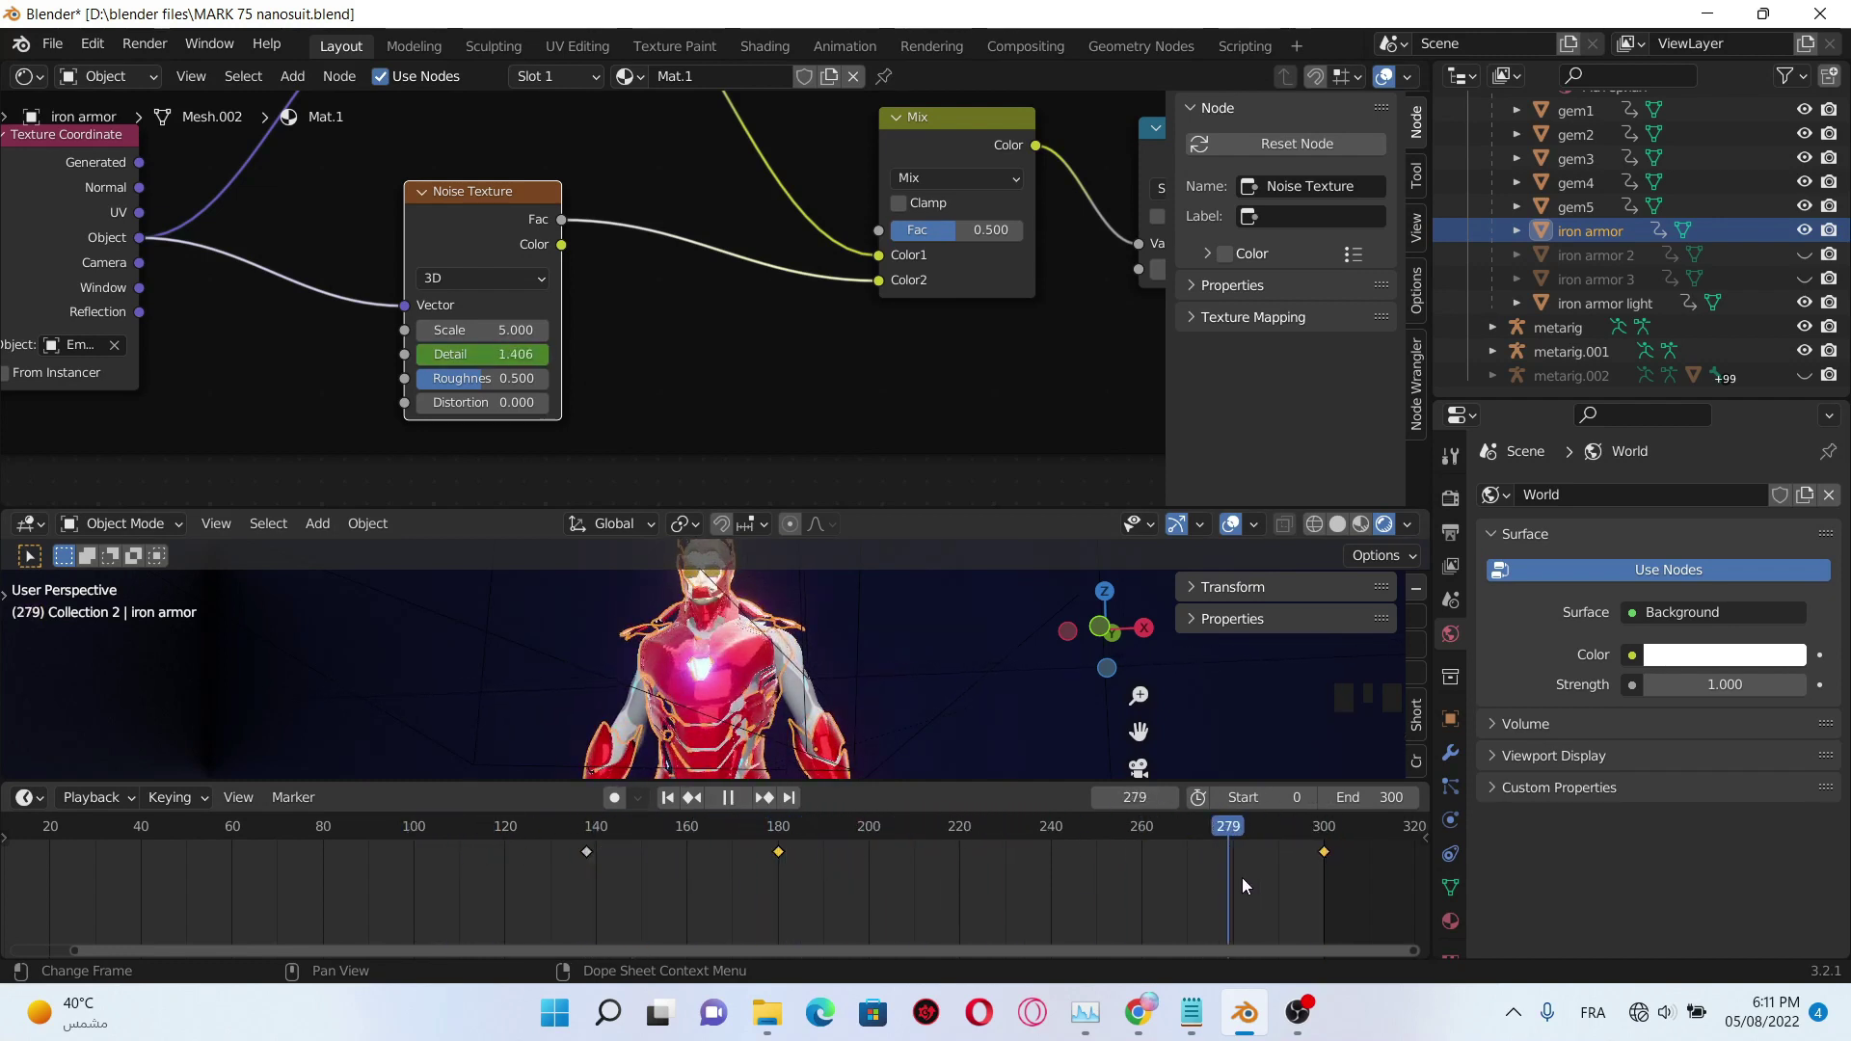
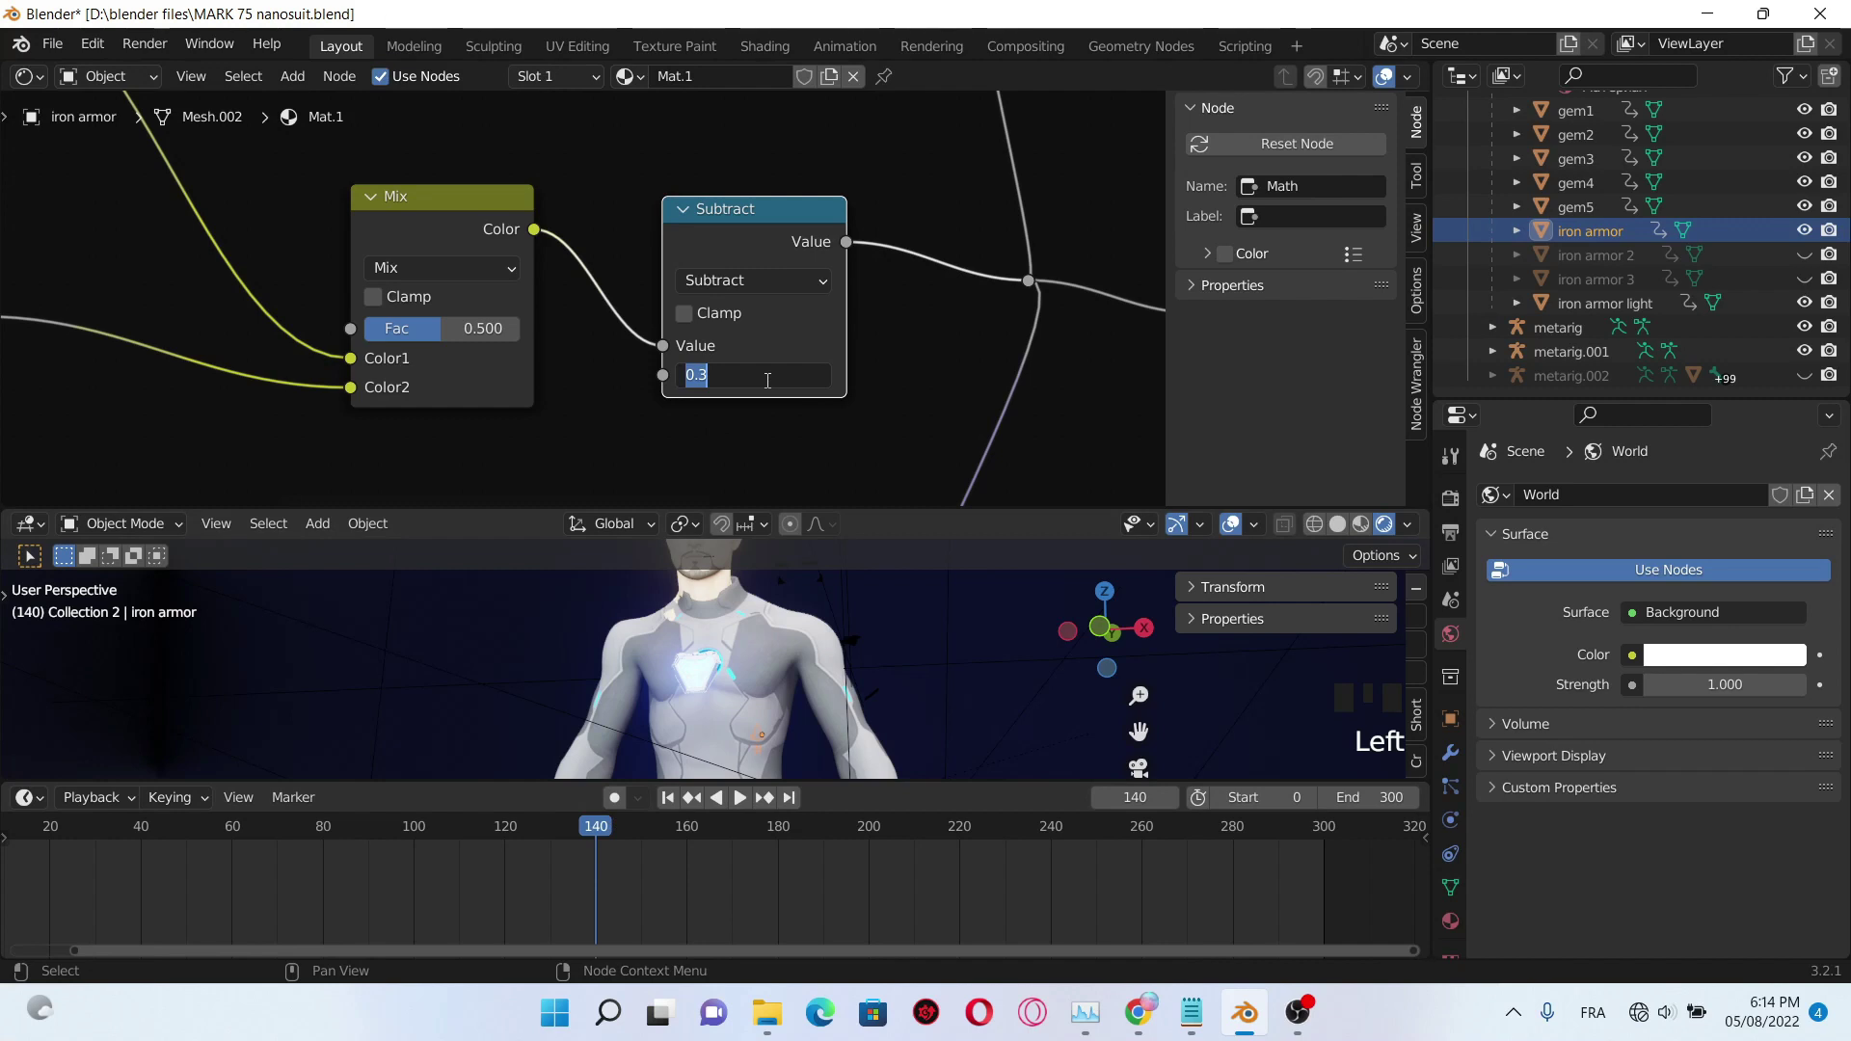
# - Keyframe the Subtract value at -0.900 on frame 140, then scrub past frame 240 to check the spread
pyautogui.moveTo(771, 386); pyautogui.dragTo(657, 982)
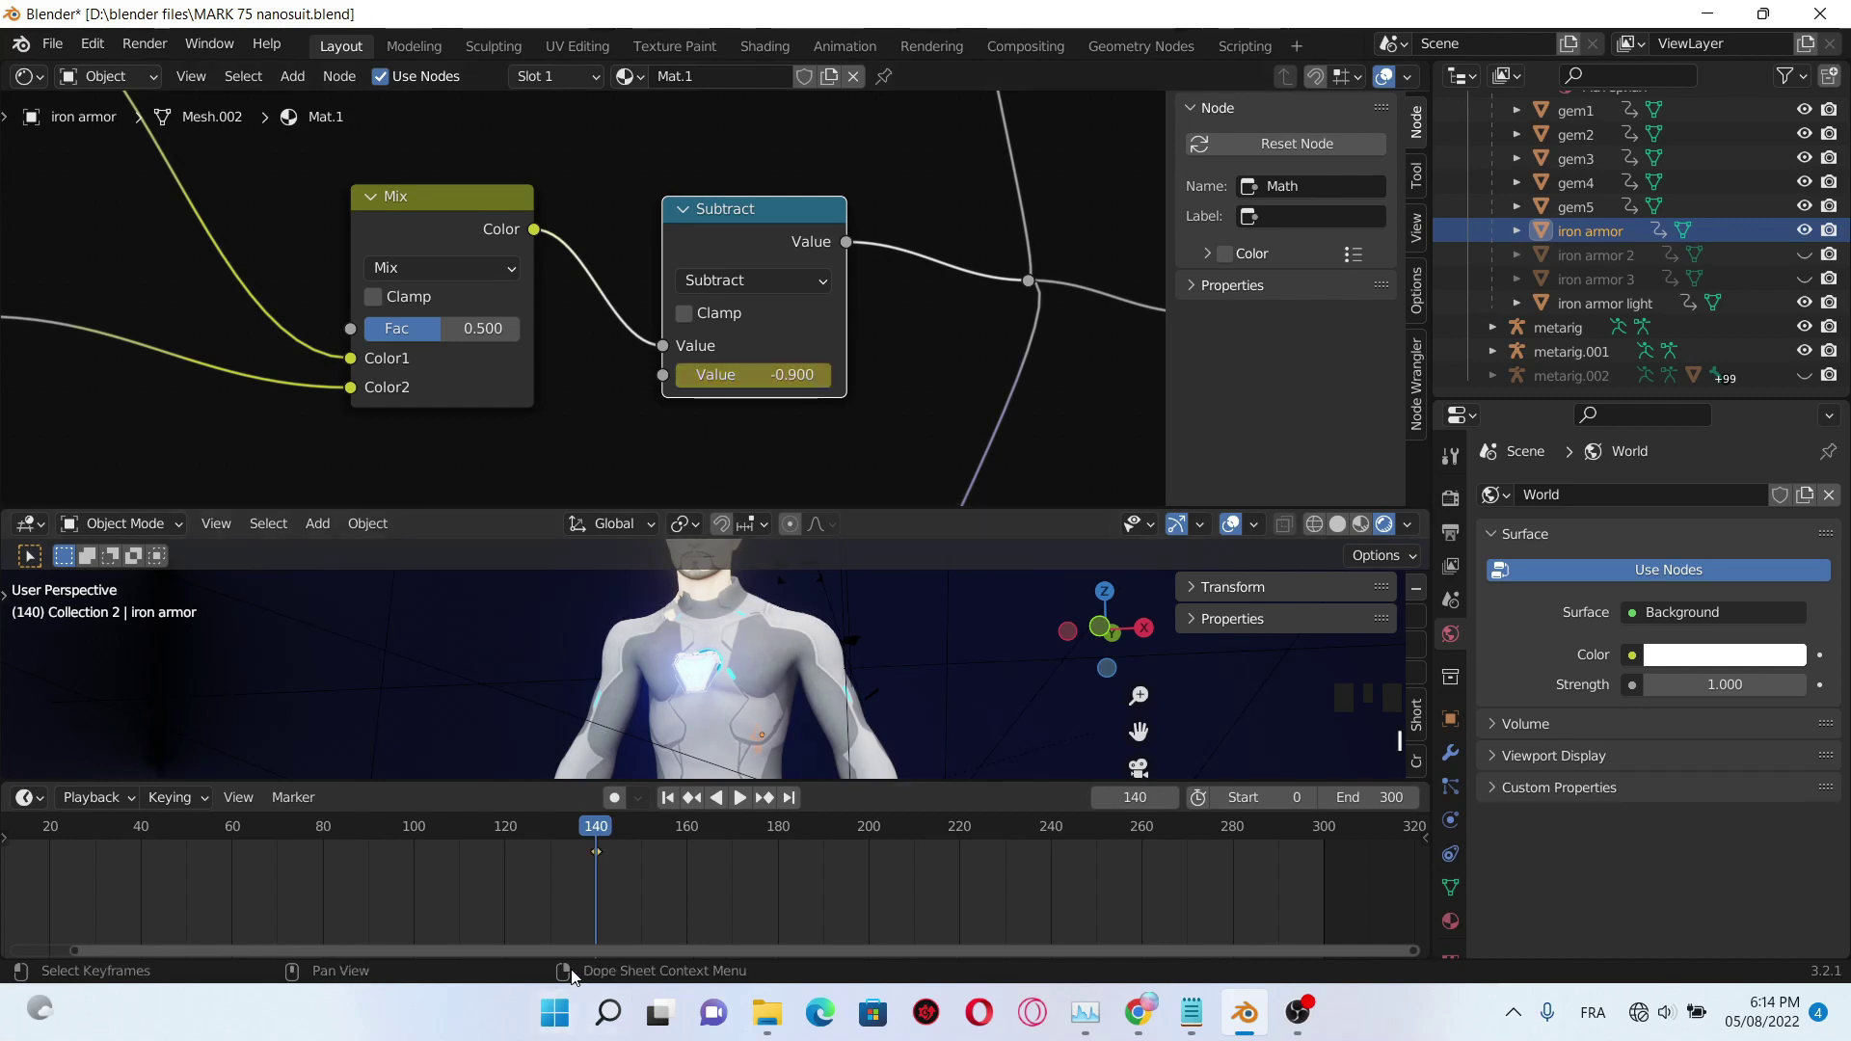
pyautogui.moveTo(607, 842); pyautogui.dragTo(1057, 867)
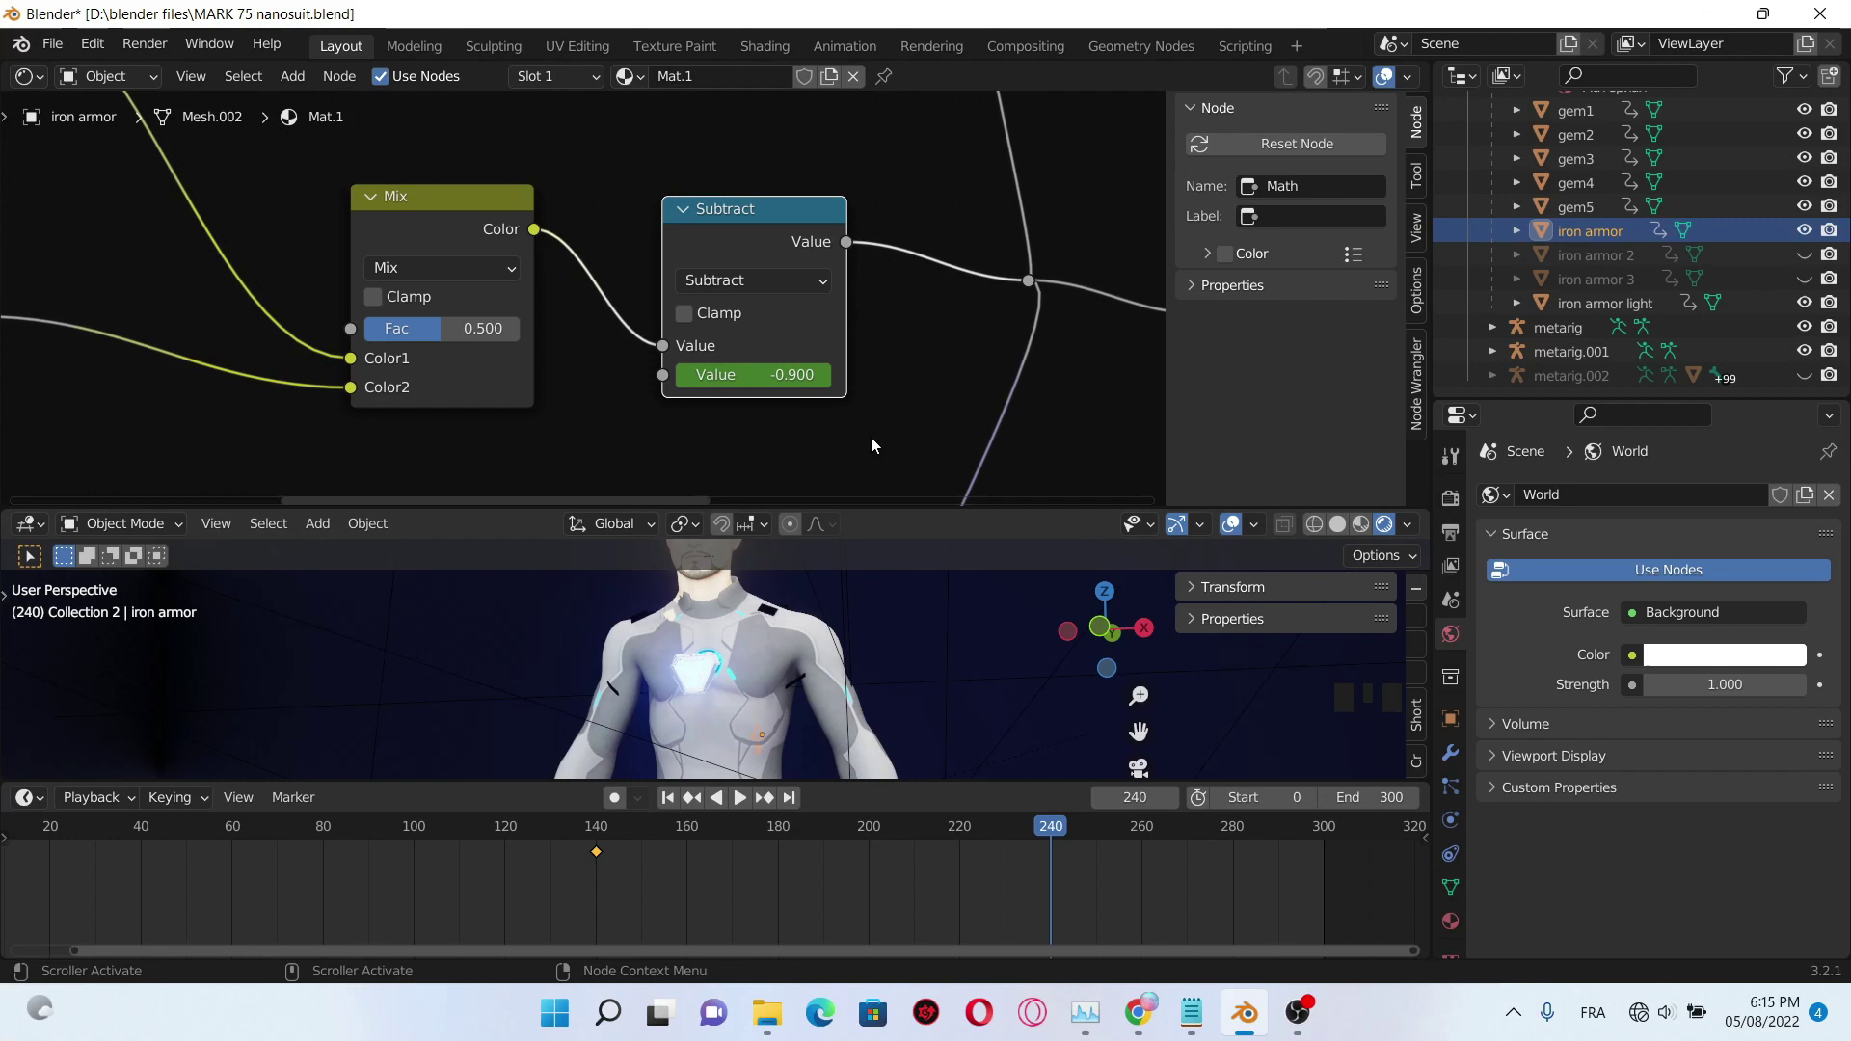